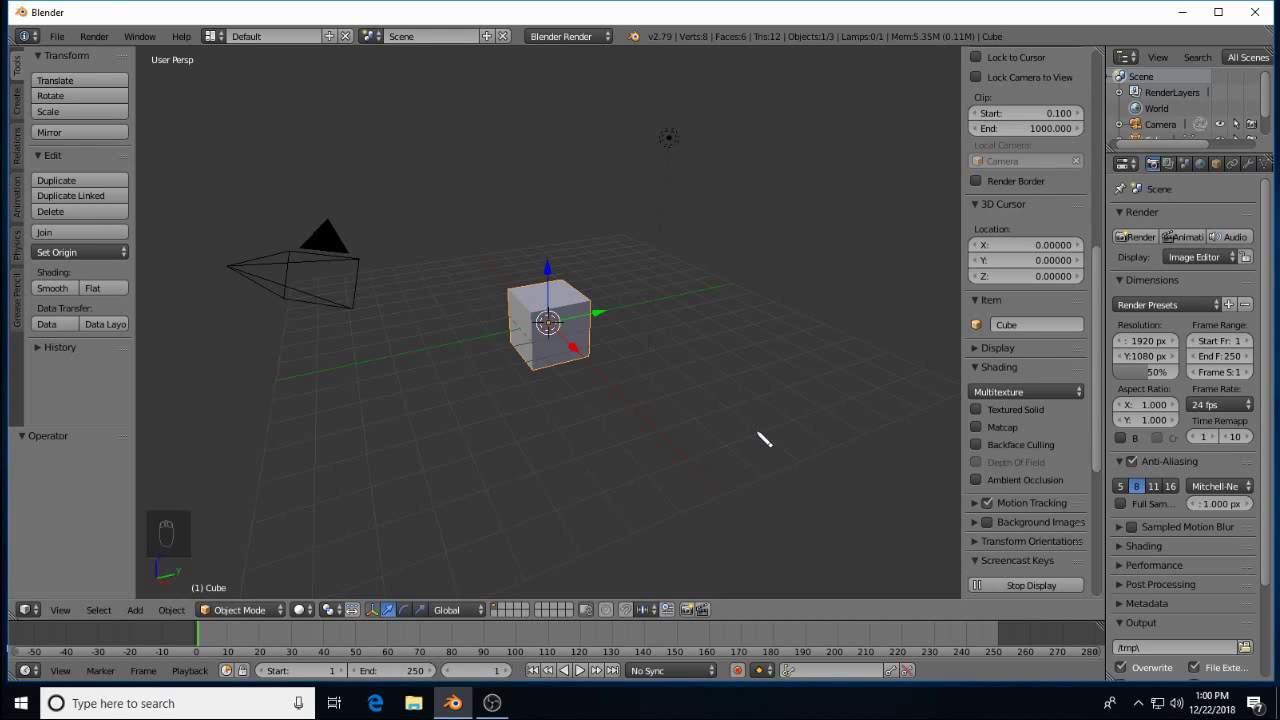
Hide the side panel, delete the default cube and bring up the Add menu
{"action": "key", "text": "n"}
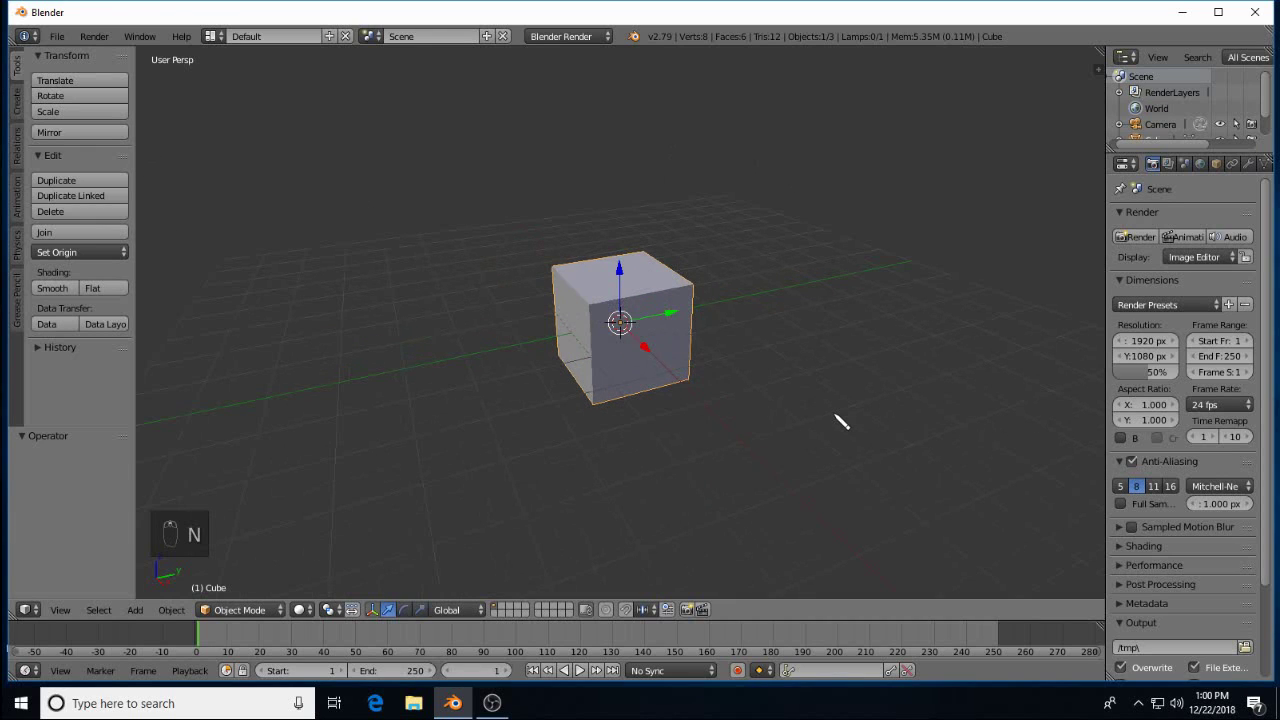
{"action": "left_click_drag", "start_coordinate": [865, 447], "coordinate": [606, 330]}
{"action": "key", "text": "x"}
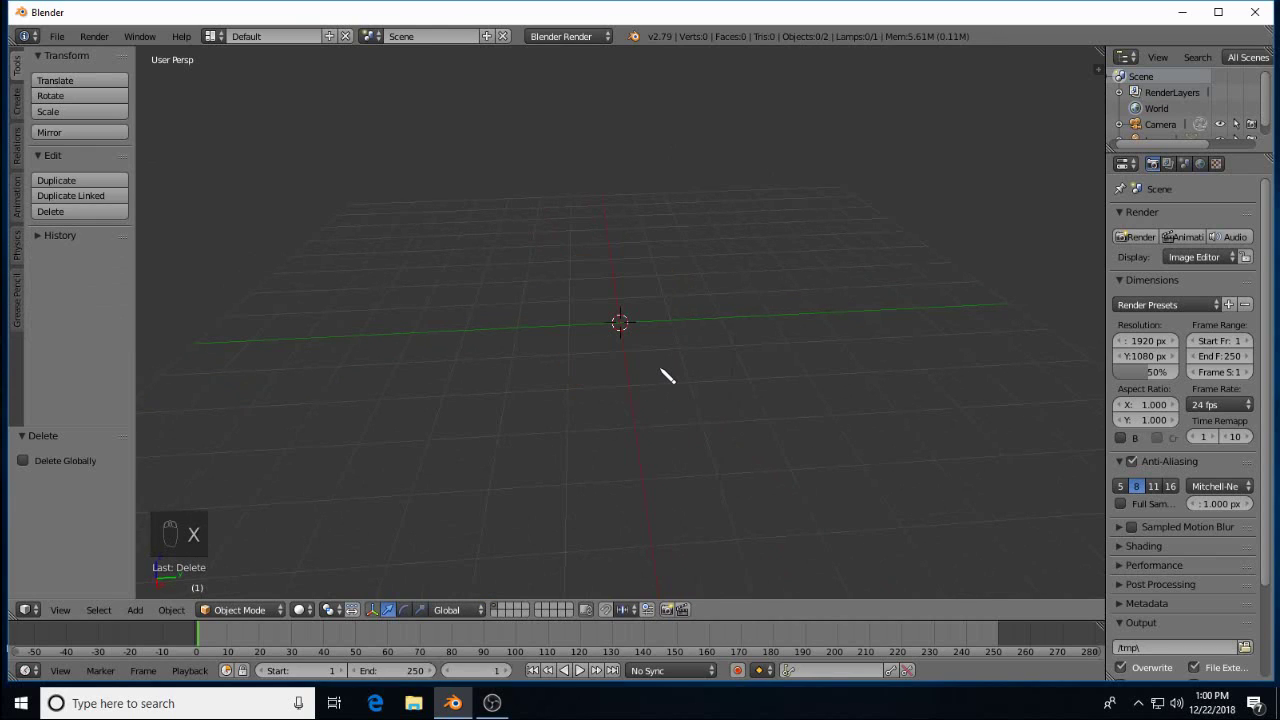
{"action": "key", "text": "shift+a"}
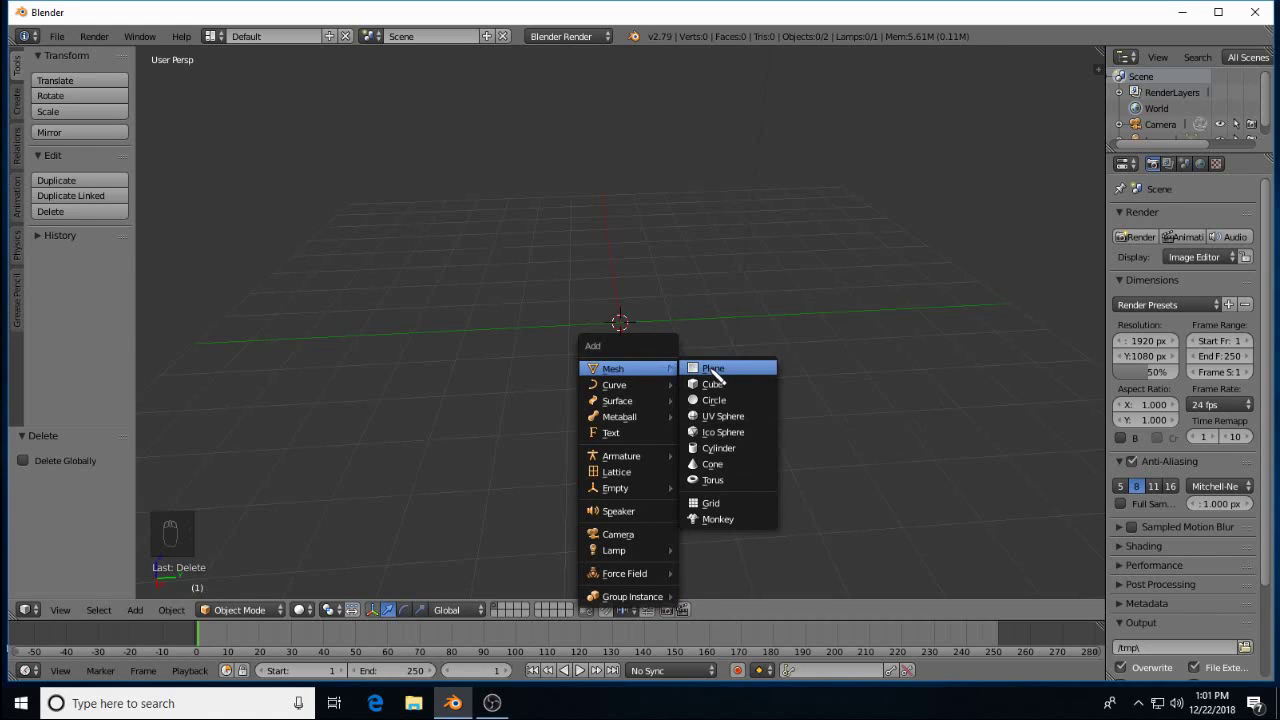
Add a plane mesh and rotate it 90° about X so it stands upright
{"action": "key", "text": "KP_1"}
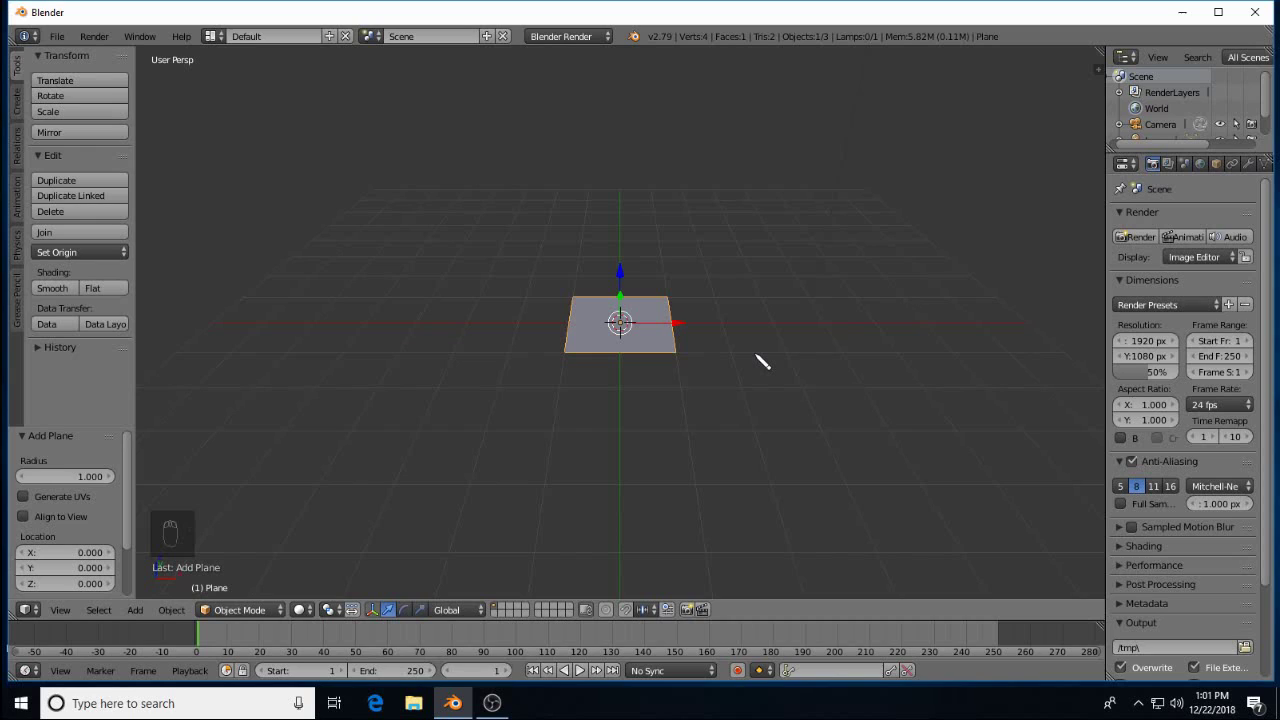
{"action": "key", "text": "r"}
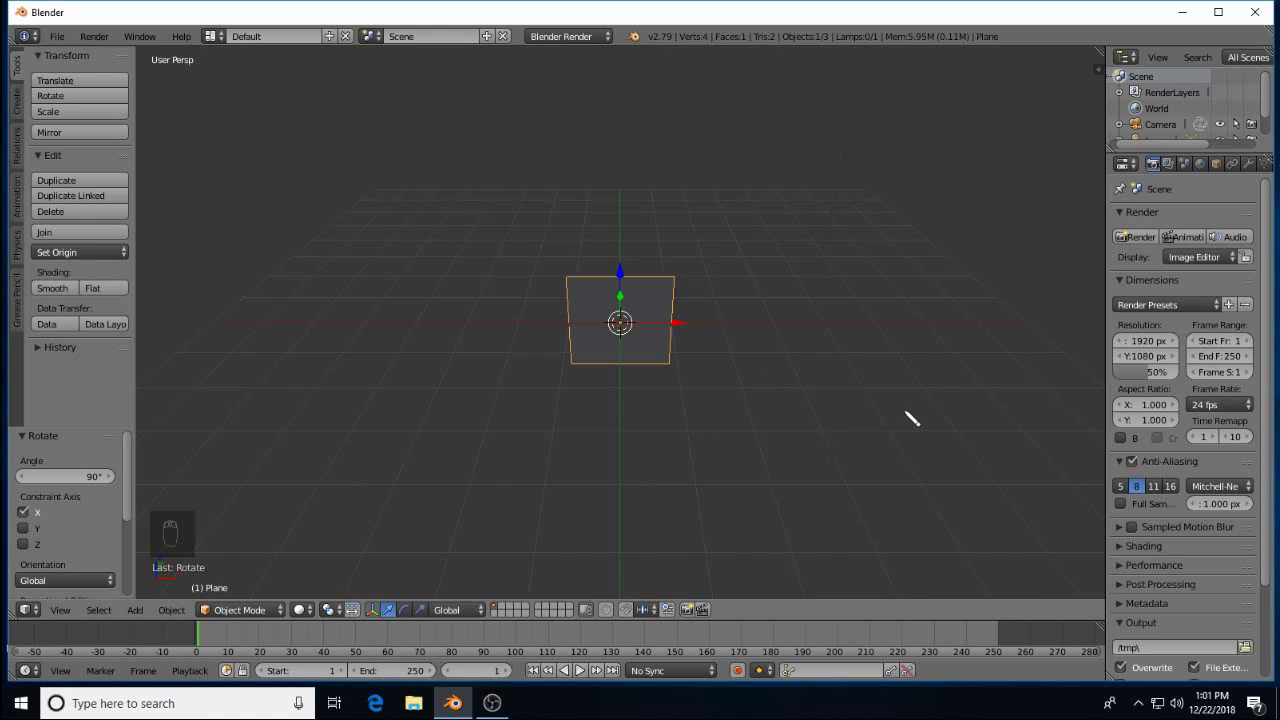
Load heart.jpg as a viewport background image and switch to orthographic view
{"action": "key", "text": "n"}
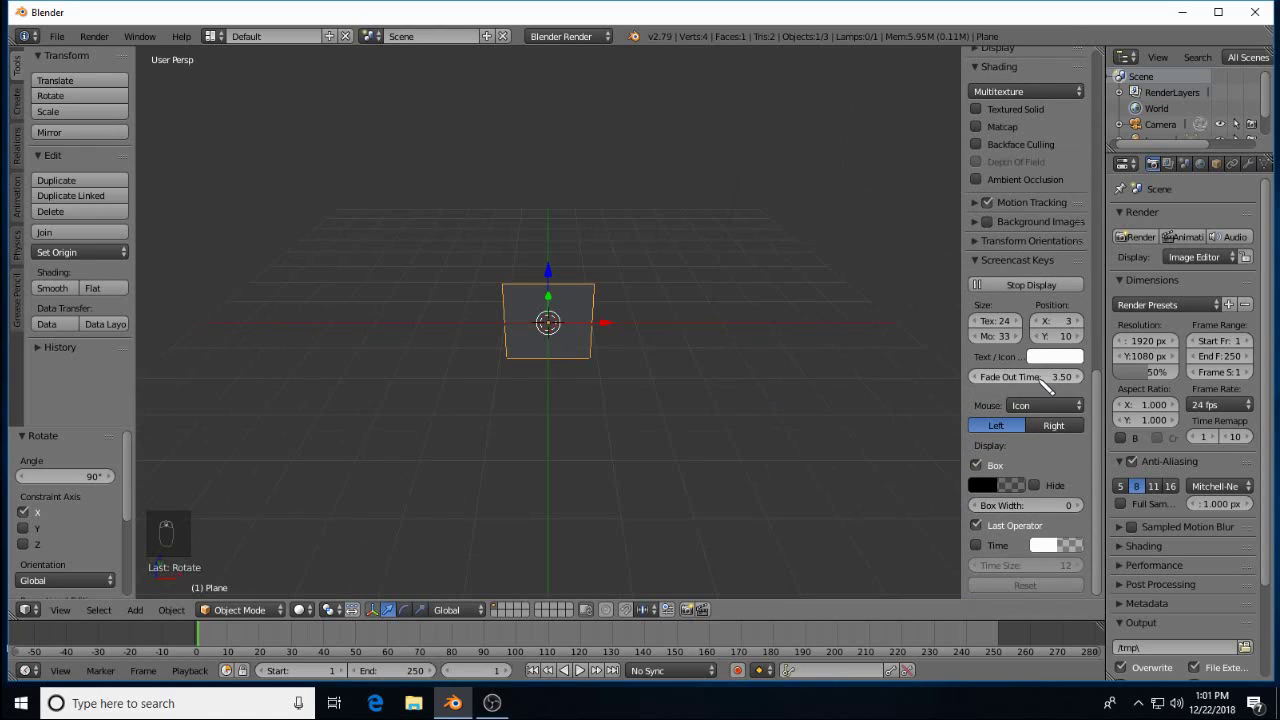
{"action": "left_click_drag", "start_coordinate": [1019, 293], "coordinate": [997, 291]}
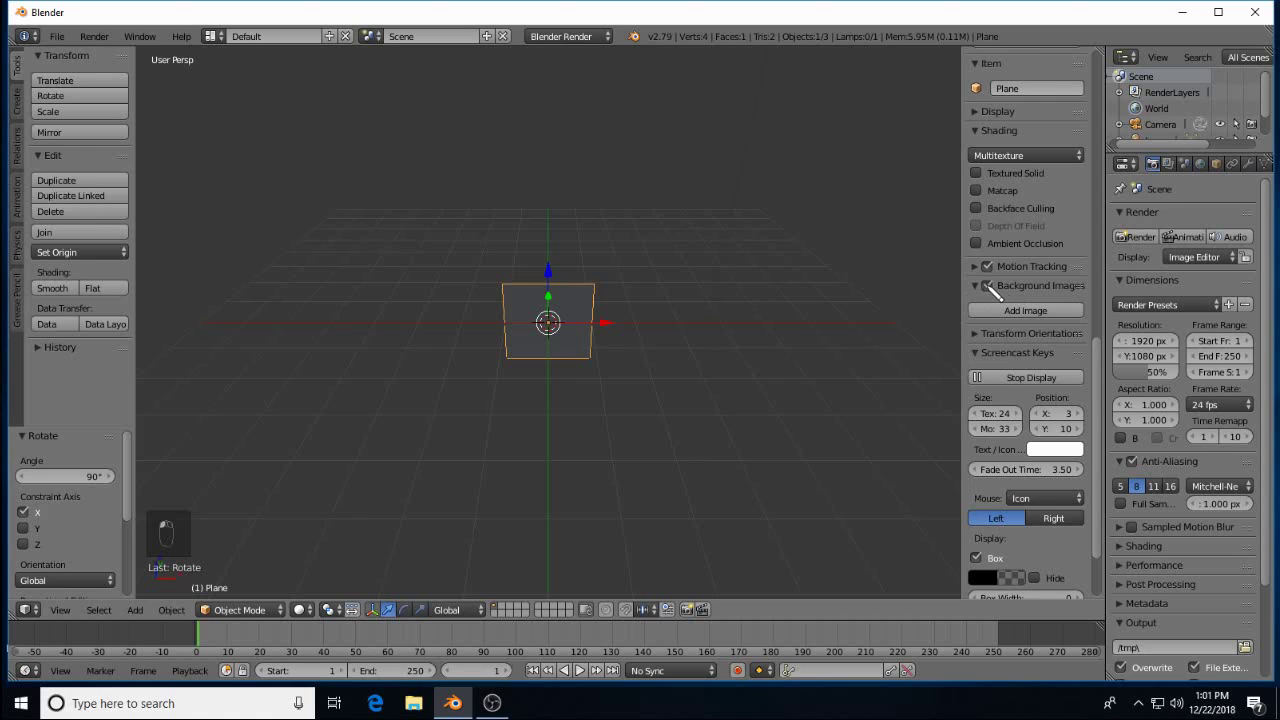
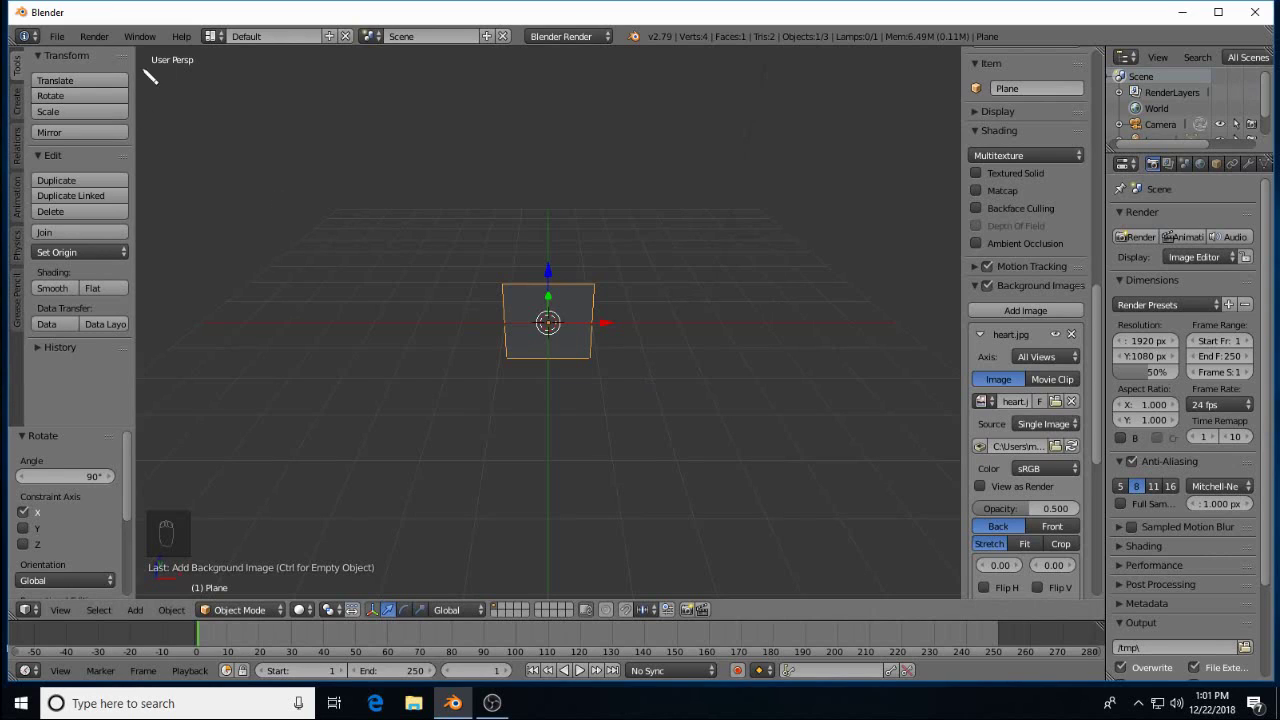
{"action": "key", "text": "KP_5"}
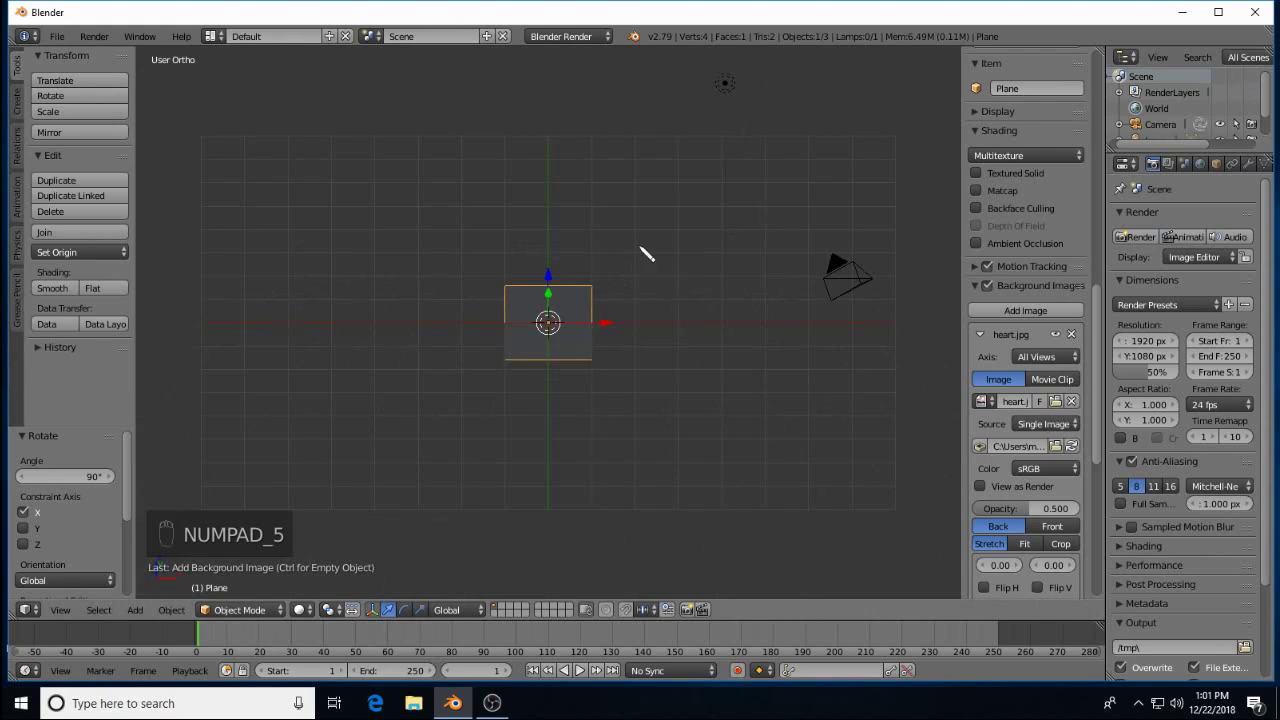
In front view, loop-cut the plane down the middle and delete its left half
{"action": "key", "text": "KP_1"}
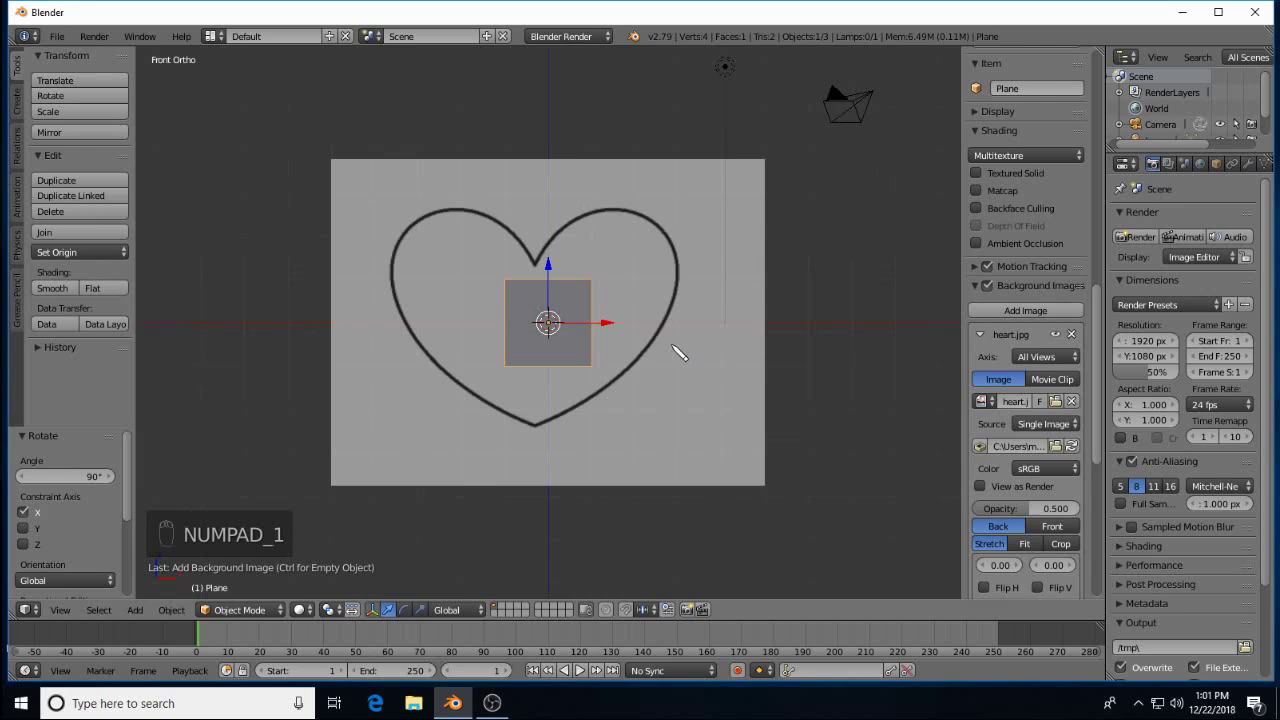
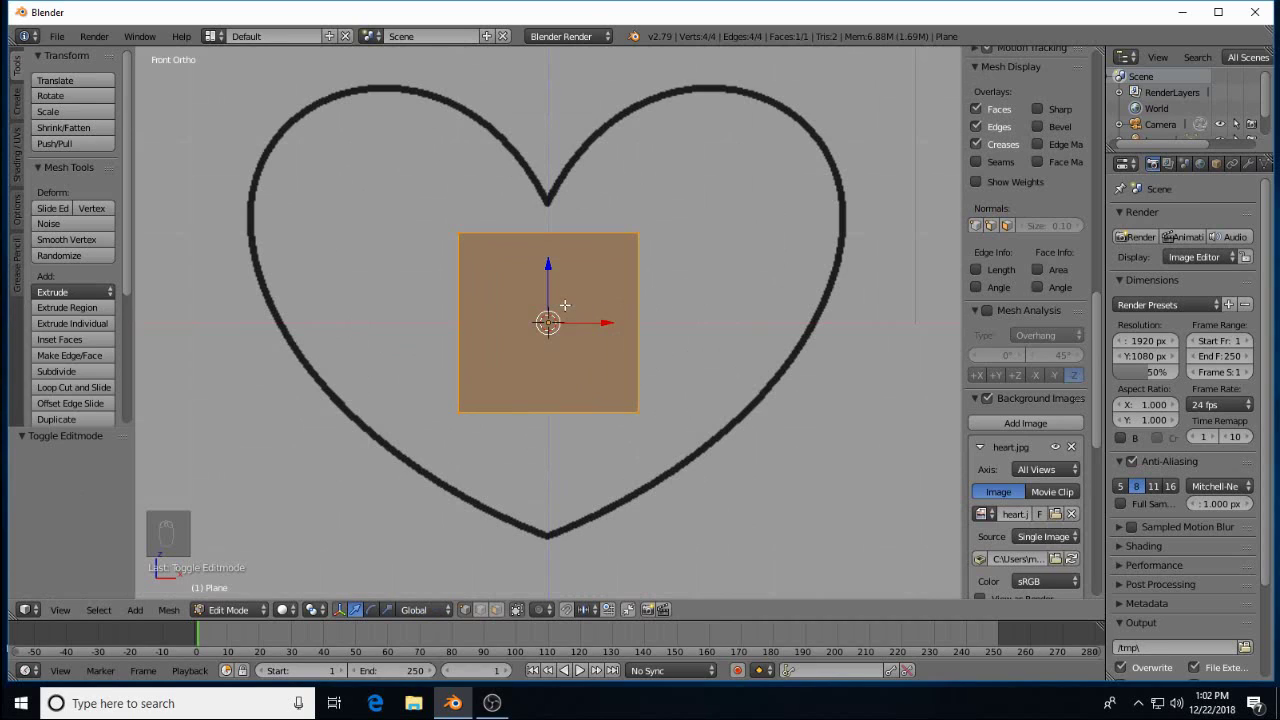
{"action": "key", "text": "ctrl+r"}
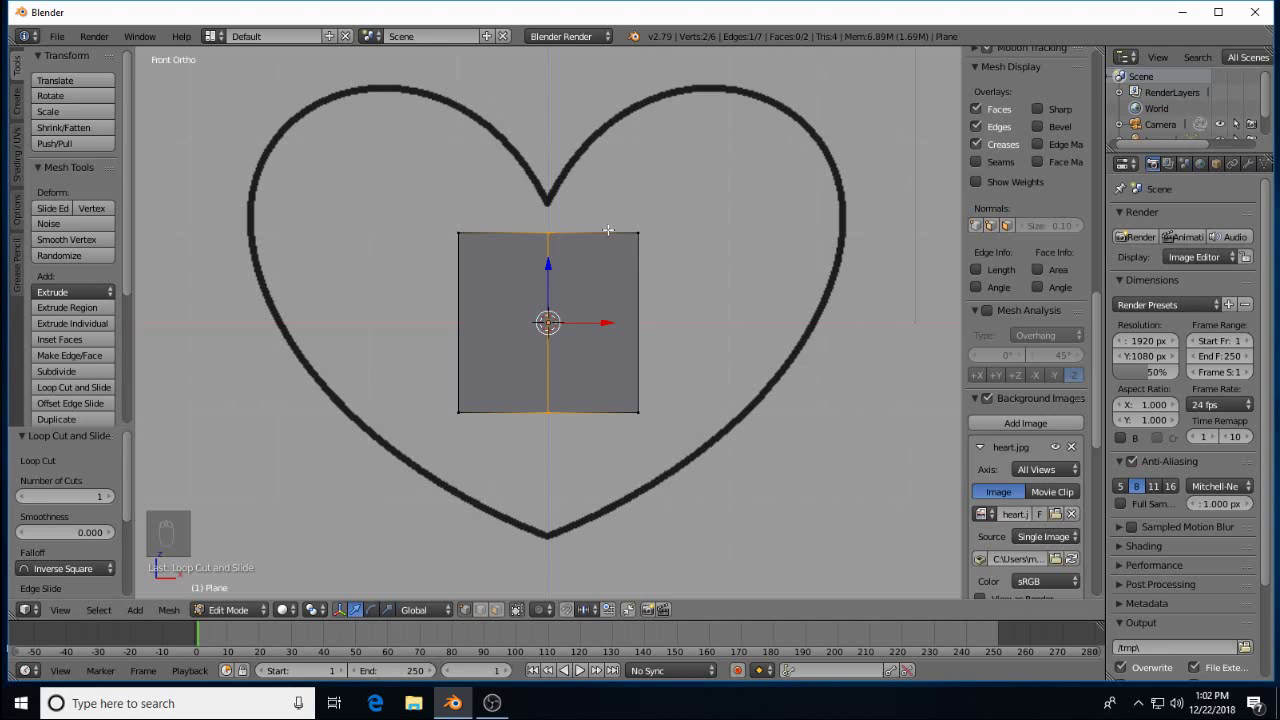
{"action": "key", "text": "a"}
{"action": "key", "text": "b"}
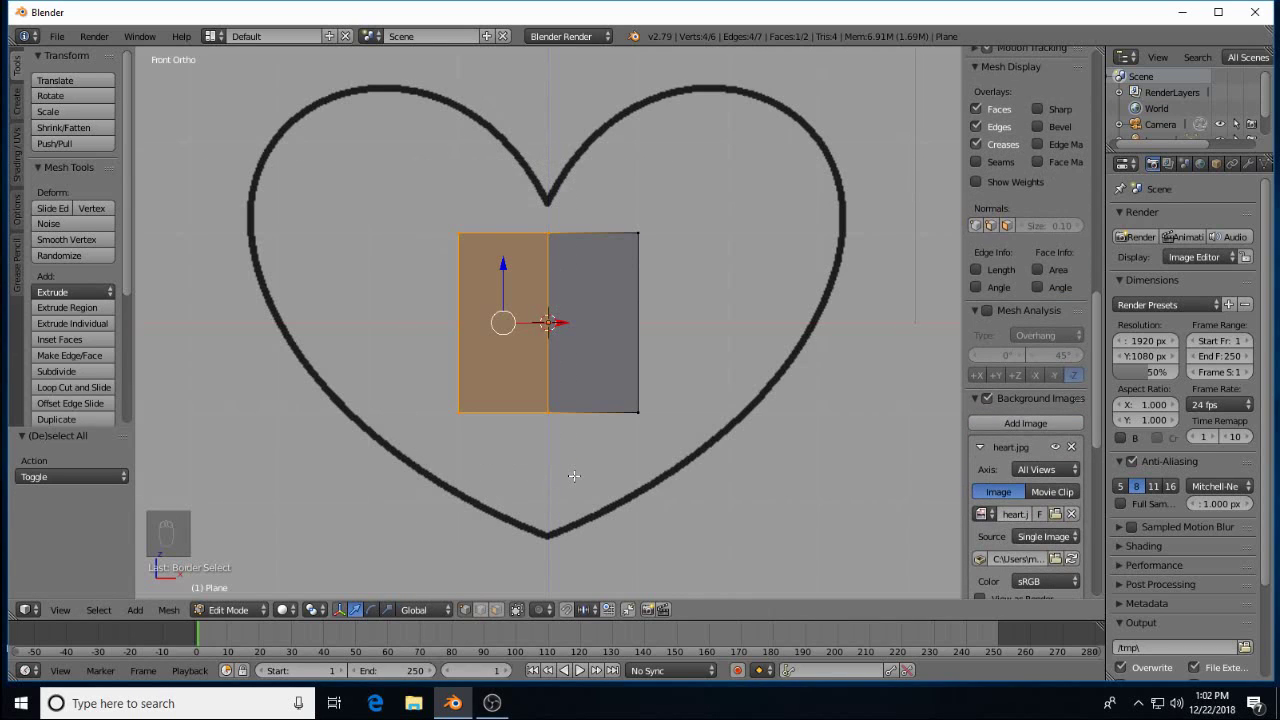
{"action": "key", "text": "x"}
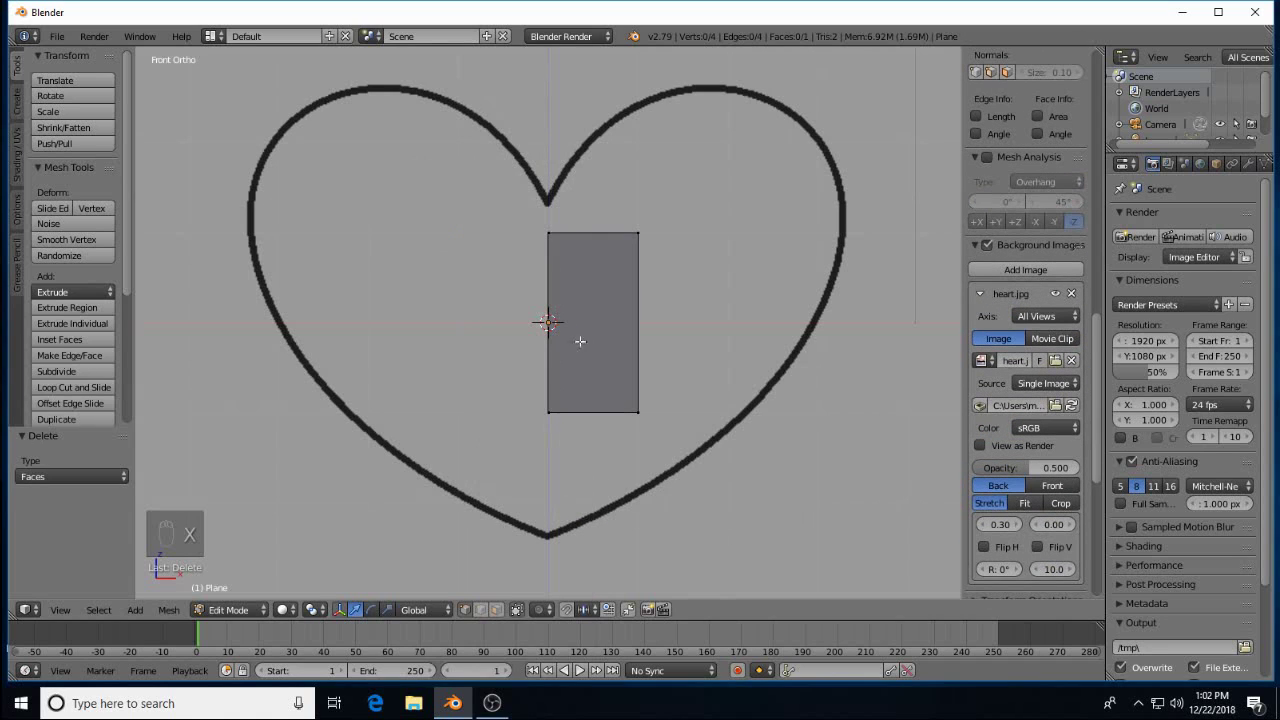
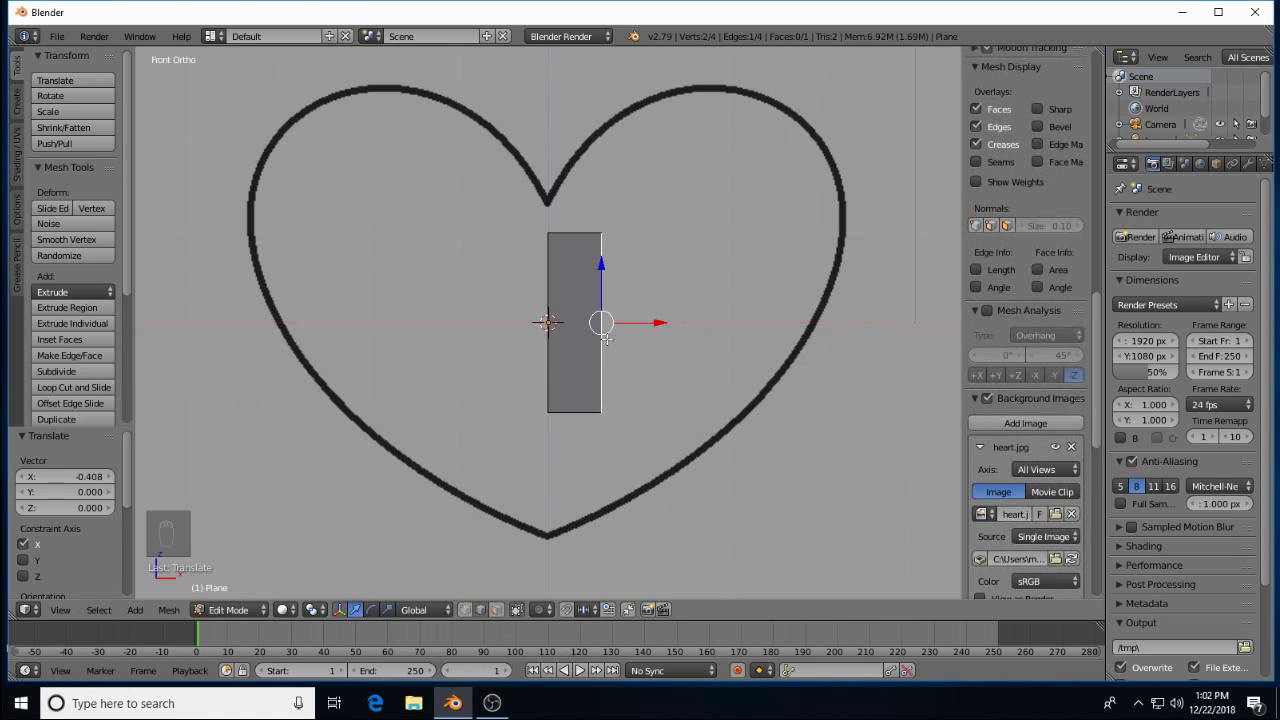
Narrow the remaining right strip over the heart outline and select it all
{"action": "key", "text": "a"}
{"action": "key", "text": "a"}
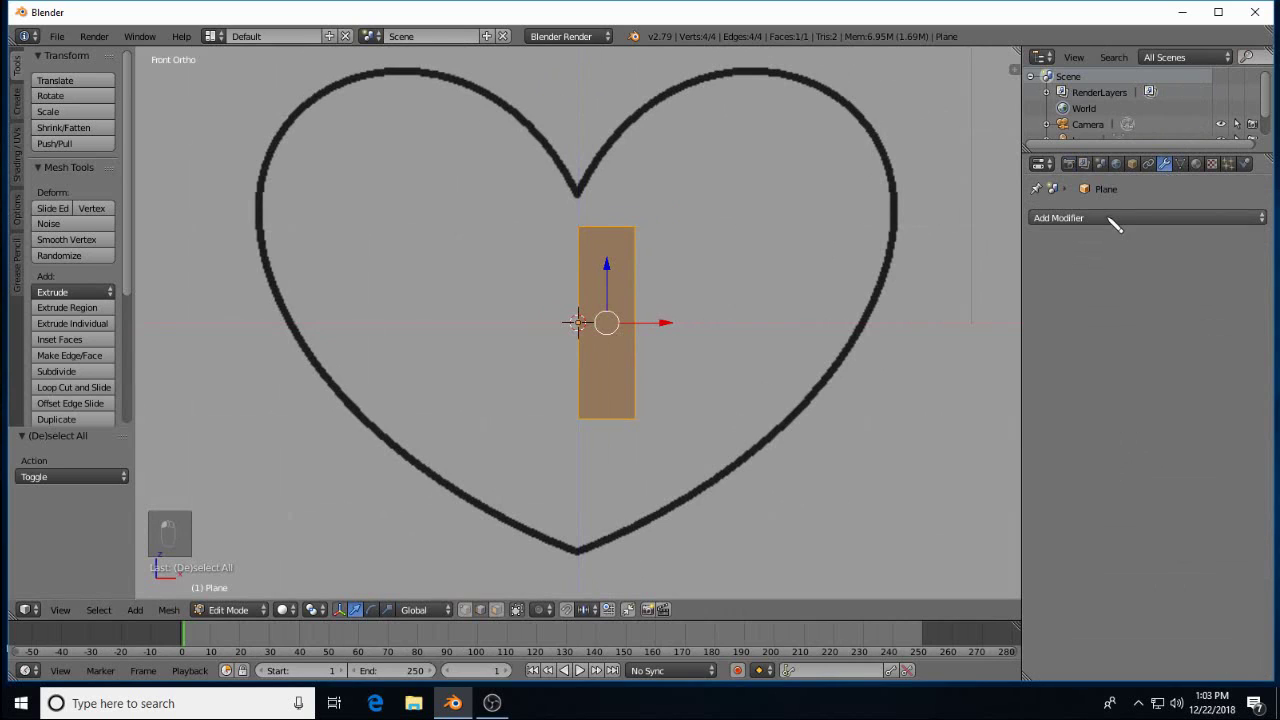
Add a Mirror modifier with clipping so the strip reflects across the centre
{"action": "left_click_drag", "start_coordinate": [965, 379], "coordinate": [1108, 328]}
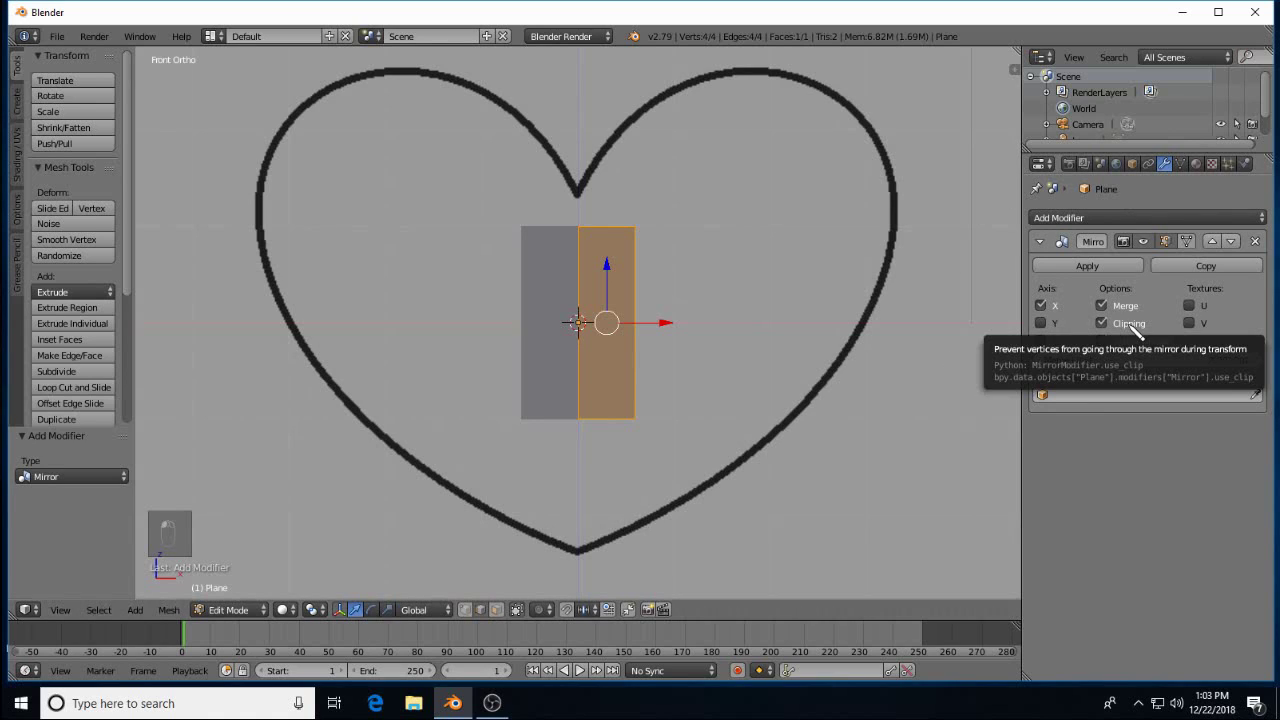
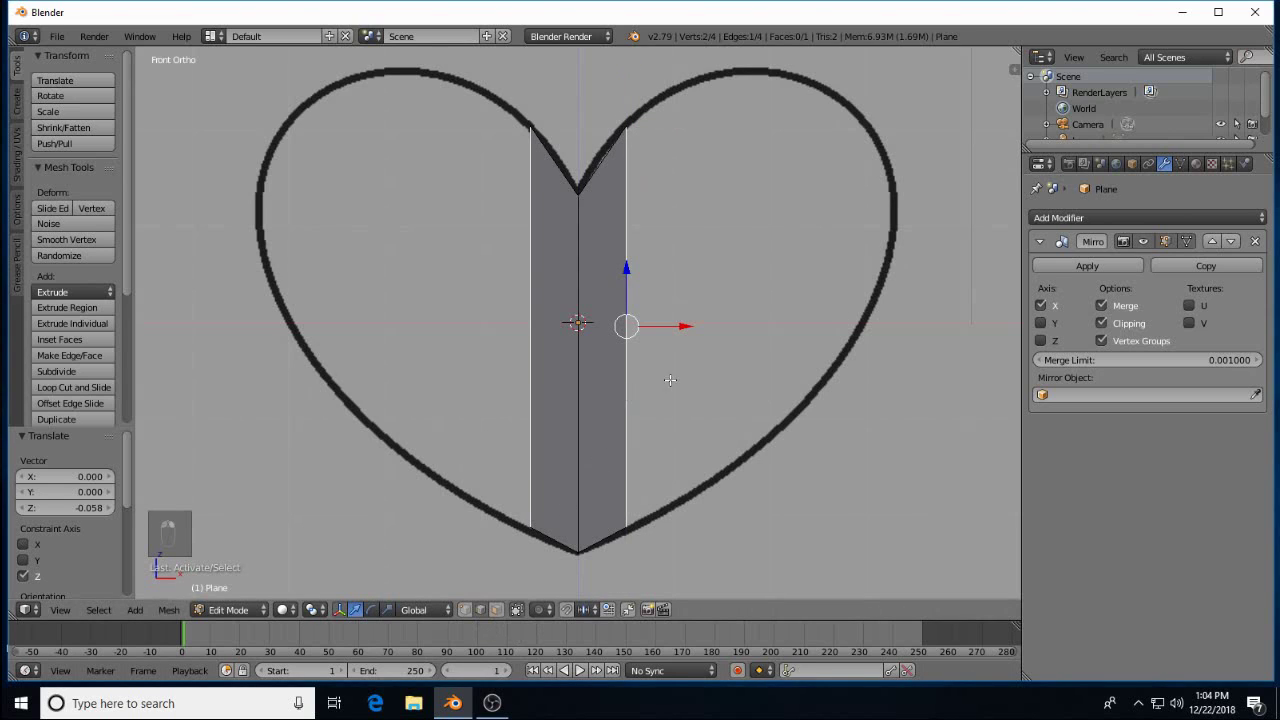
Extrude the outer edge outward in six successive strips until the heart outline is filled
{"action": "key", "text": "e"}
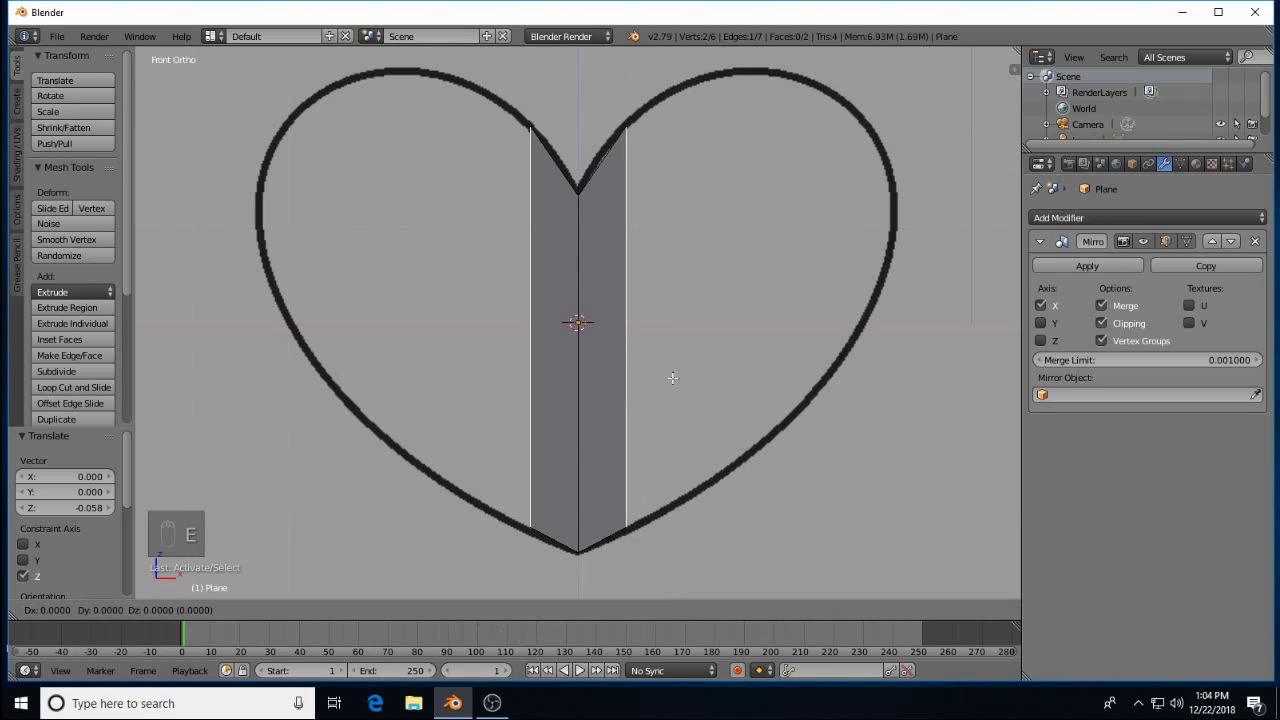
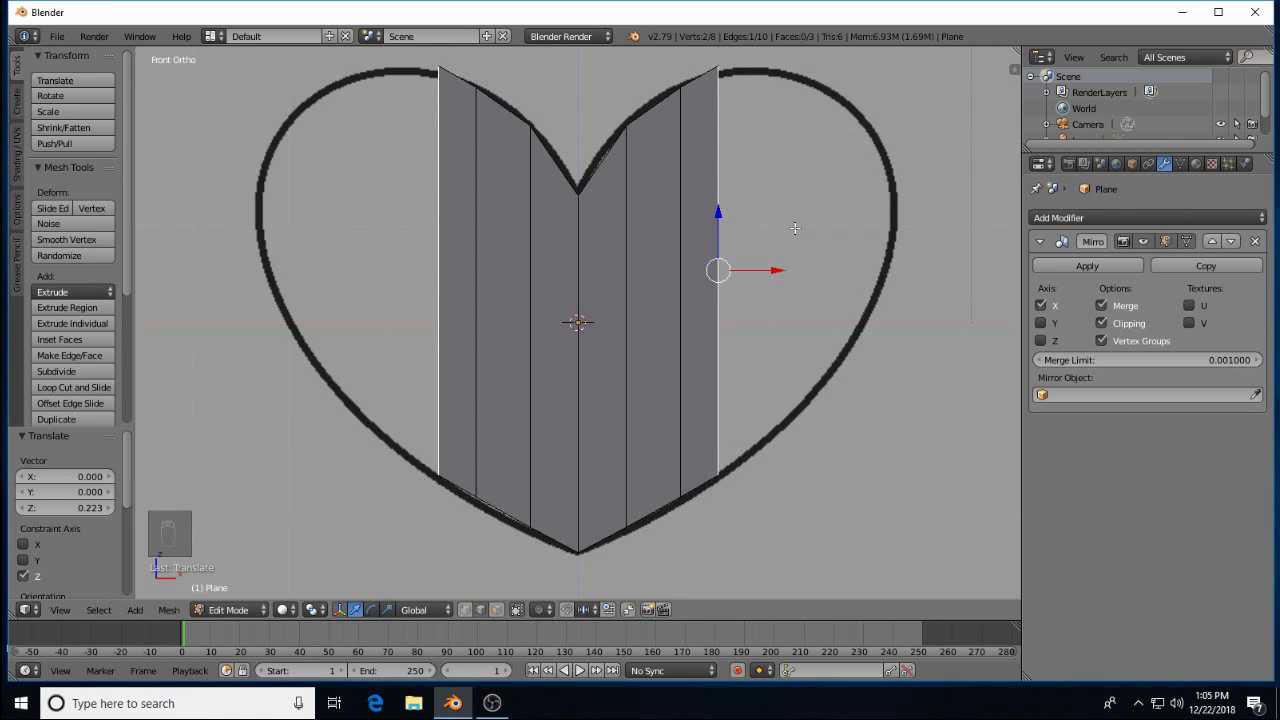
{"action": "key", "text": "e"}
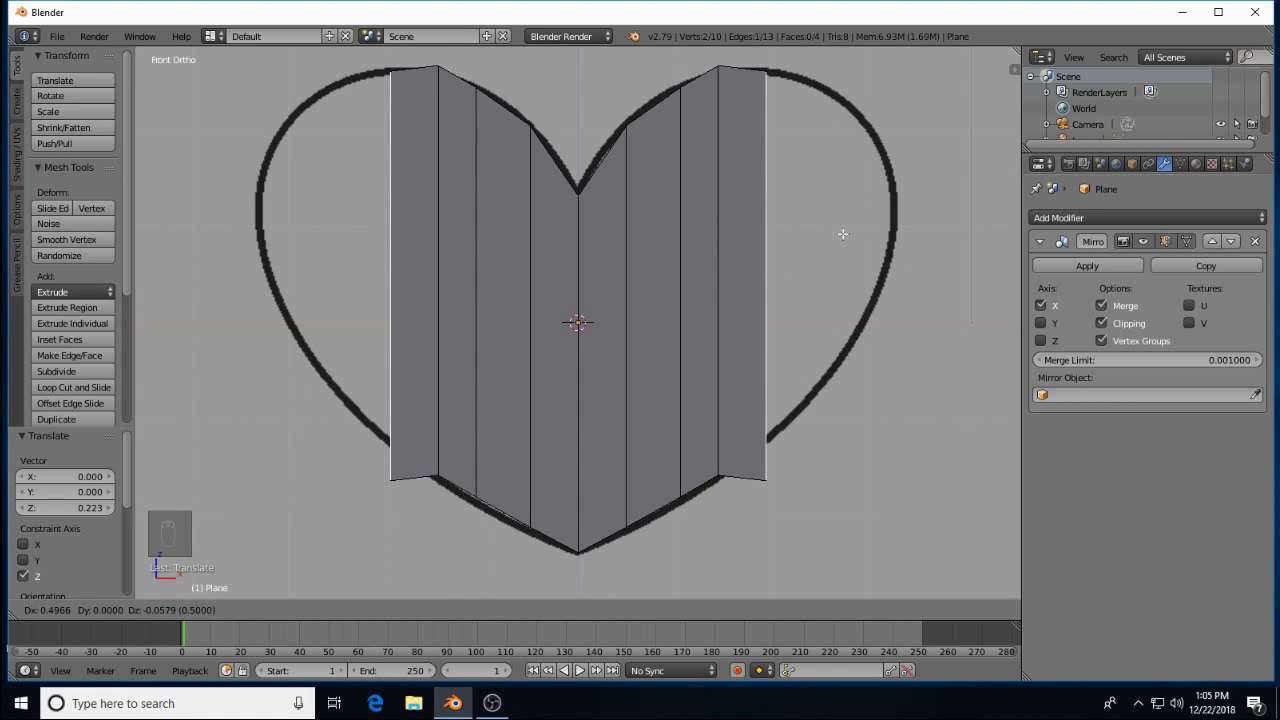
{"action": "key", "text": "e"}
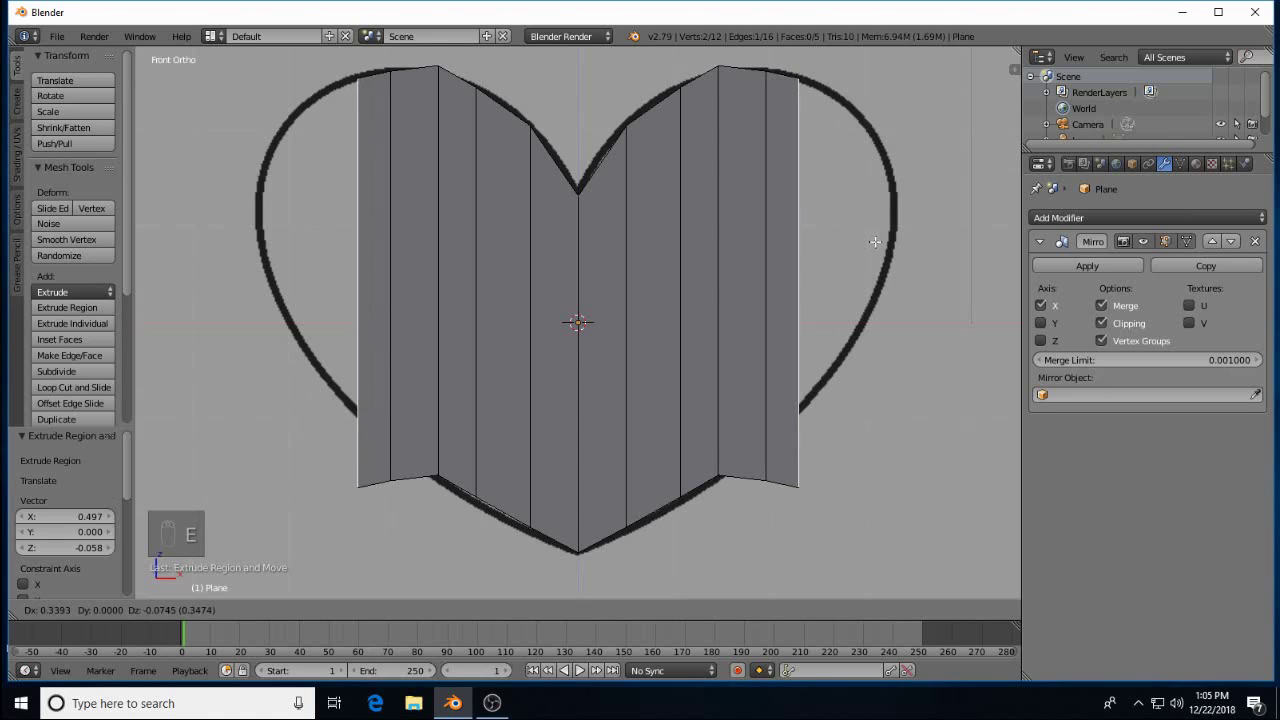
{"action": "key", "text": "e"}
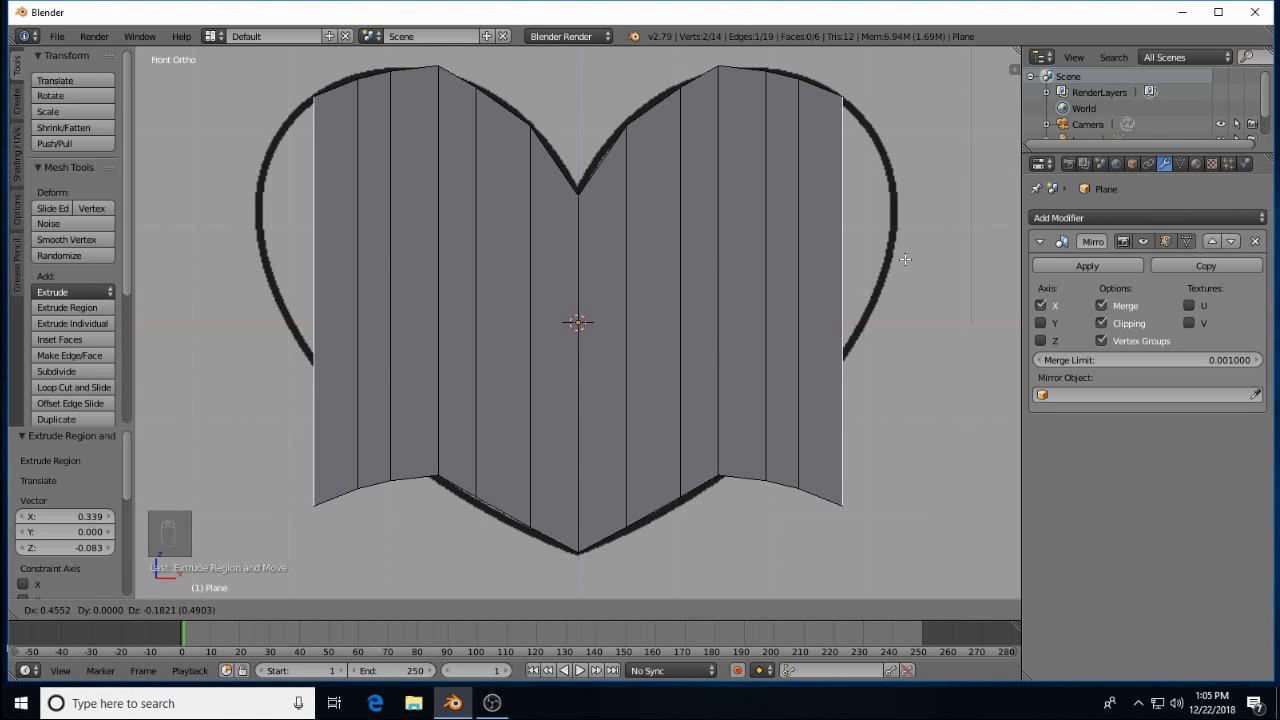
{"action": "key", "text": "e"}
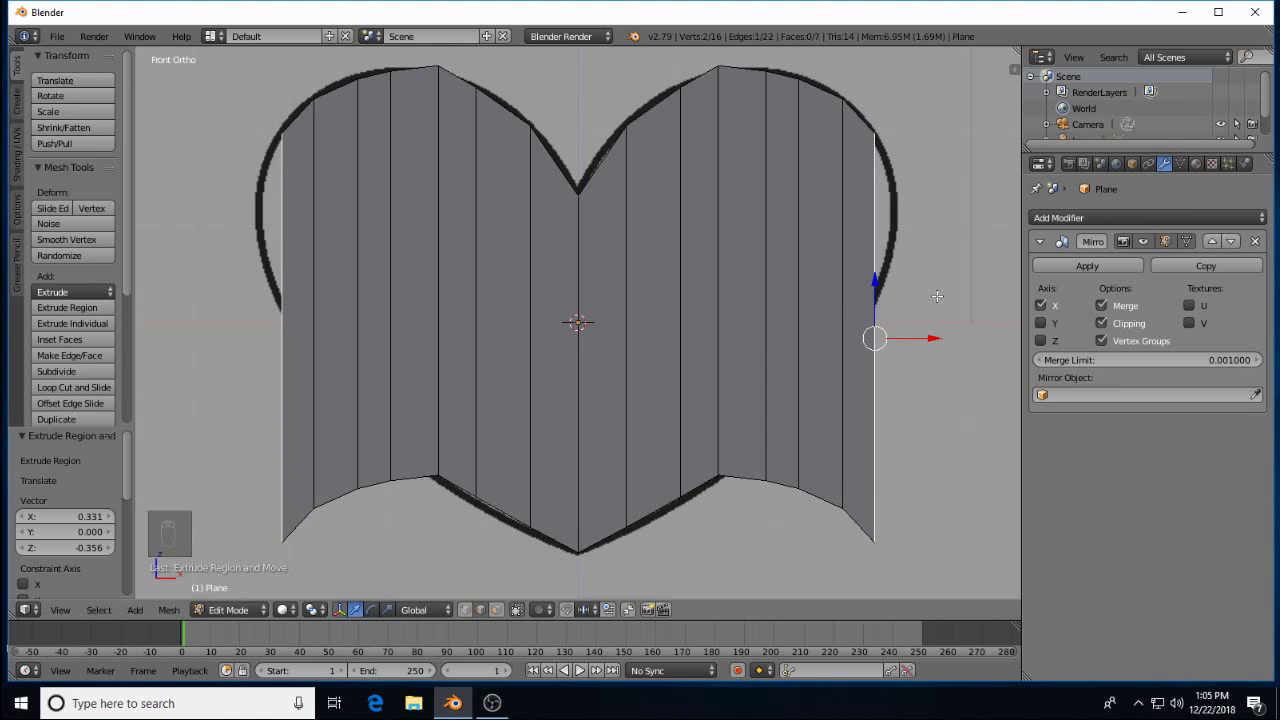
{"action": "key", "text": "e"}
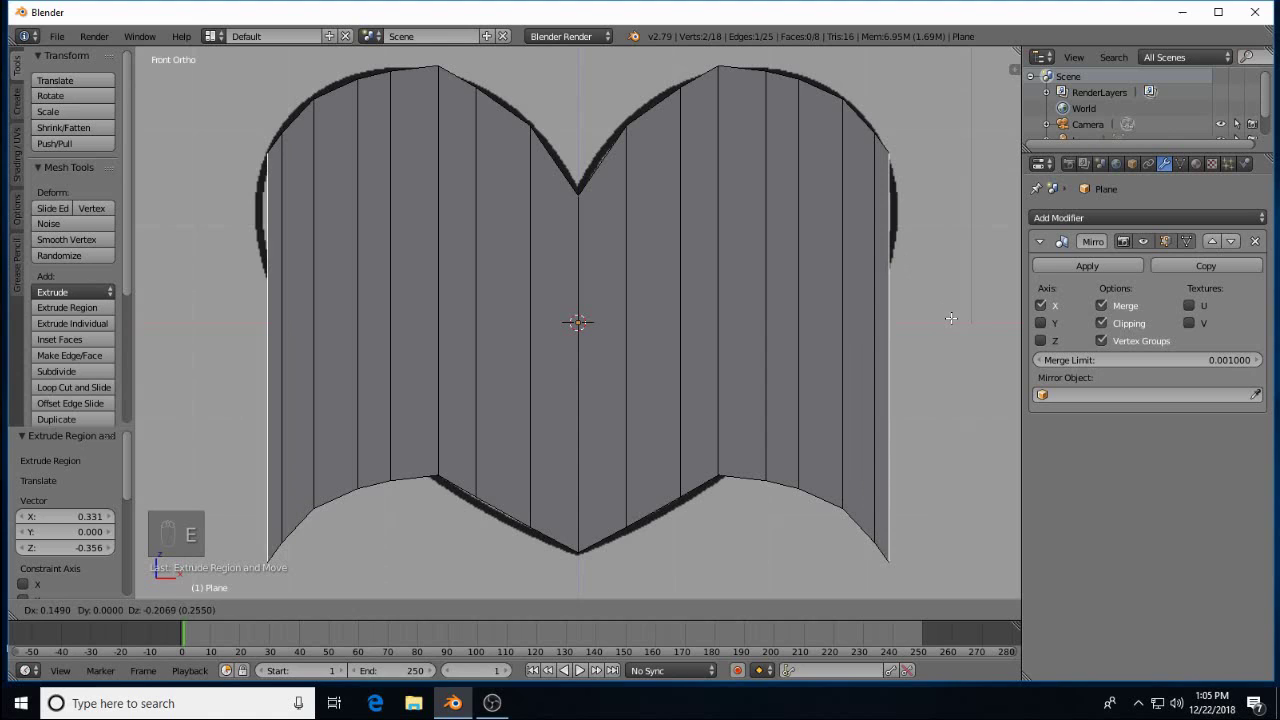
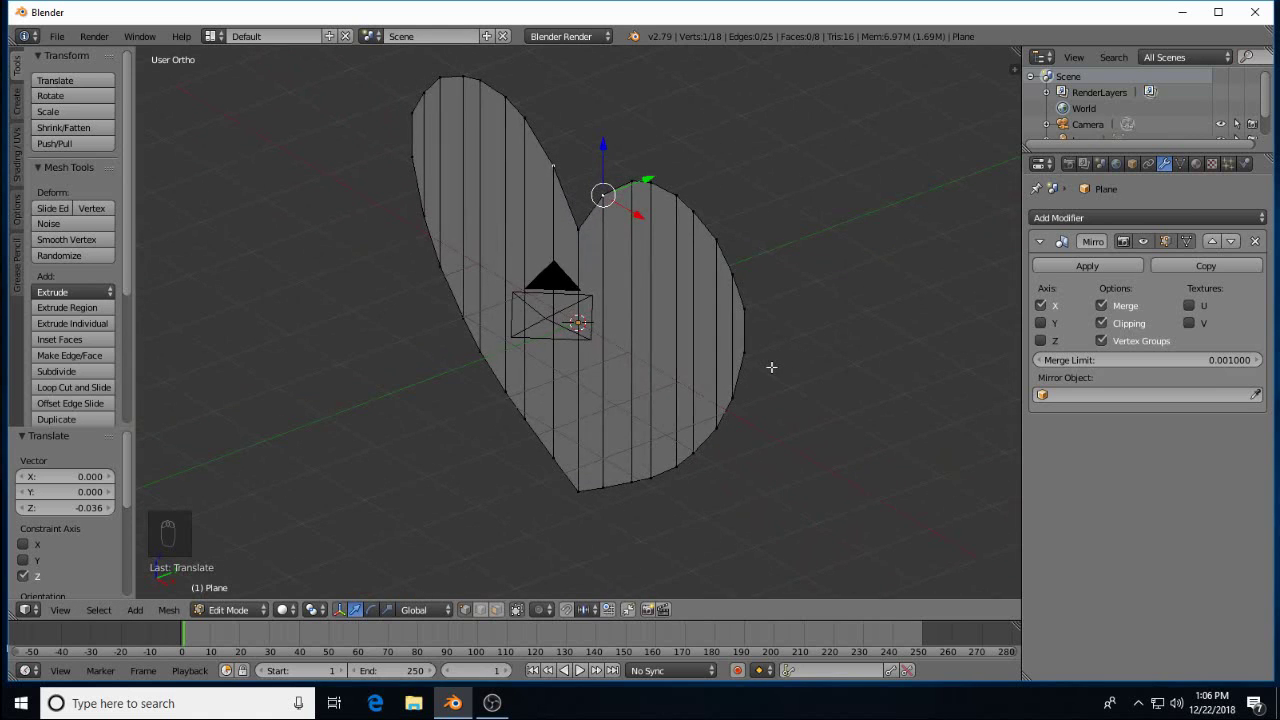
Extrude the whole heart to give it thickness and add vertical loop cuts across it
{"action": "key", "text": "a"}
{"action": "key", "text": "a"}
{"action": "key", "text": "e"}
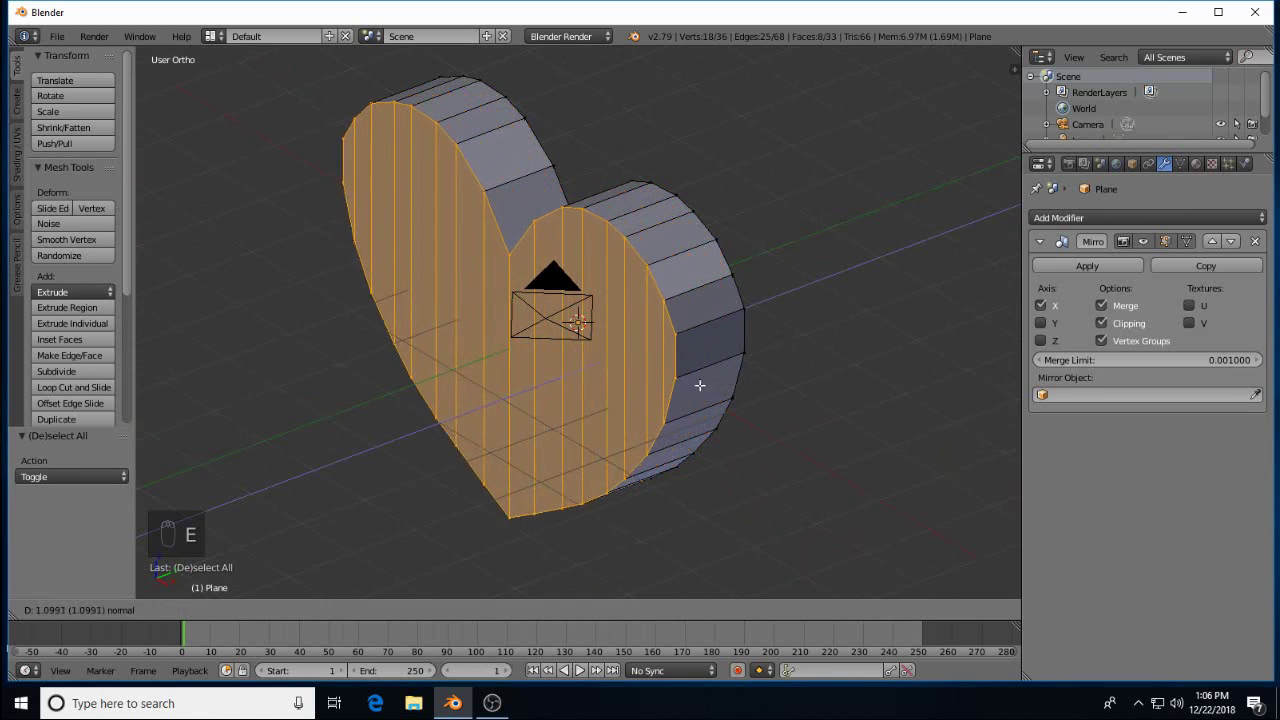
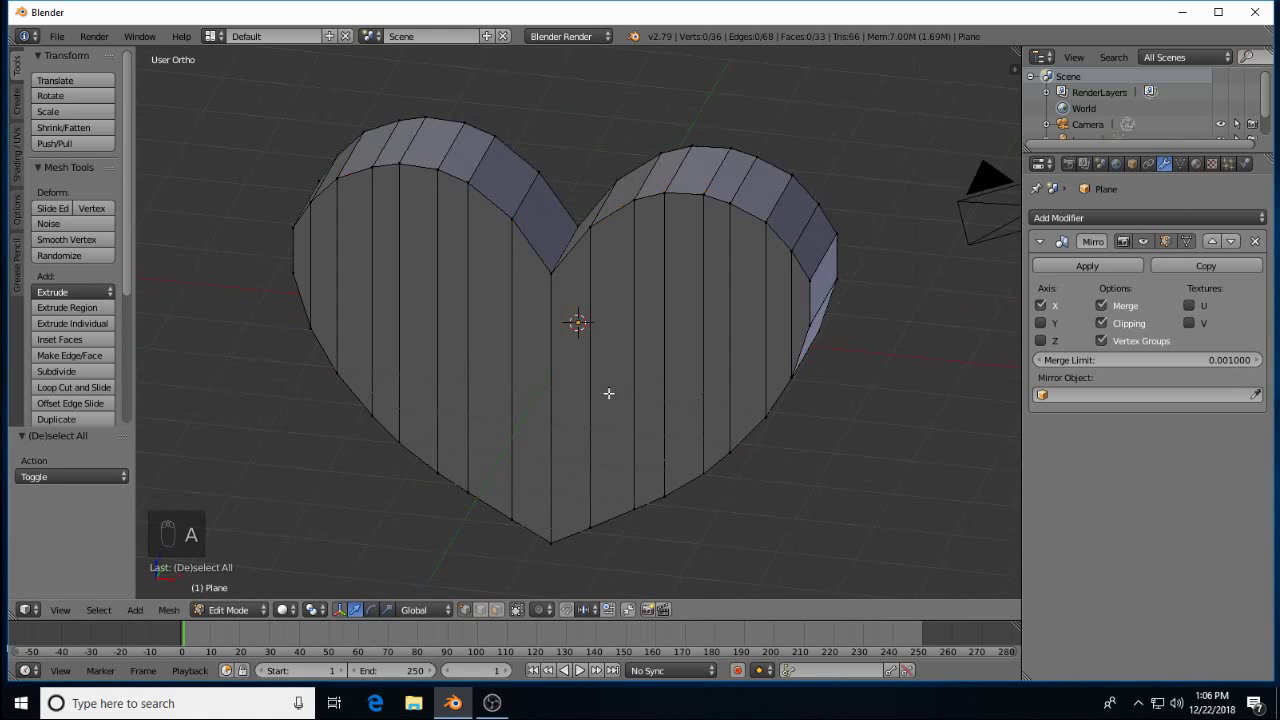
{"action": "key", "text": "a"}
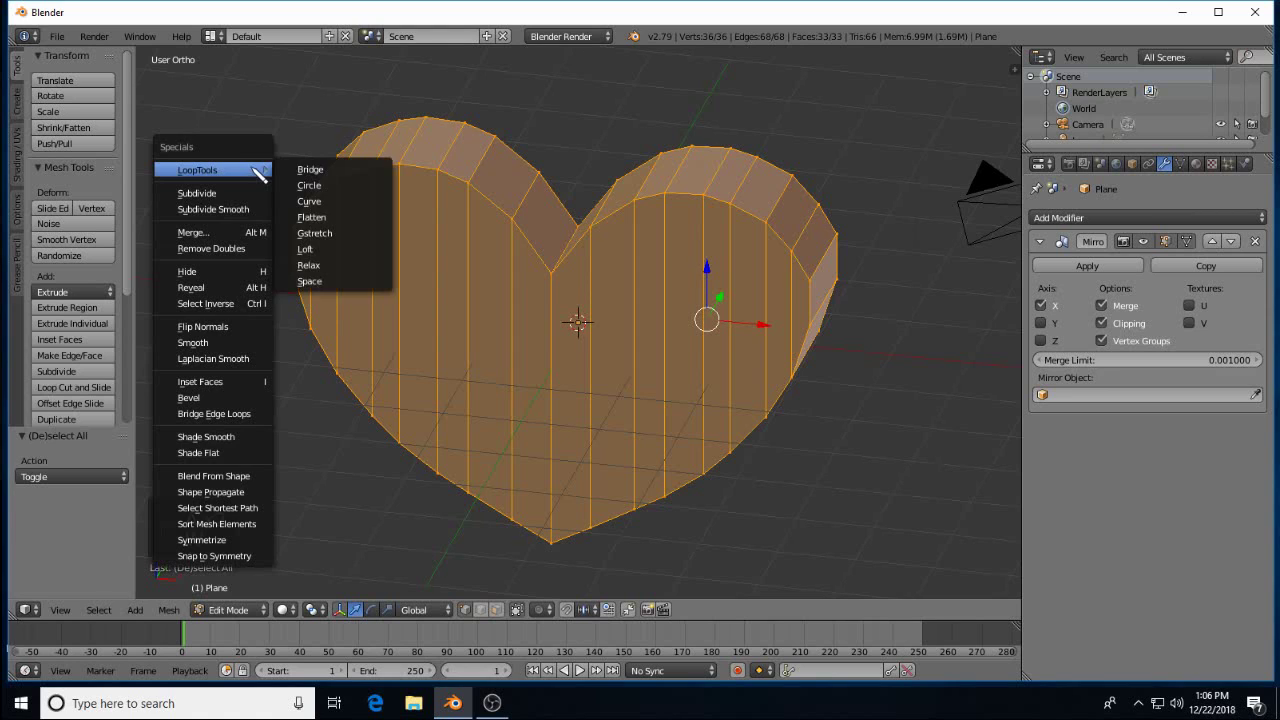
{"action": "key", "text": "w"}
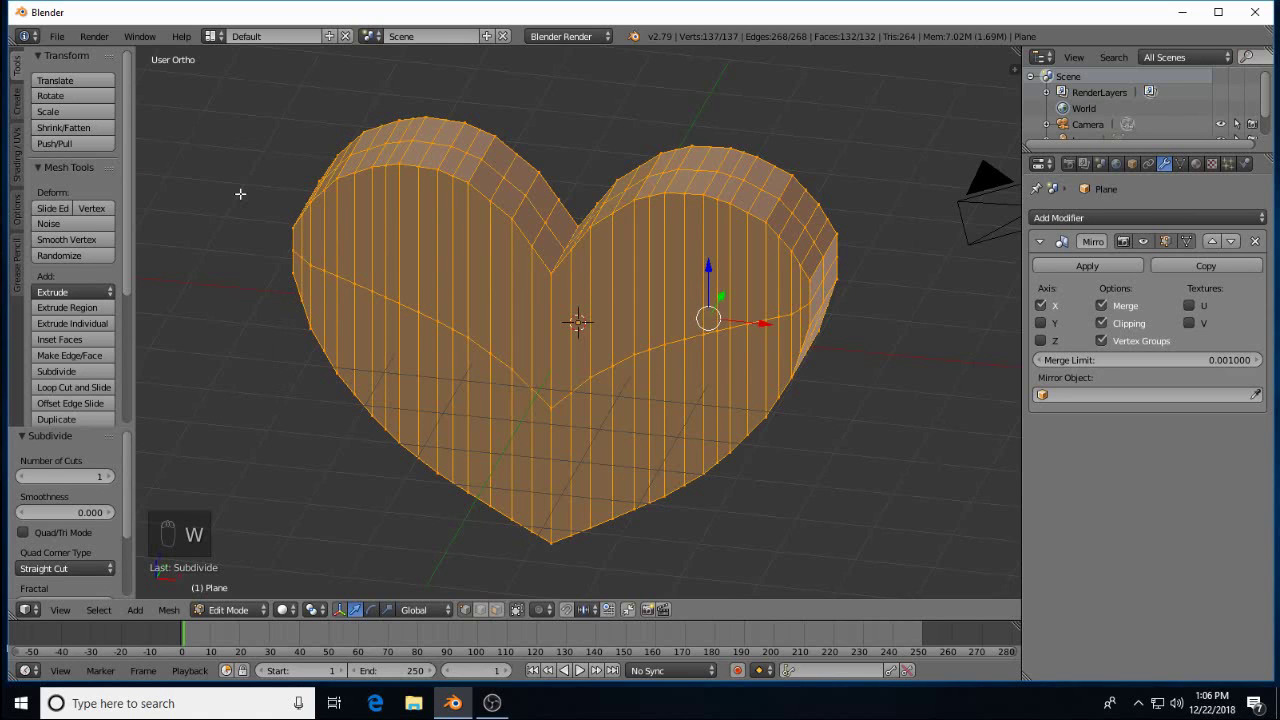
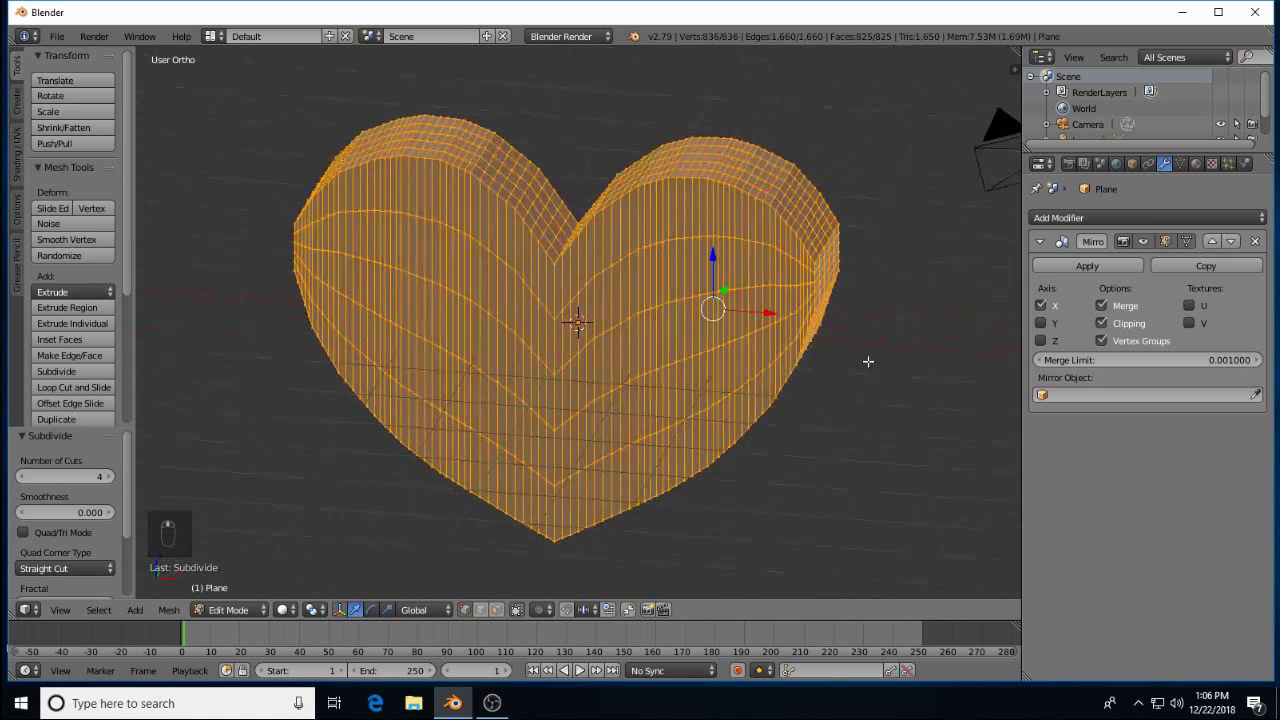
Add a level-2 Subdivision Surface modifier and give the heart smooth shading
{"action": "left_click_drag", "start_coordinate": [1127, 223], "coordinate": [990, 487]}
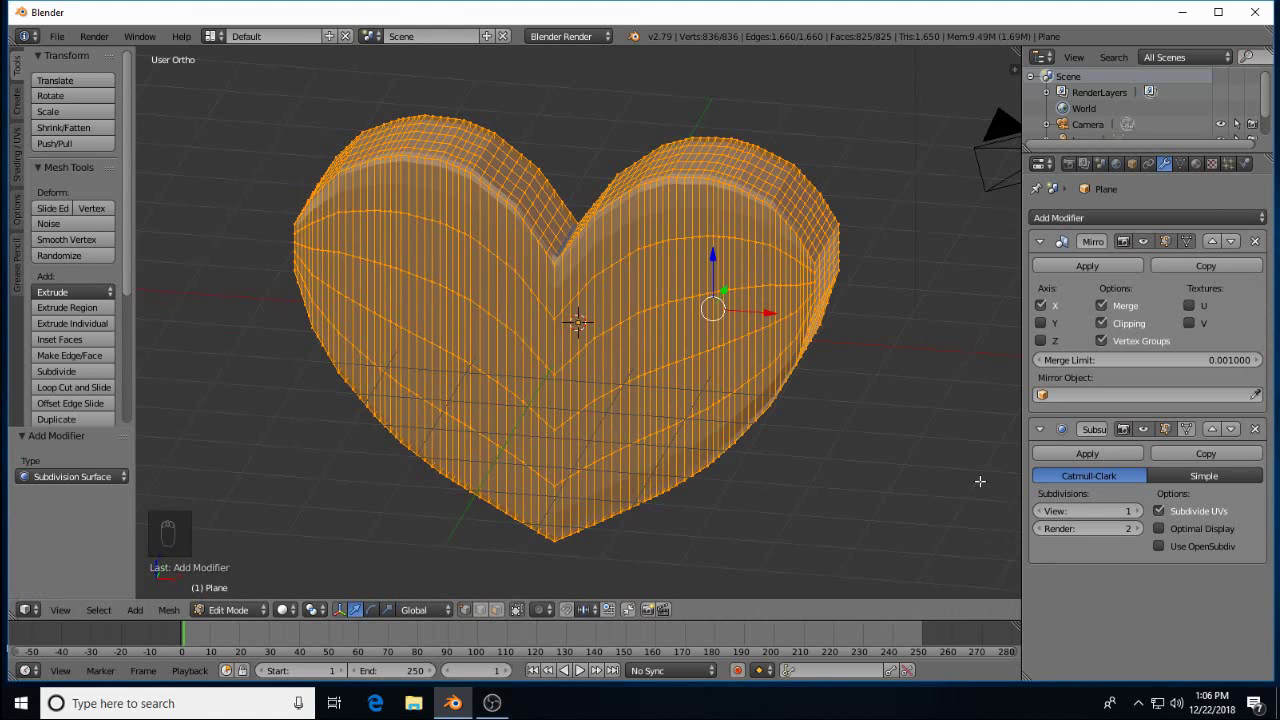
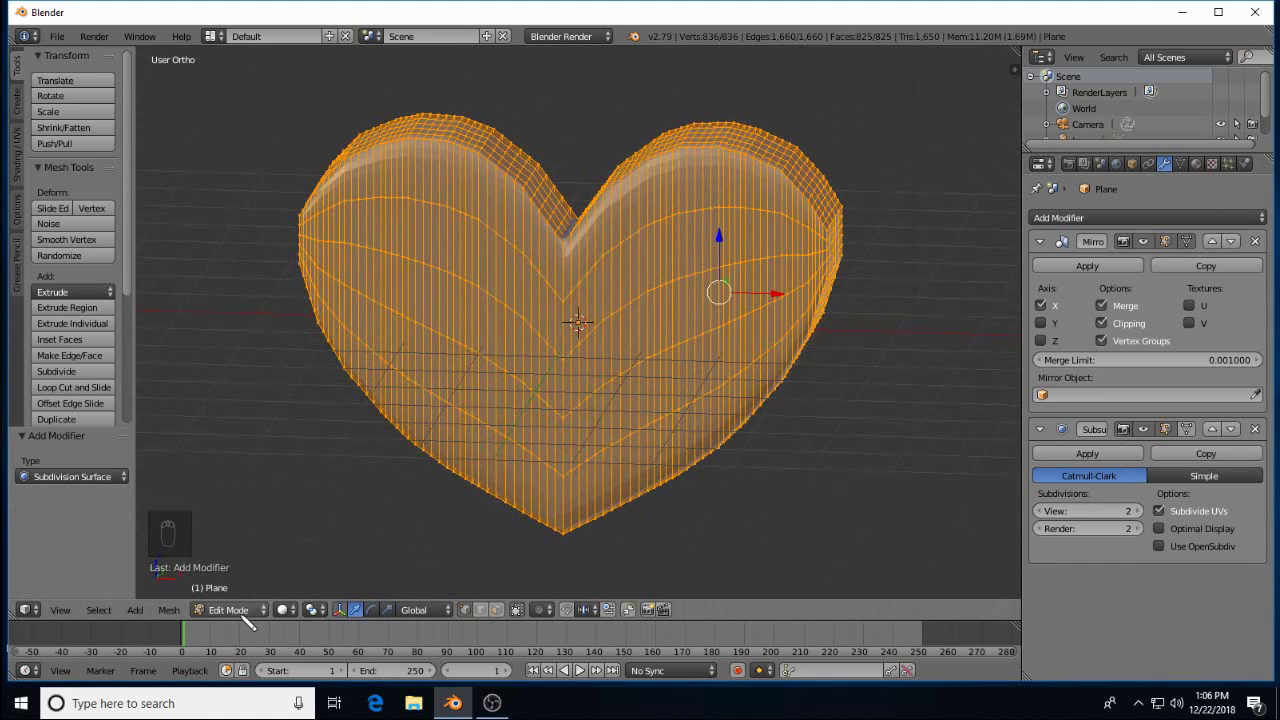
{"action": "left_click_drag", "start_coordinate": [579, 361], "coordinate": [489, 373]}
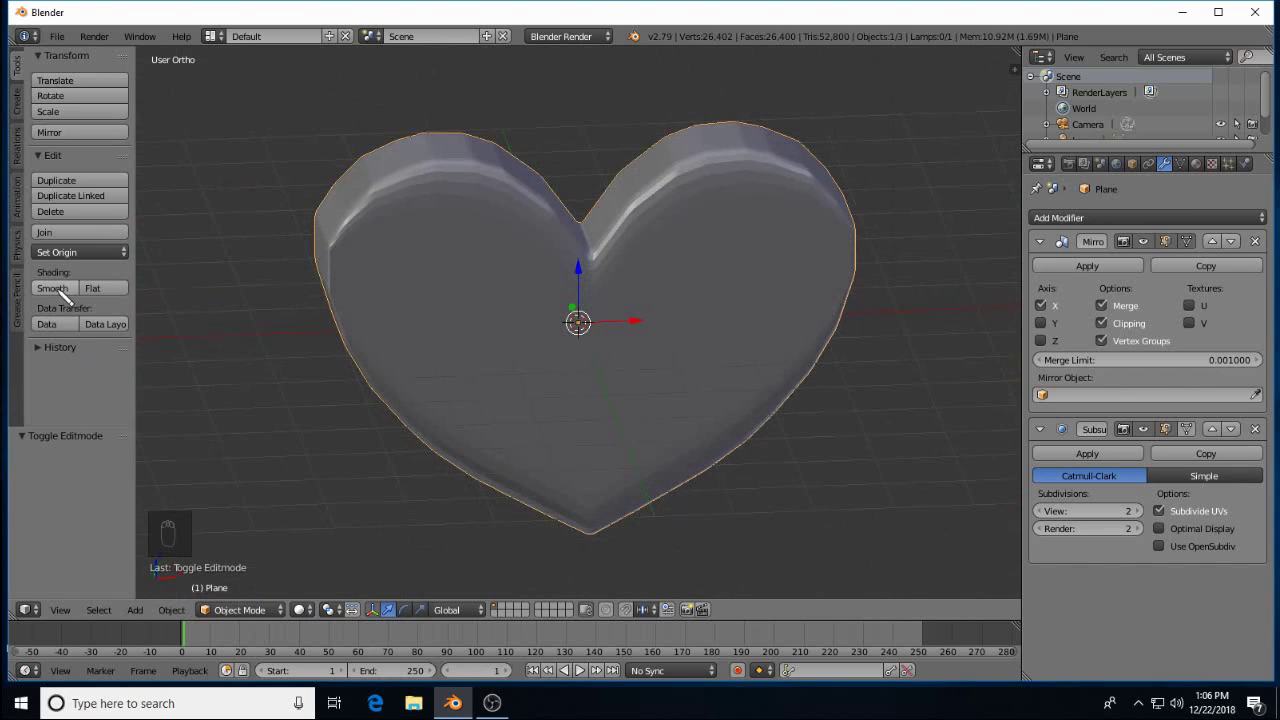
{"action": "left_click_drag", "start_coordinate": [66, 293], "coordinate": [629, 295]}
{"action": "middle_click", "coordinate": [629, 295]}
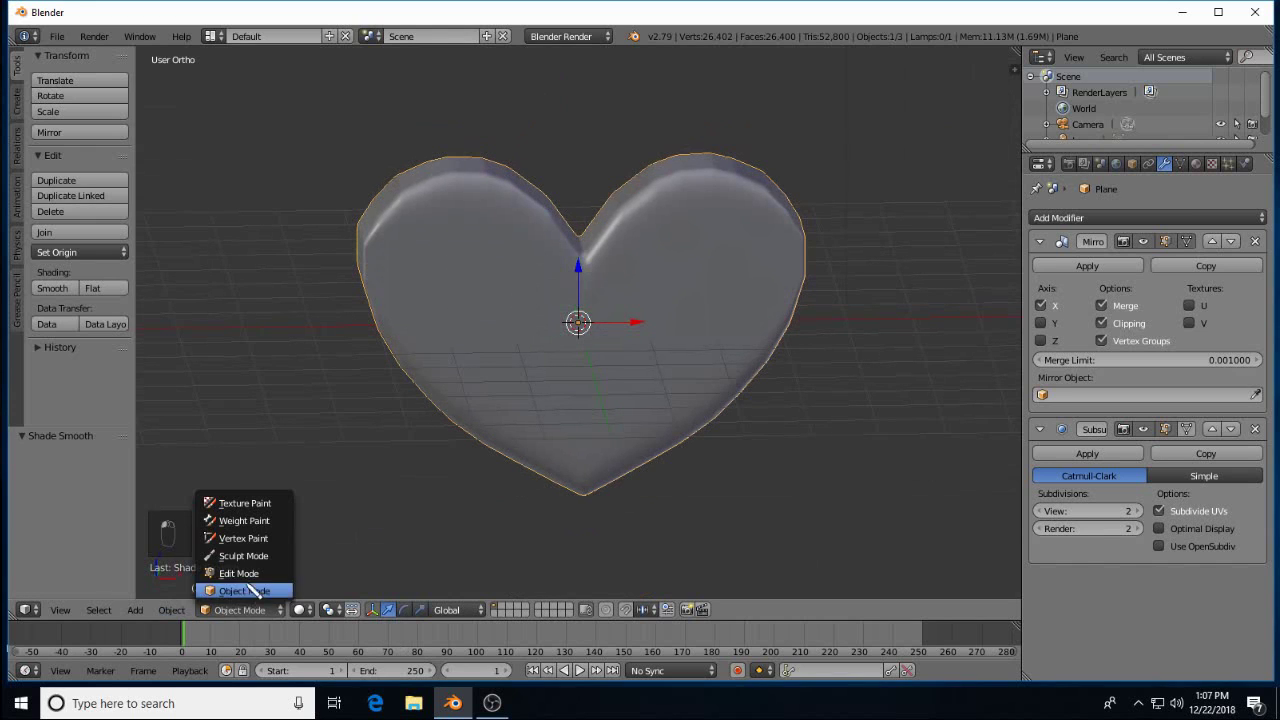
Undo back into vertex editing, bulge the heart's sides outward for a puffier shape, and zoom out
{"action": "key", "text": "ctrl+z"}
{"action": "key", "text": "ctrl+z"}
{"action": "key", "text": "ctrl+z"}
{"action": "key", "text": "ctrl+z"}
{"action": "key", "text": "ctrl+z"}
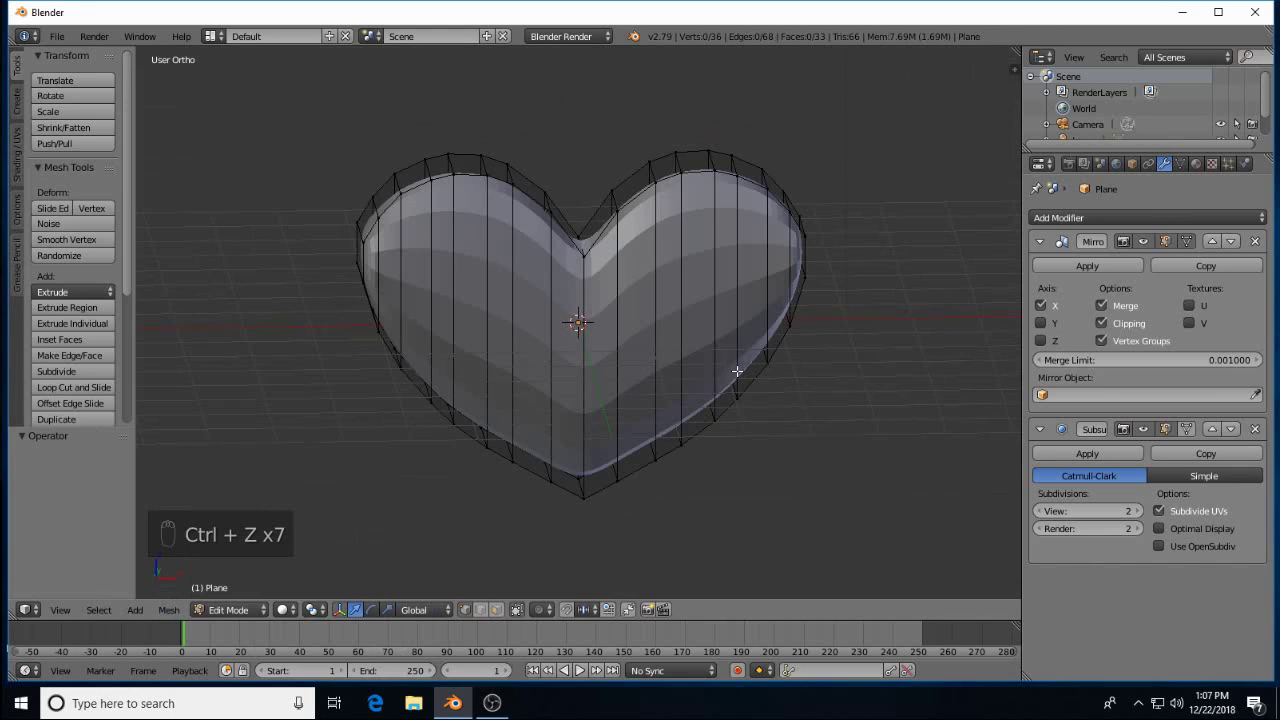
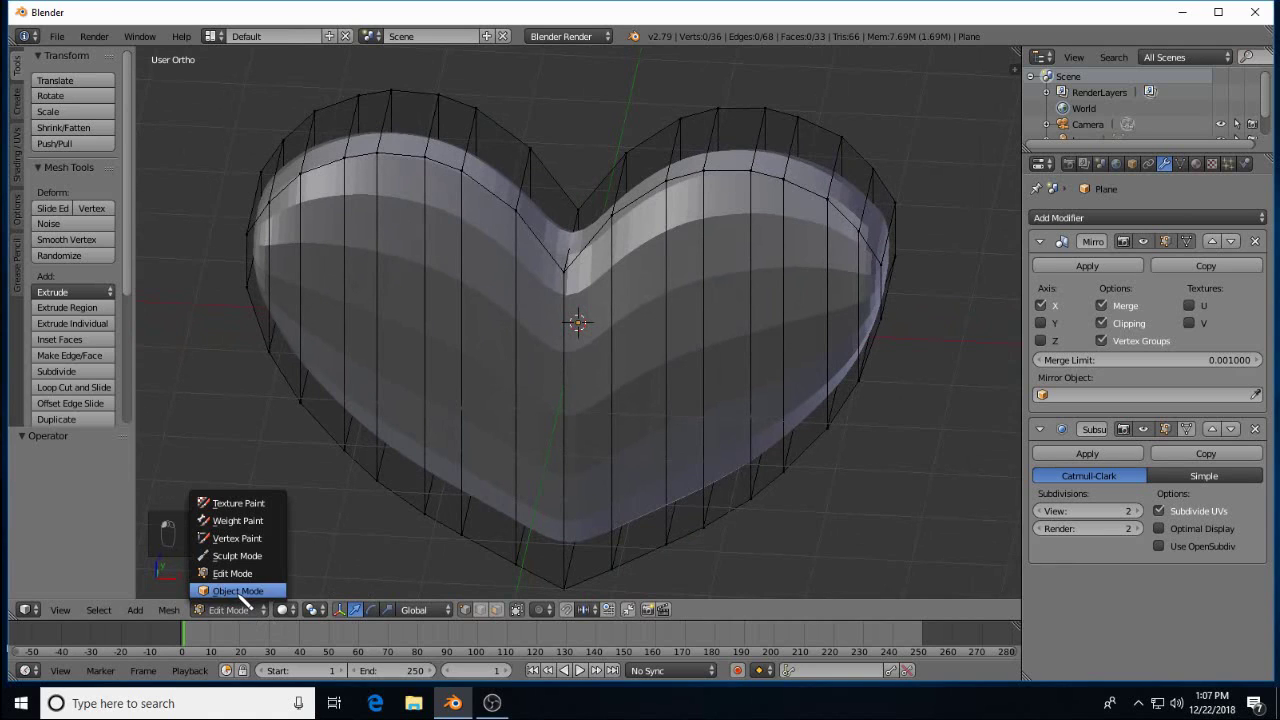
{"action": "left_click_drag", "start_coordinate": [247, 599], "coordinate": [90, 359]}
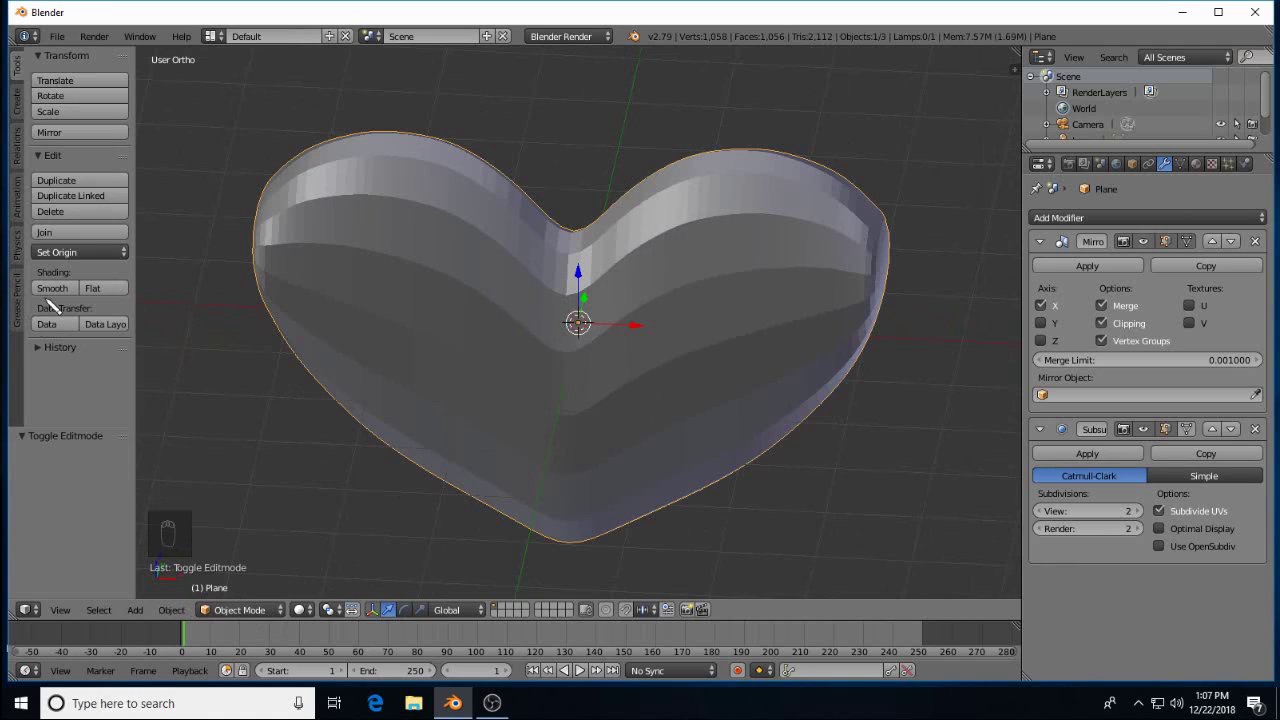
{"action": "left_click_drag", "start_coordinate": [54, 295], "coordinate": [521, 341]}
{"action": "middle_click", "coordinate": [521, 341]}
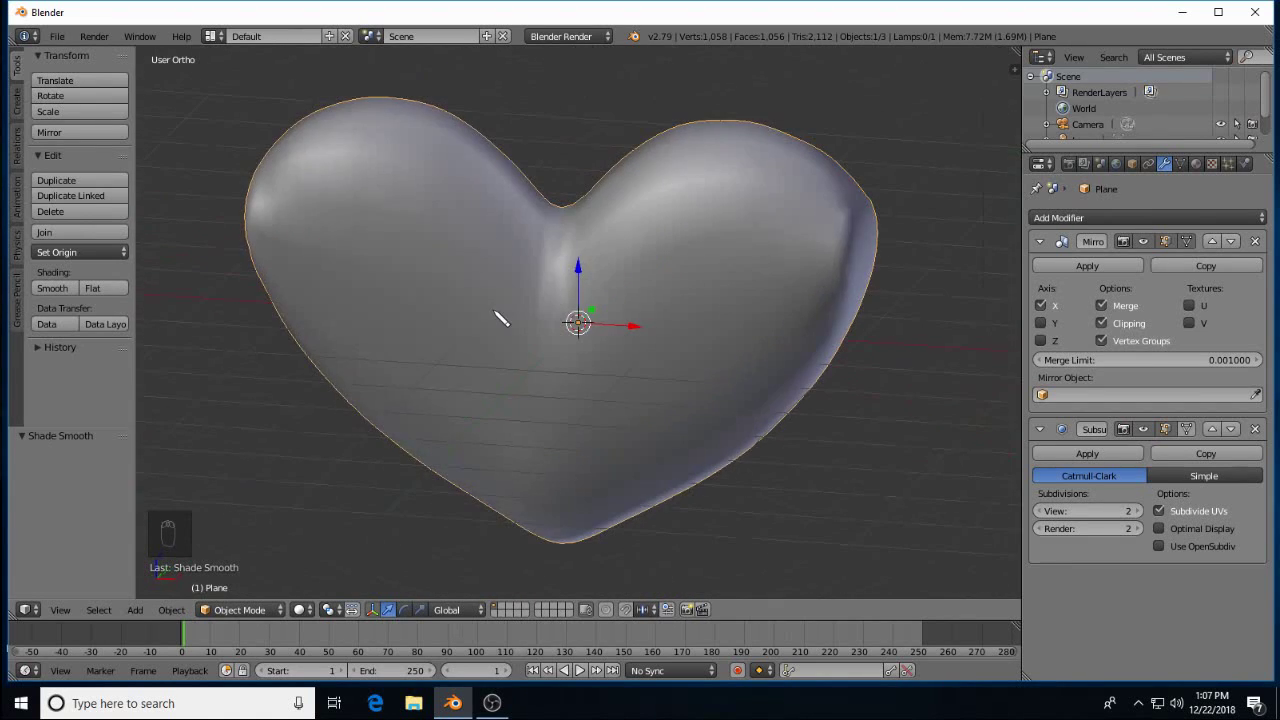
{"action": "left_click_drag", "start_coordinate": [576, 301], "coordinate": [604, 395]}
{"action": "key", "text": "shift+a"}
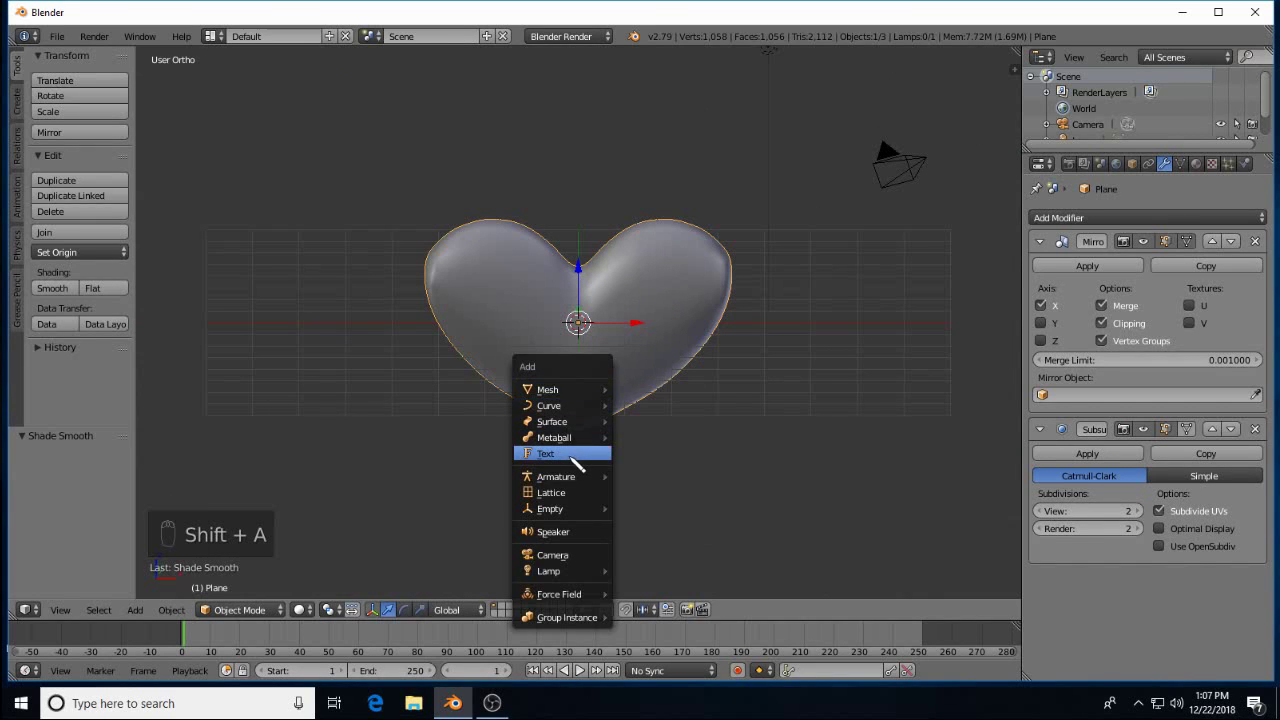
Add a text object beside the heart and clear its default 'Text' letters
{"action": "left_click", "coordinate": [646, 332]}
{"action": "left_click", "coordinate": [749, 329]}
{"action": "left_click", "coordinate": [817, 329]}
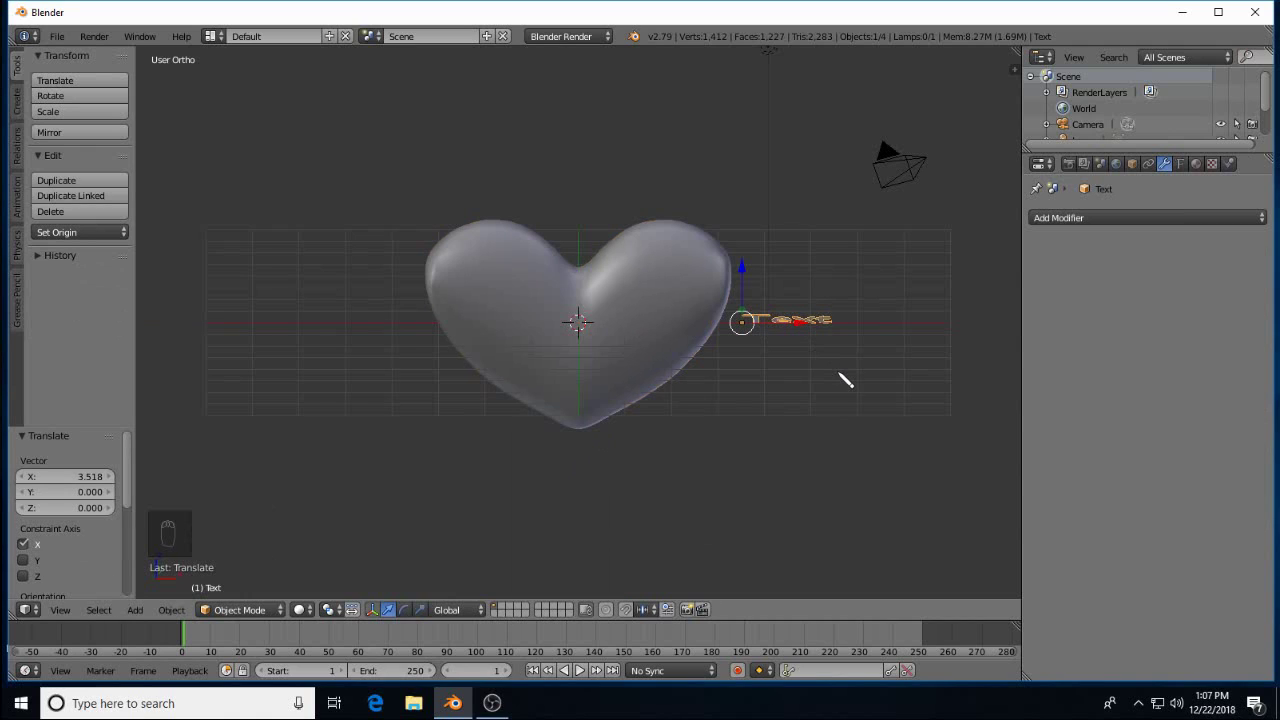
{"action": "key", "text": "r"}
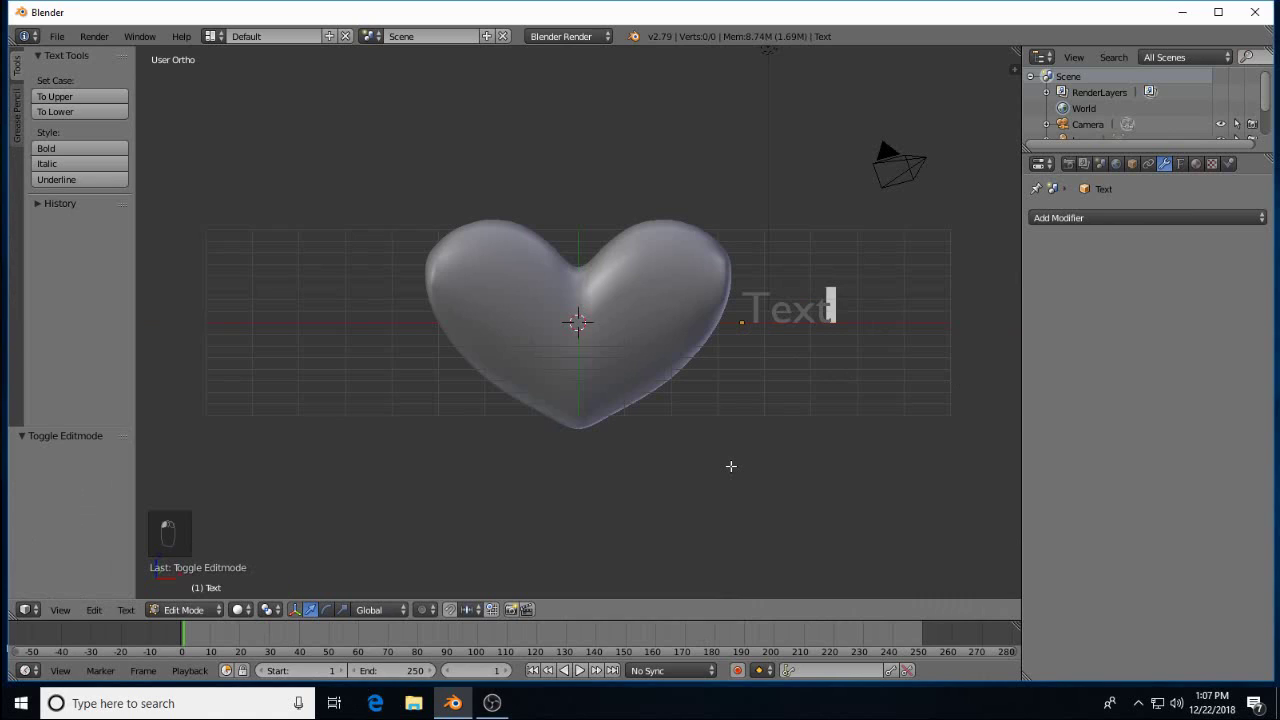
{"action": "key", "text": "BackSpace"}
{"action": "key", "text": "BackSpace"}
{"action": "key", "text": "BackSpace"}
{"action": "key", "text": "BackSpace"}
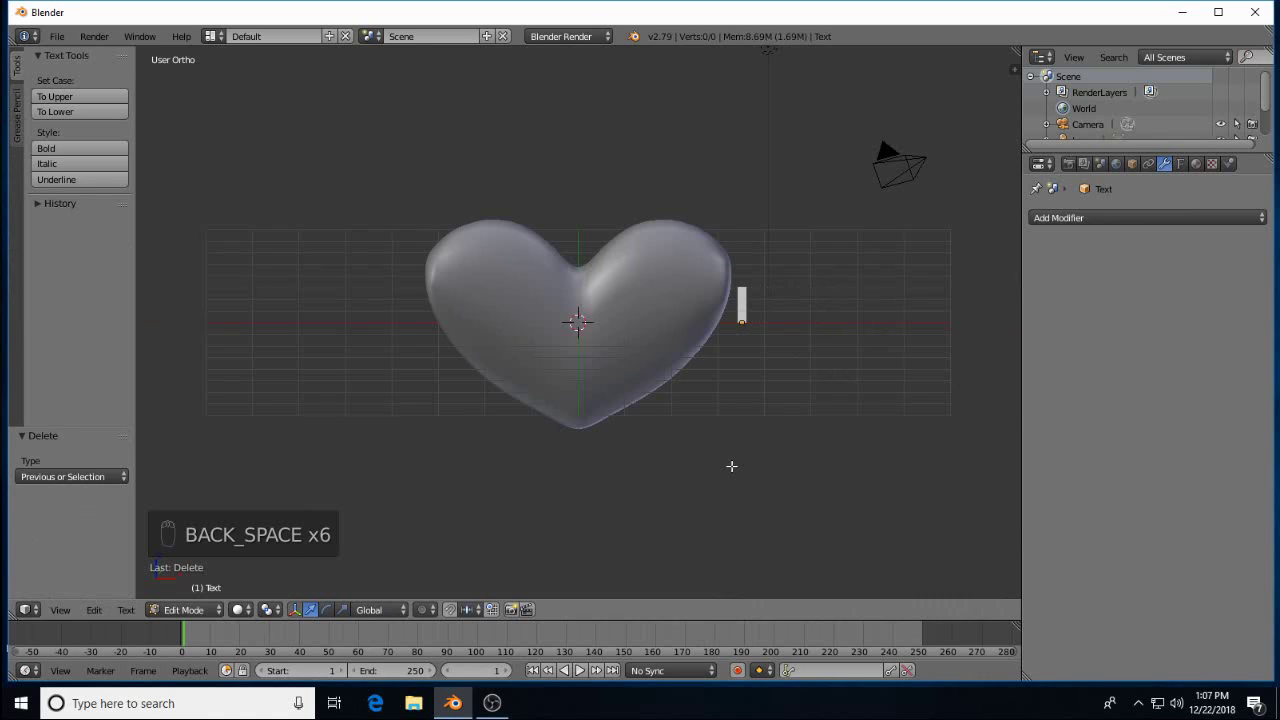
Spell out 'I LOVE U' as the text's content
{"action": "key", "text": "shift+i"}
{"action": "key", "text": "space"}
{"action": "key", "text": "shift+l"}
{"action": "key", "text": "shift+o"}
{"action": "key", "text": "shift+v"}
{"action": "key", "text": "shift+e"}
{"action": "key", "text": "space"}
{"action": "key", "text": "shift+u"}
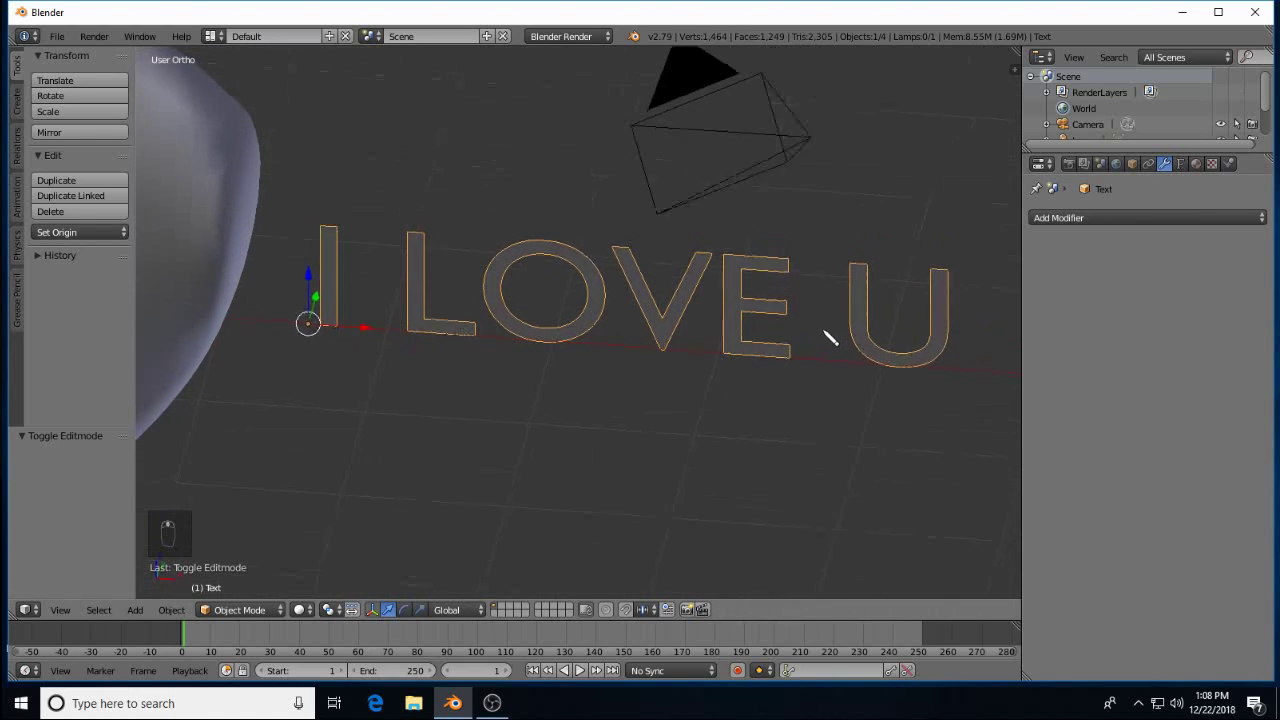
Lower the text's Bevel Resolution to 2 and bring up Alt+C conversion to mesh
{"action": "left_click_drag", "start_coordinate": [1187, 170], "coordinate": [747, 401]}
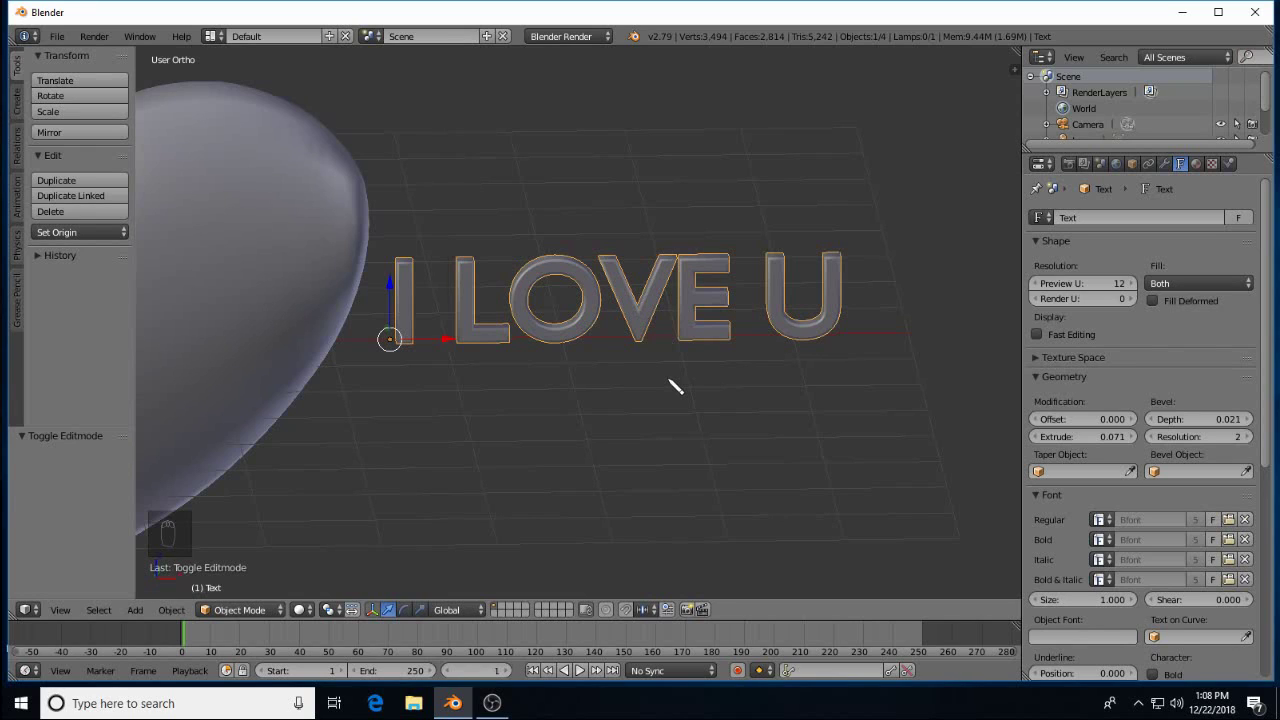
{"action": "key", "text": "alt+c"}
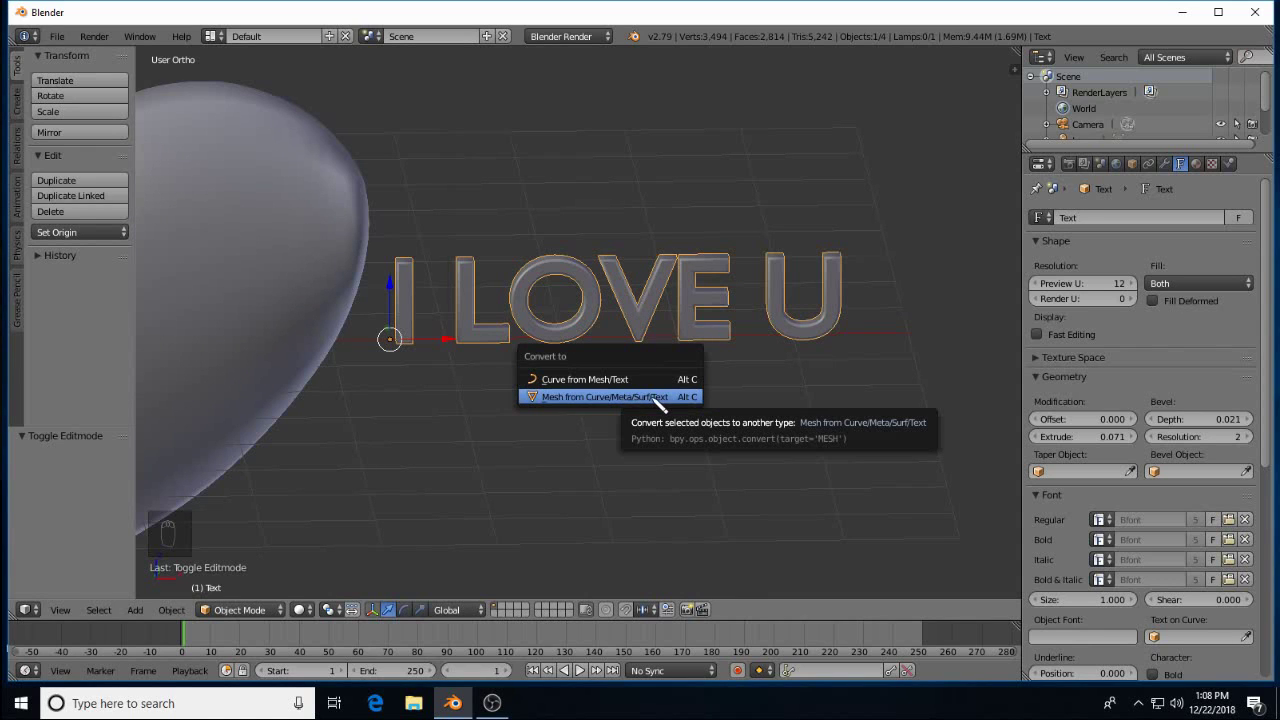
Convert the I LOVE U text to mesh and give the heart a Sharp Remesh at octree depth 6
{"action": "left_click_drag", "start_coordinate": [632, 405], "coordinate": [633, 406]}
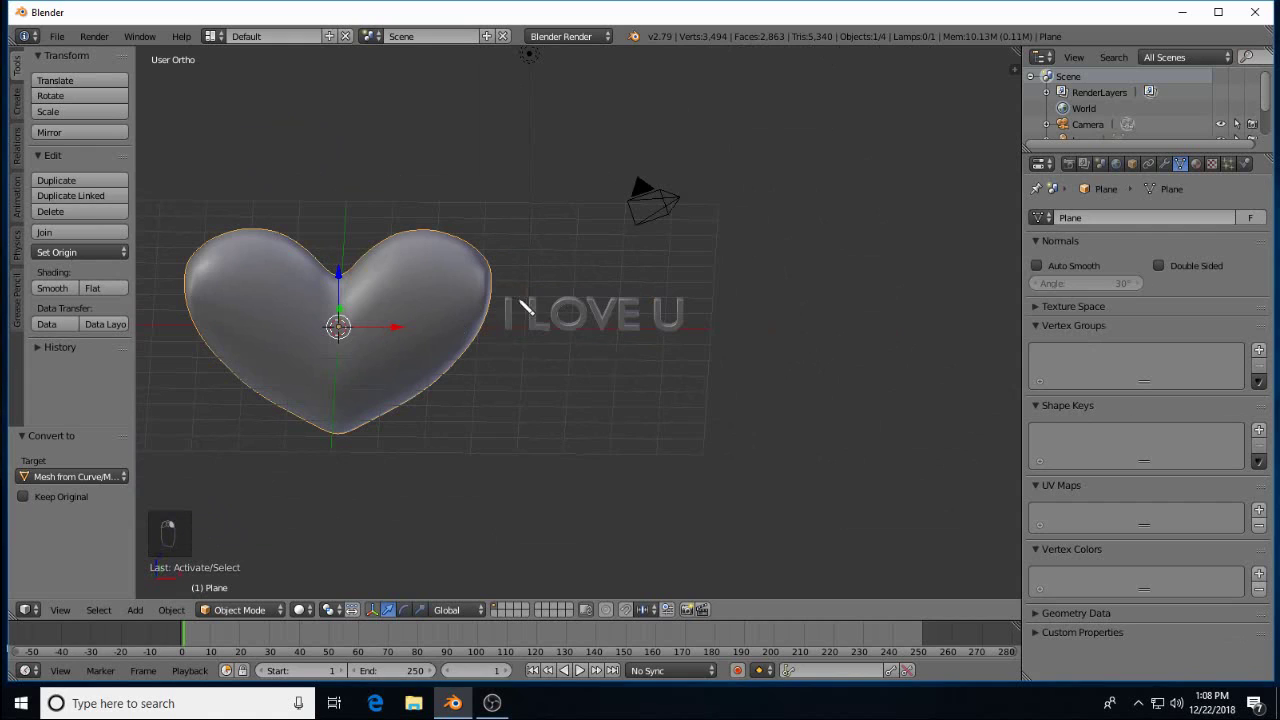
{"action": "left_click_drag", "start_coordinate": [558, 315], "coordinate": [1175, 169]}
{"action": "left_click_drag", "start_coordinate": [1175, 169], "coordinate": [961, 418]}
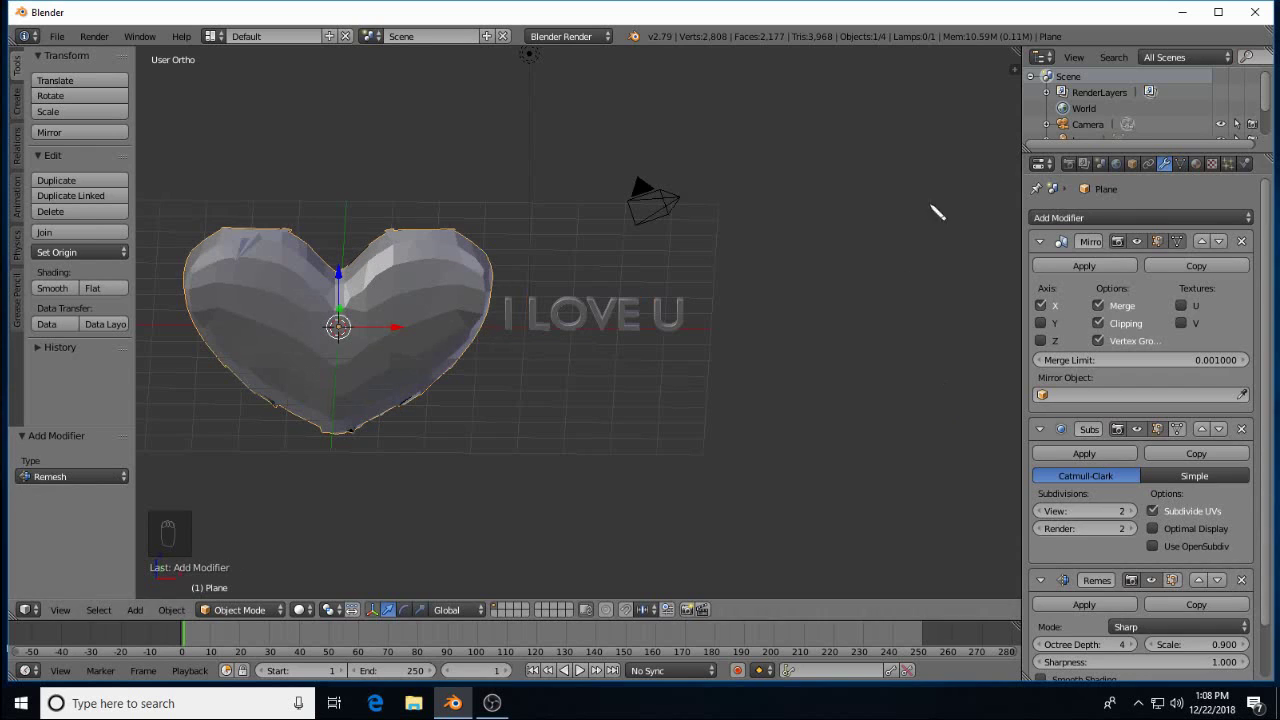
{"action": "middle_click", "coordinate": [472, 443]}
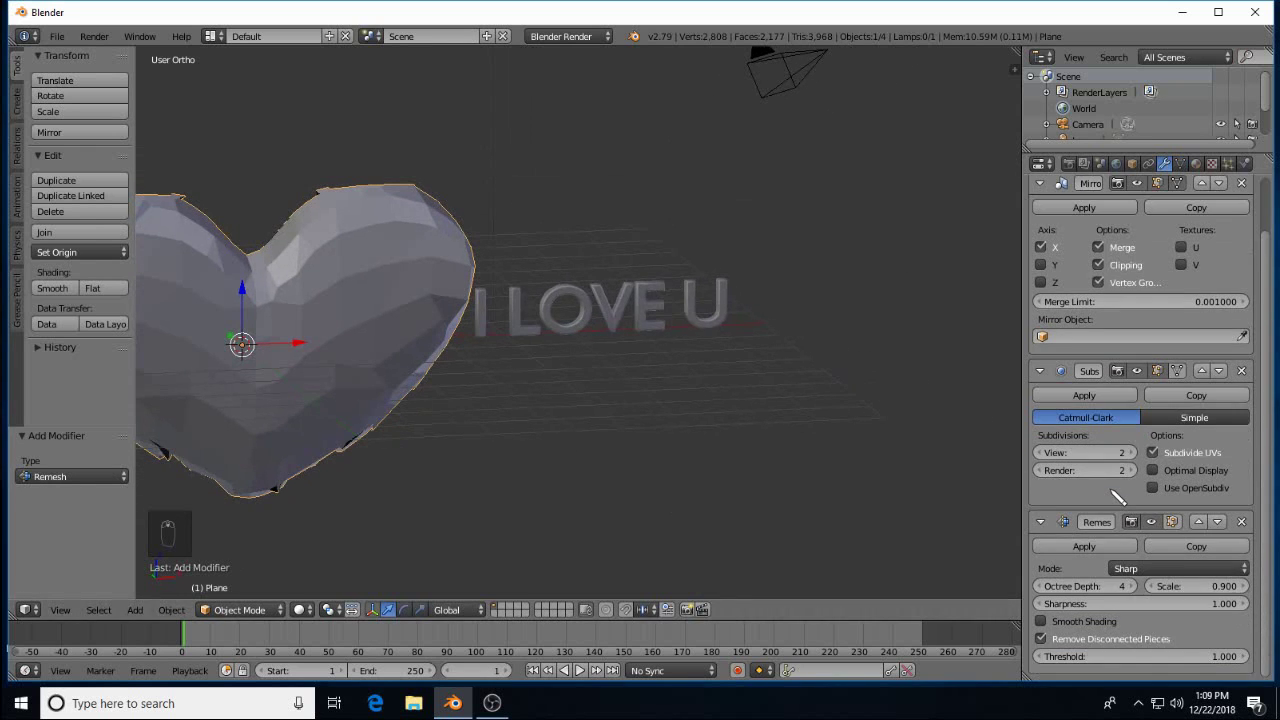
{"action": "left_click_drag", "start_coordinate": [1056, 642], "coordinate": [578, 488]}
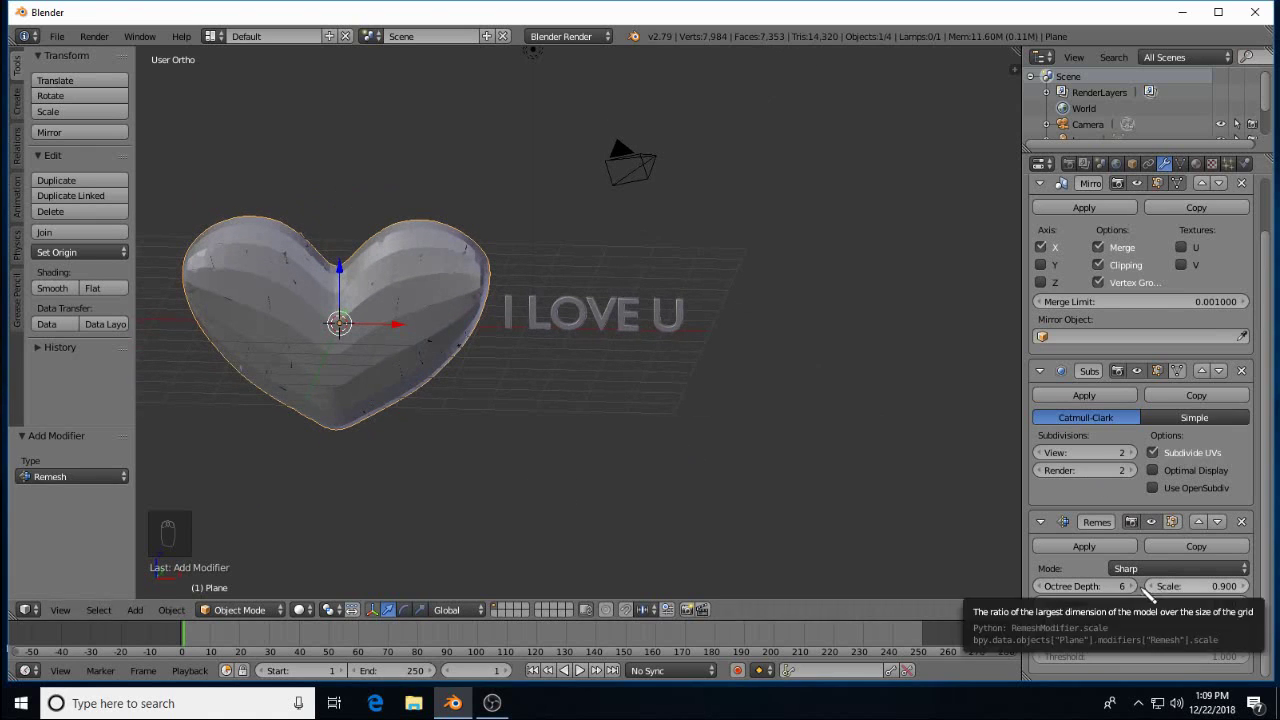
Give the I LOVE U text its own Remesh modifier
{"action": "right_click", "coordinate": [613, 322]}
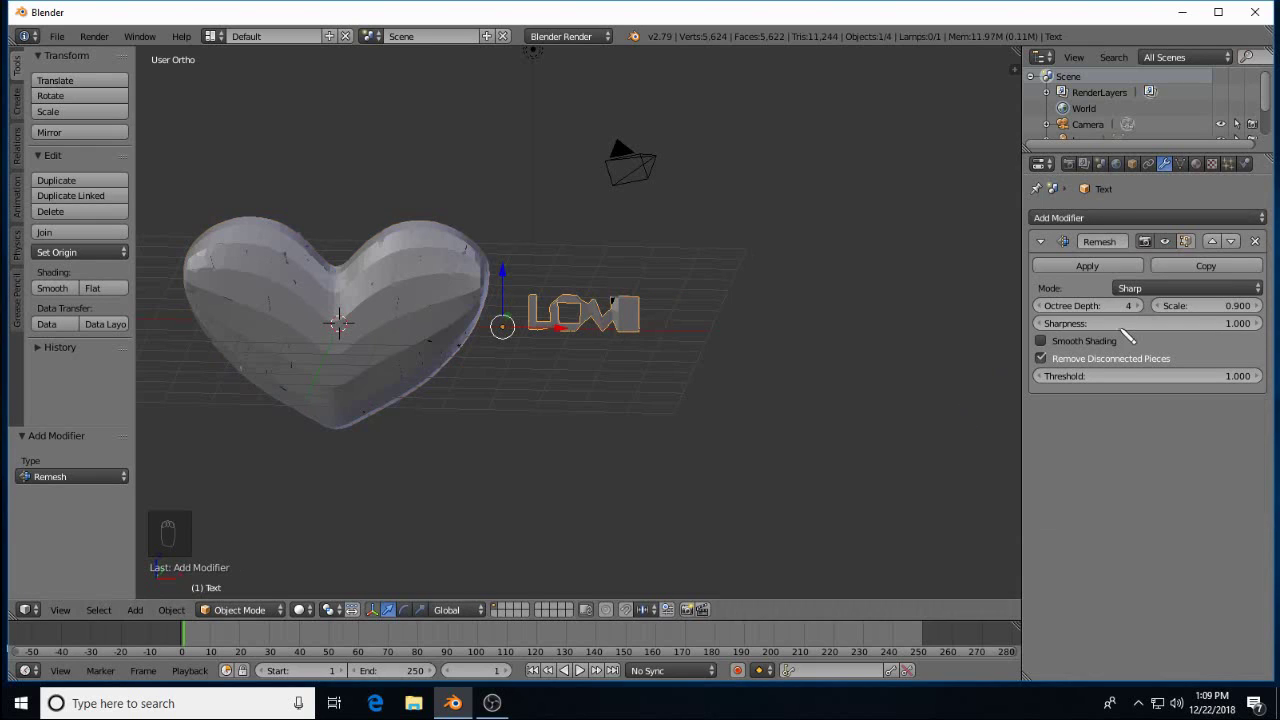
{"action": "left_click_drag", "start_coordinate": [1052, 366], "coordinate": [689, 401]}
{"action": "middle_click", "coordinate": [689, 401]}
Add a 1000-particle system to the heart and scrub to frame 18 to see particles scatter
{"action": "left_click_drag", "start_coordinate": [689, 401], "coordinate": [709, 404]}
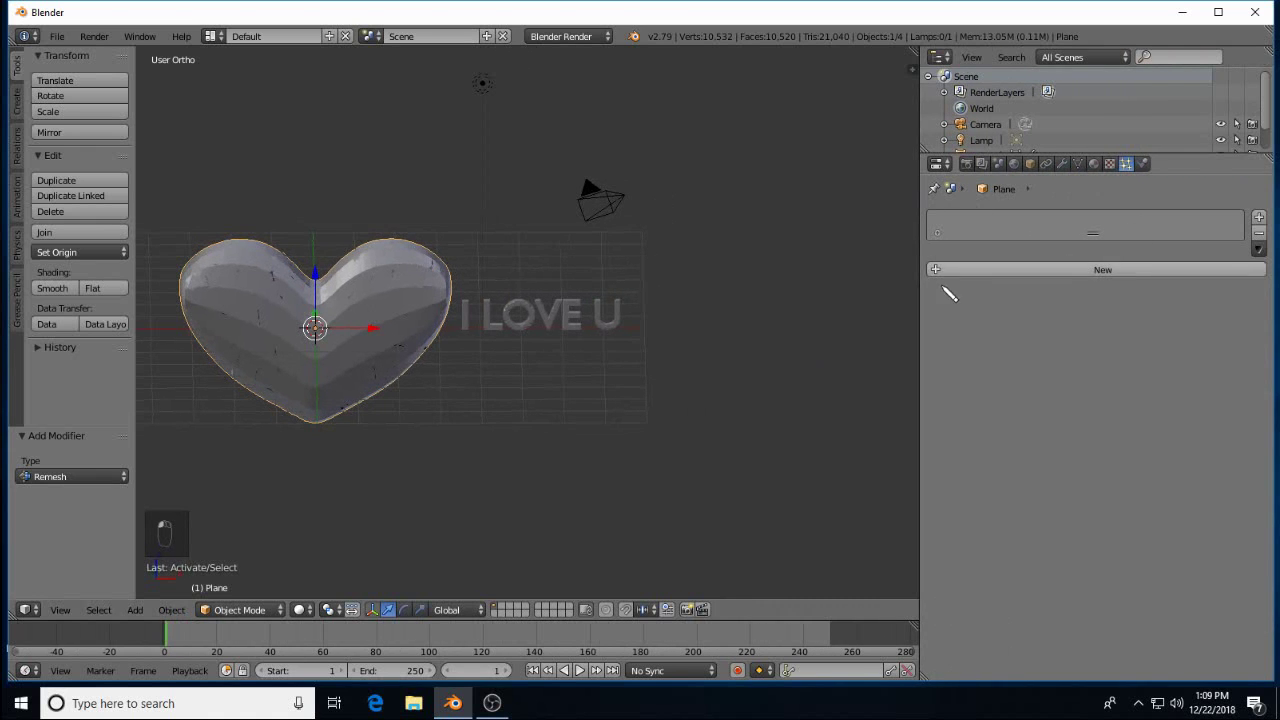
{"action": "middle_click", "coordinate": [972, 304]}
{"action": "left_click_drag", "start_coordinate": [1113, 273], "coordinate": [1043, 299]}
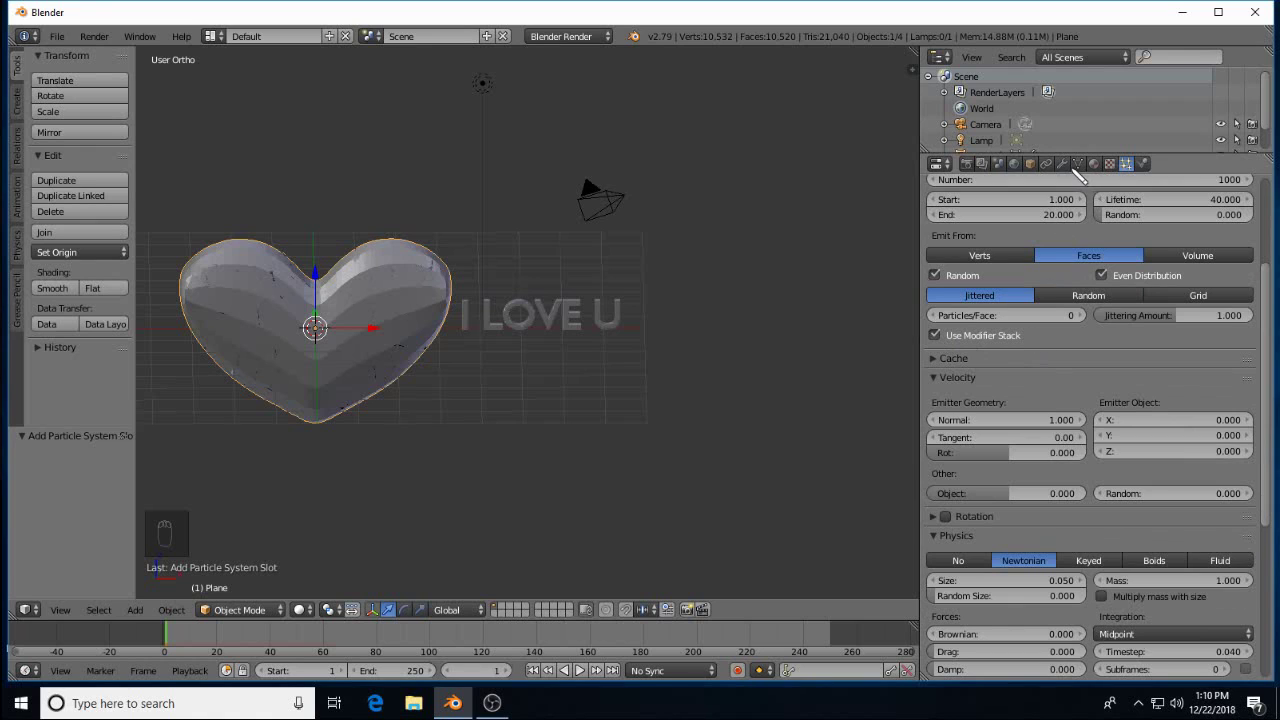
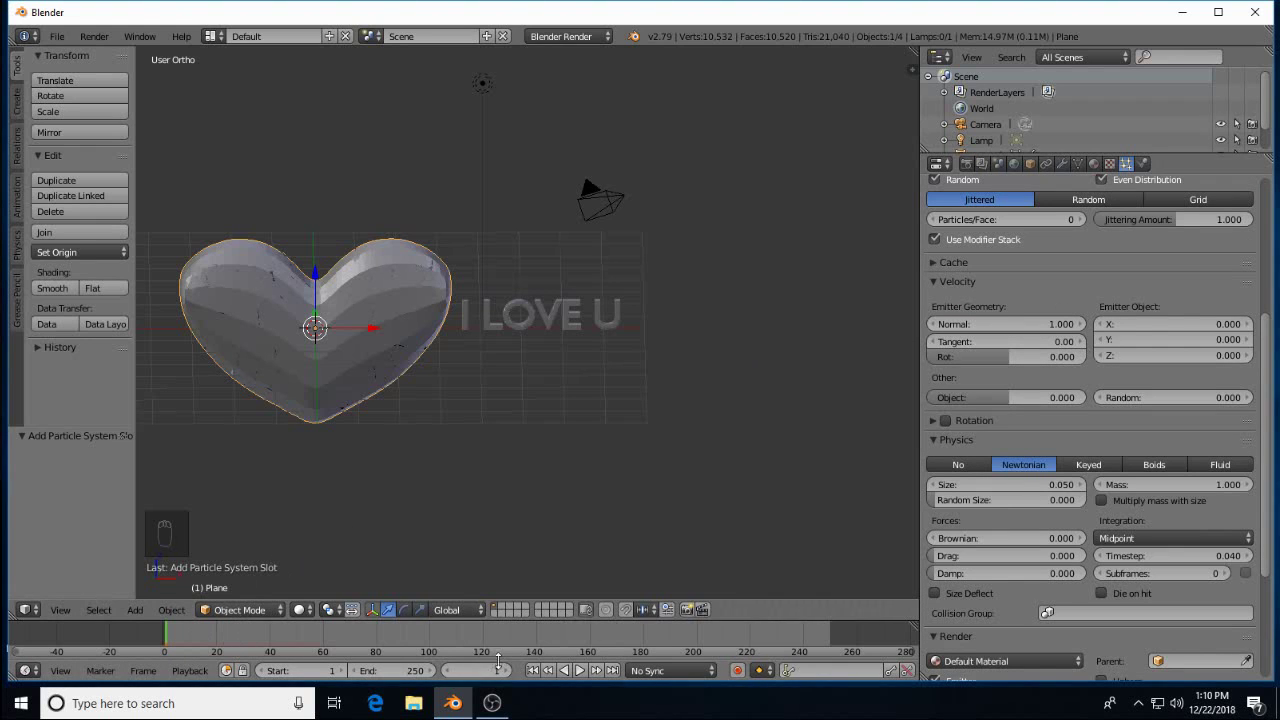
{"action": "left_click_drag", "start_coordinate": [587, 680], "coordinate": [589, 678]}
Play the particle animation to frame 47 and zero the particles' outward speed
{"action": "left_click_drag", "start_coordinate": [585, 676], "coordinate": [1044, 504]}
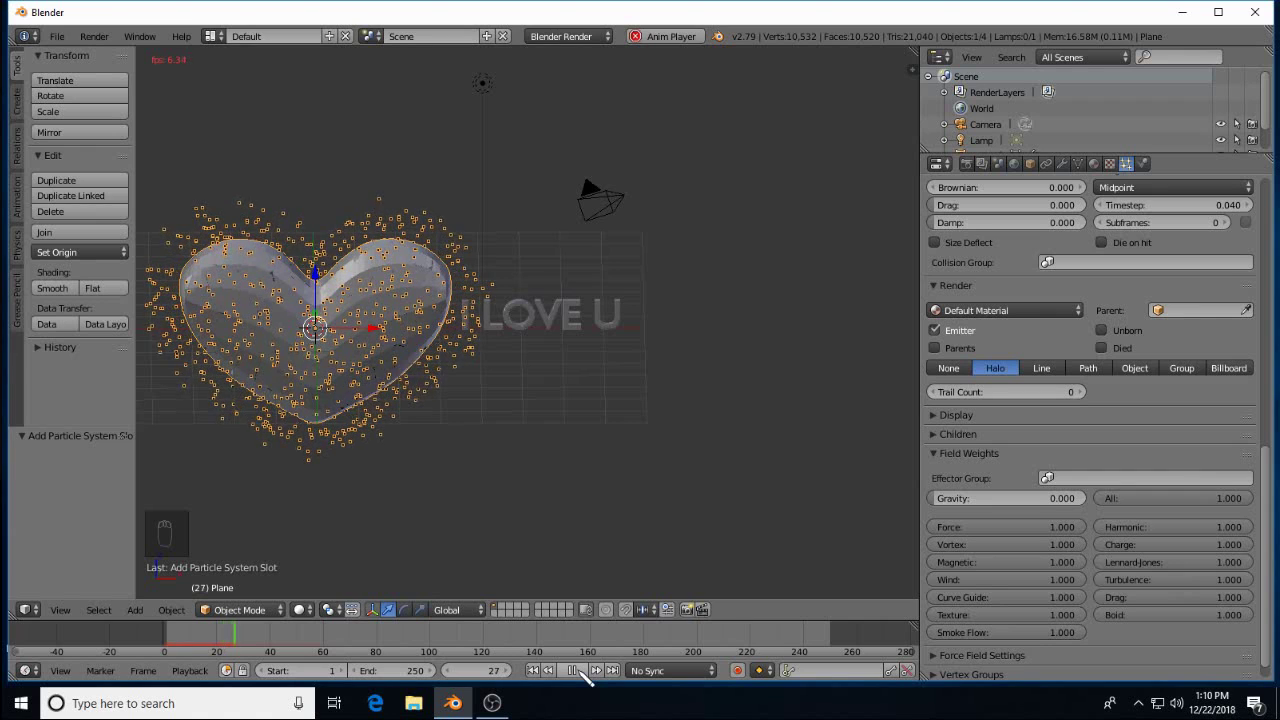
{"action": "left_click_drag", "start_coordinate": [584, 678], "coordinate": [822, 610]}
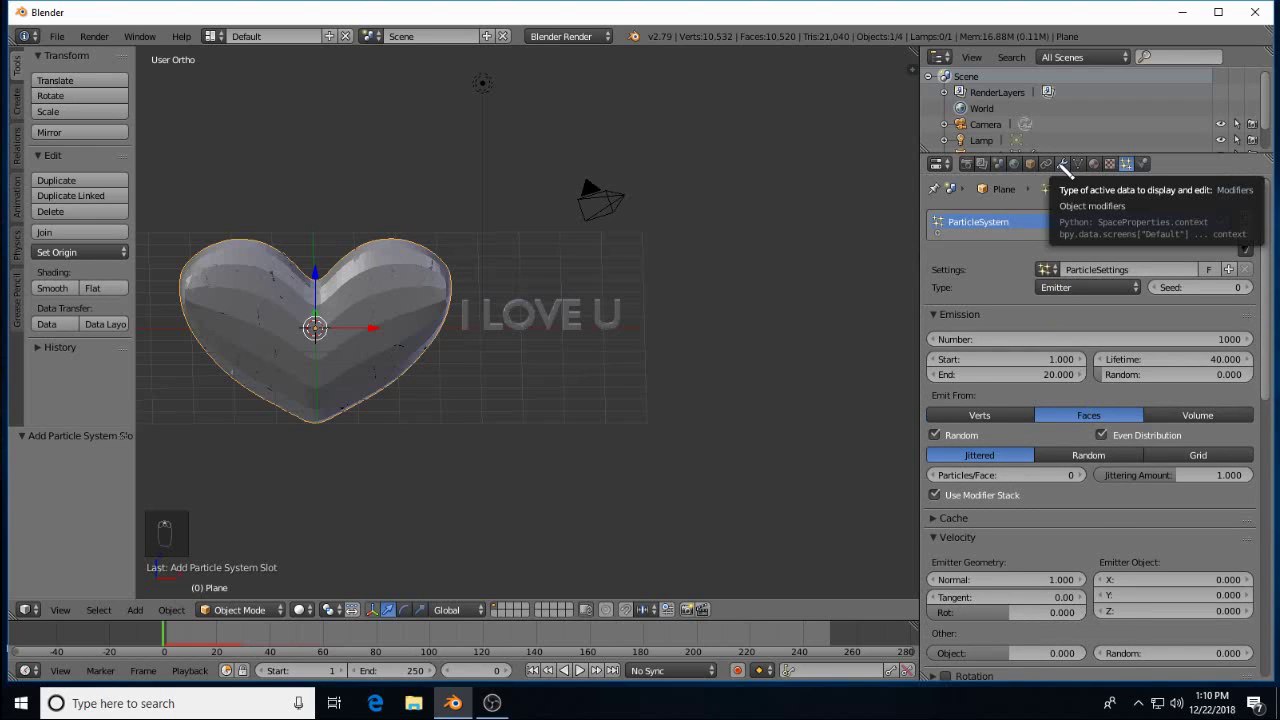
{"action": "left_click_drag", "start_coordinate": [1068, 169], "coordinate": [1197, 315]}
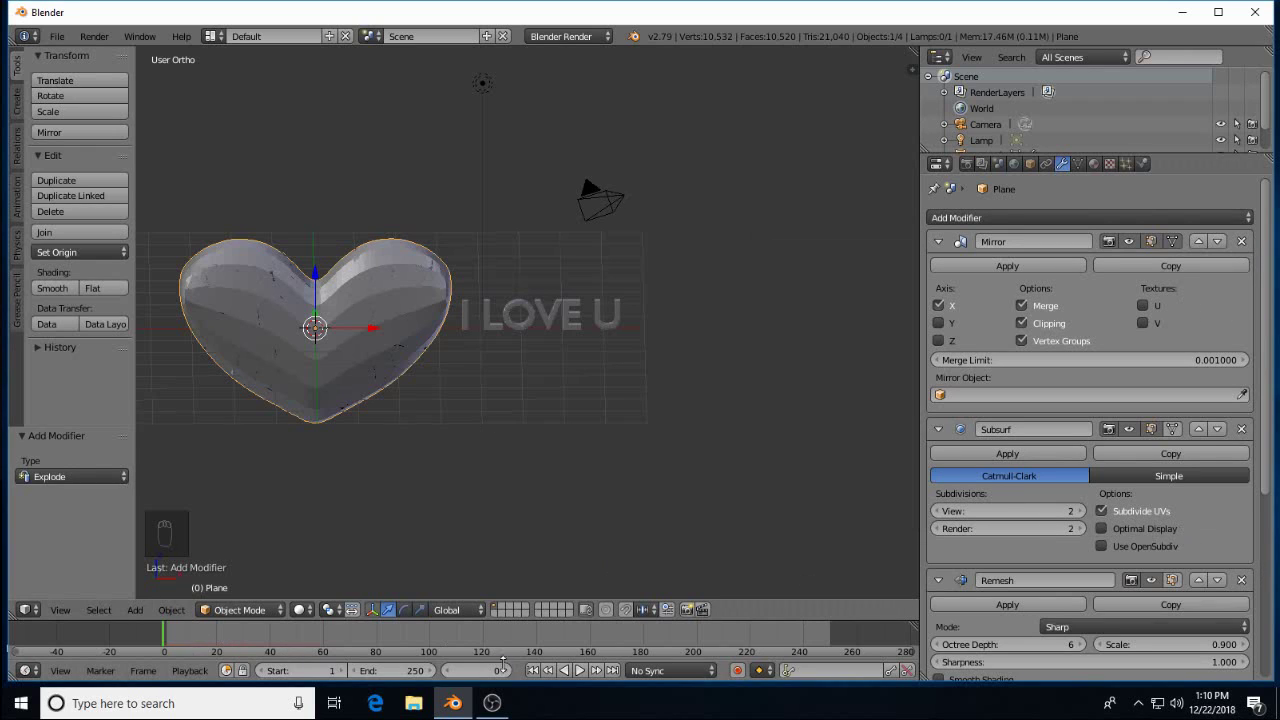
{"action": "left_click_drag", "start_coordinate": [590, 676], "coordinate": [590, 676]}
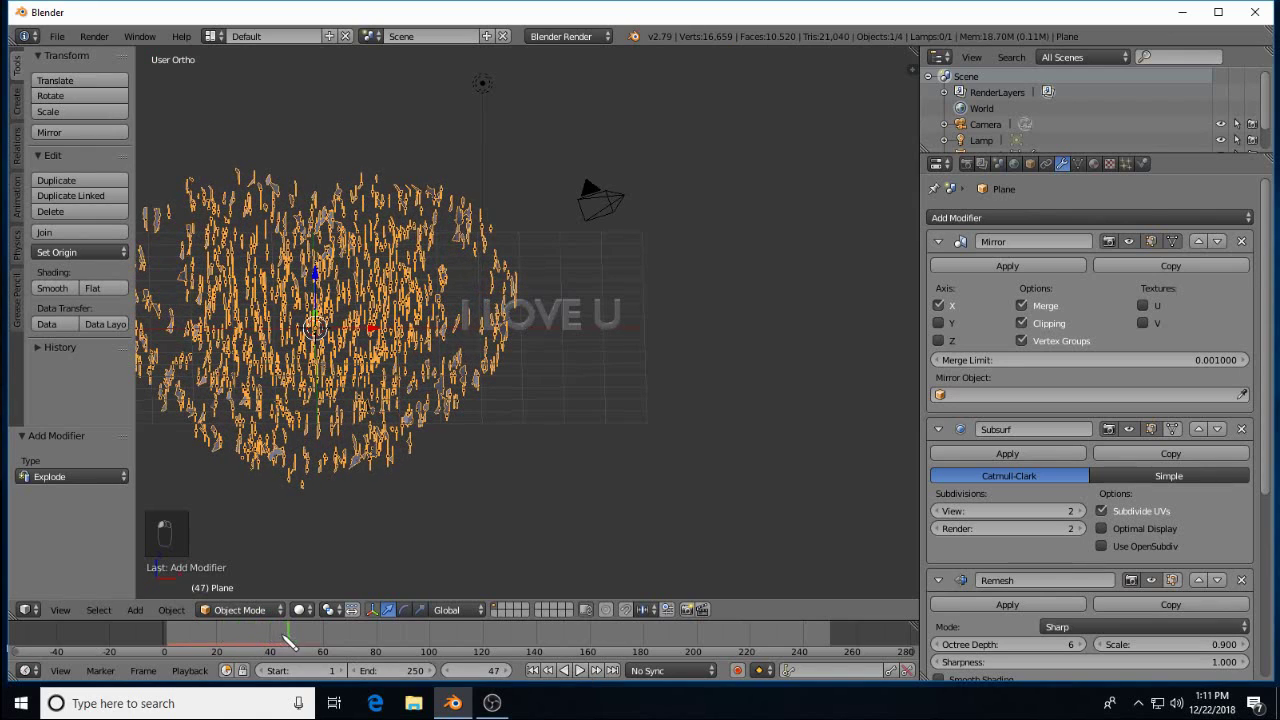
{"action": "left_click_drag", "start_coordinate": [196, 637], "coordinate": [245, 633]}
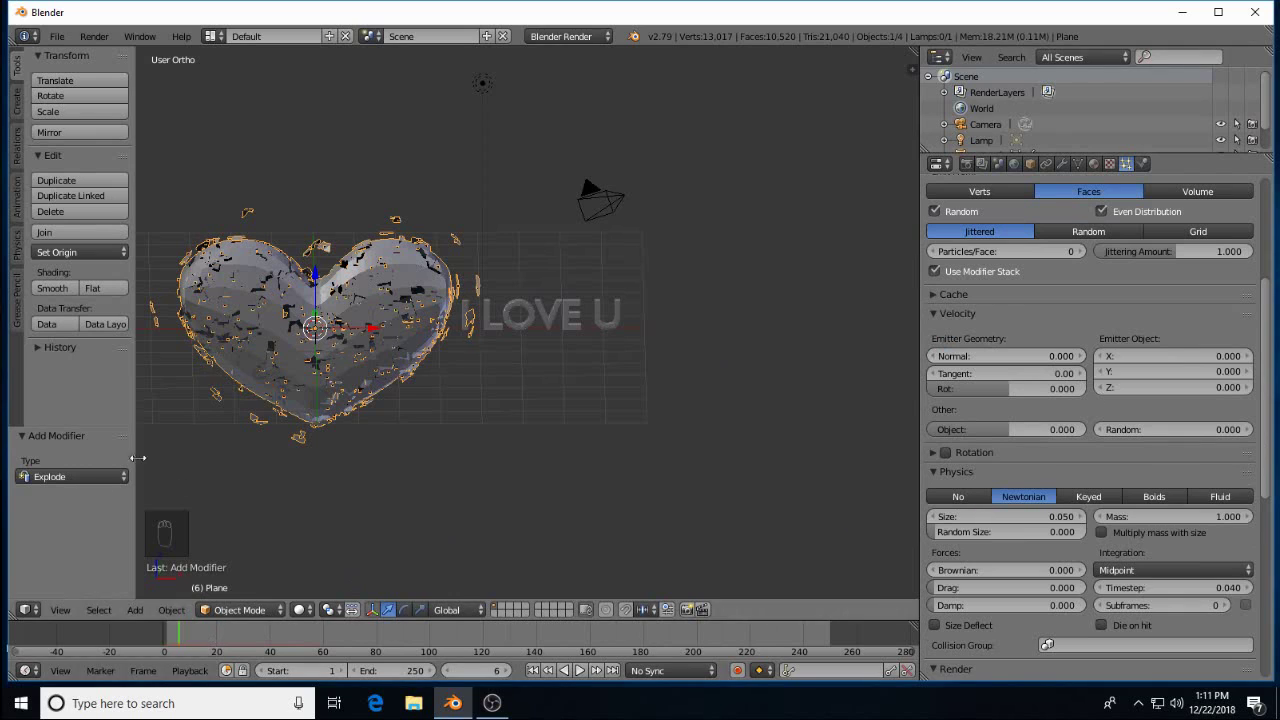
{"action": "left_click_drag", "start_coordinate": [541, 676], "coordinate": [588, 676]}
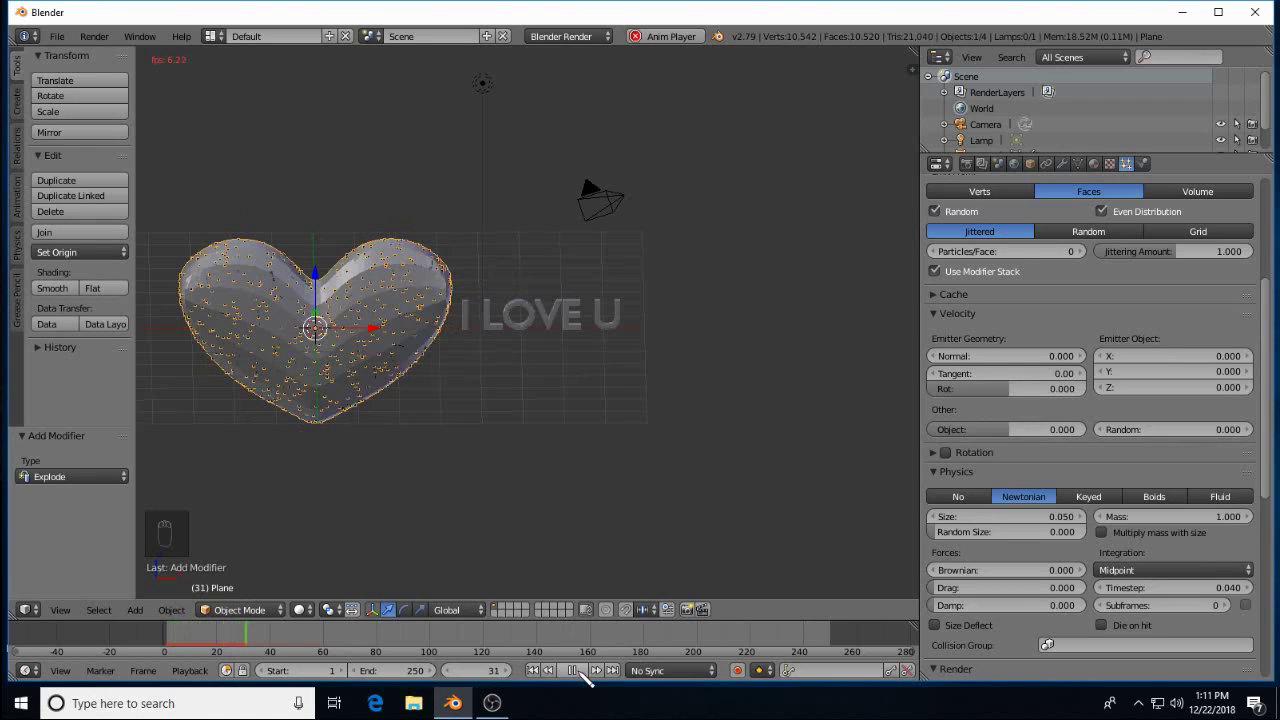
{"action": "left_click_drag", "start_coordinate": [586, 674], "coordinate": [290, 662]}
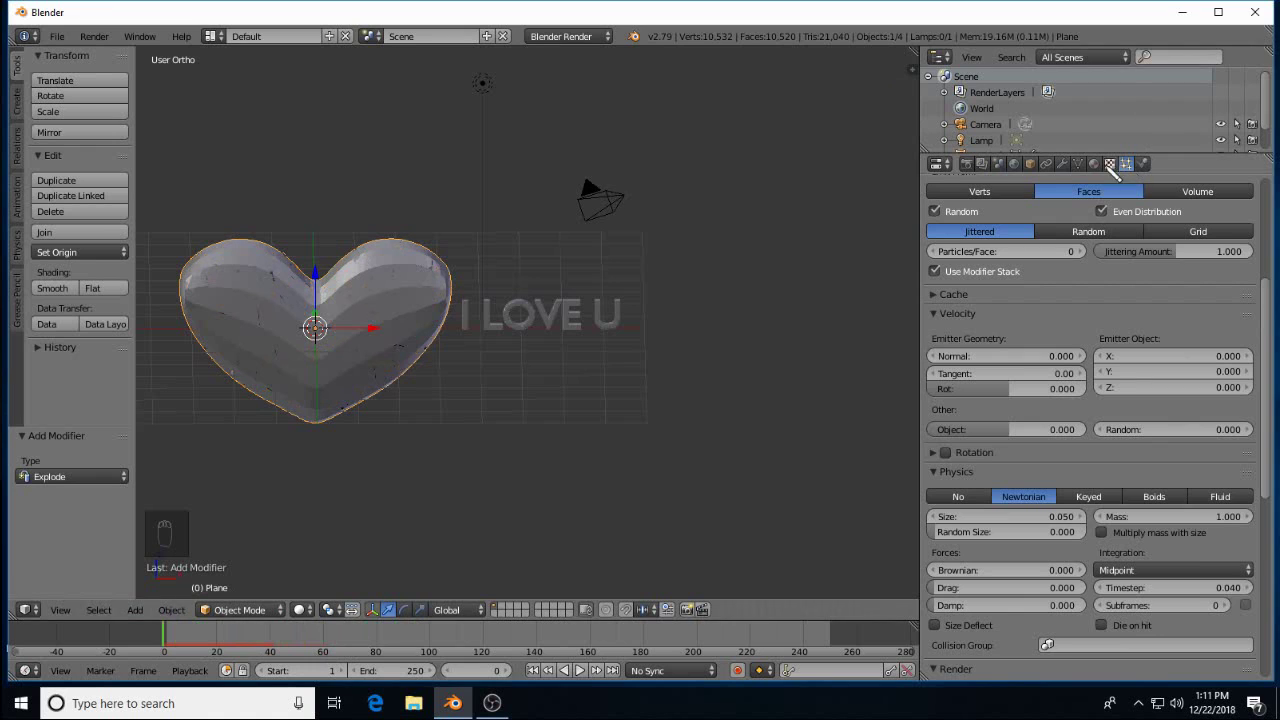
Add an Explode modifier after the heart's particle system and preview the breakup
{"action": "left_click_drag", "start_coordinate": [1072, 170], "coordinate": [1019, 404]}
{"action": "left_click_drag", "start_coordinate": [1019, 404], "coordinate": [1108, 572]}
{"action": "left_click_drag", "start_coordinate": [1108, 572], "coordinate": [1115, 627]}
{"action": "middle_click", "coordinate": [1115, 627]}
{"action": "left_click_drag", "start_coordinate": [1114, 626], "coordinate": [168, 641]}
{"action": "left_click_drag", "start_coordinate": [198, 638], "coordinate": [345, 661]}
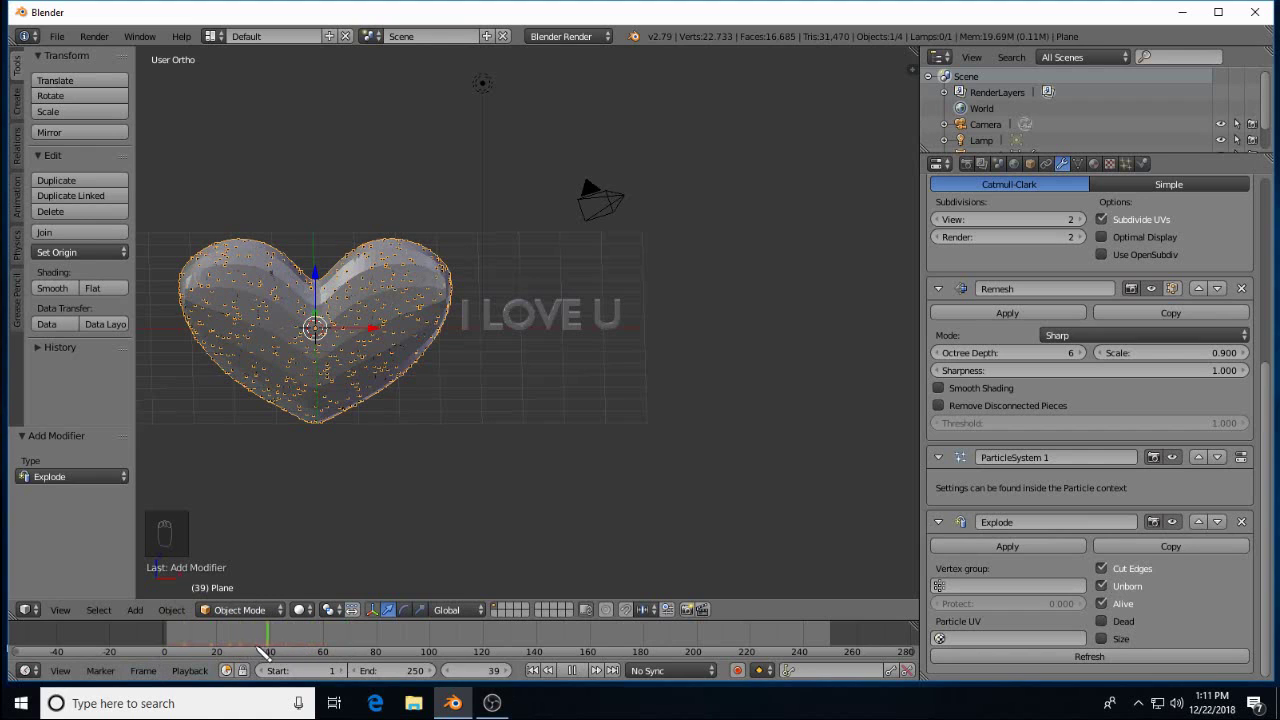
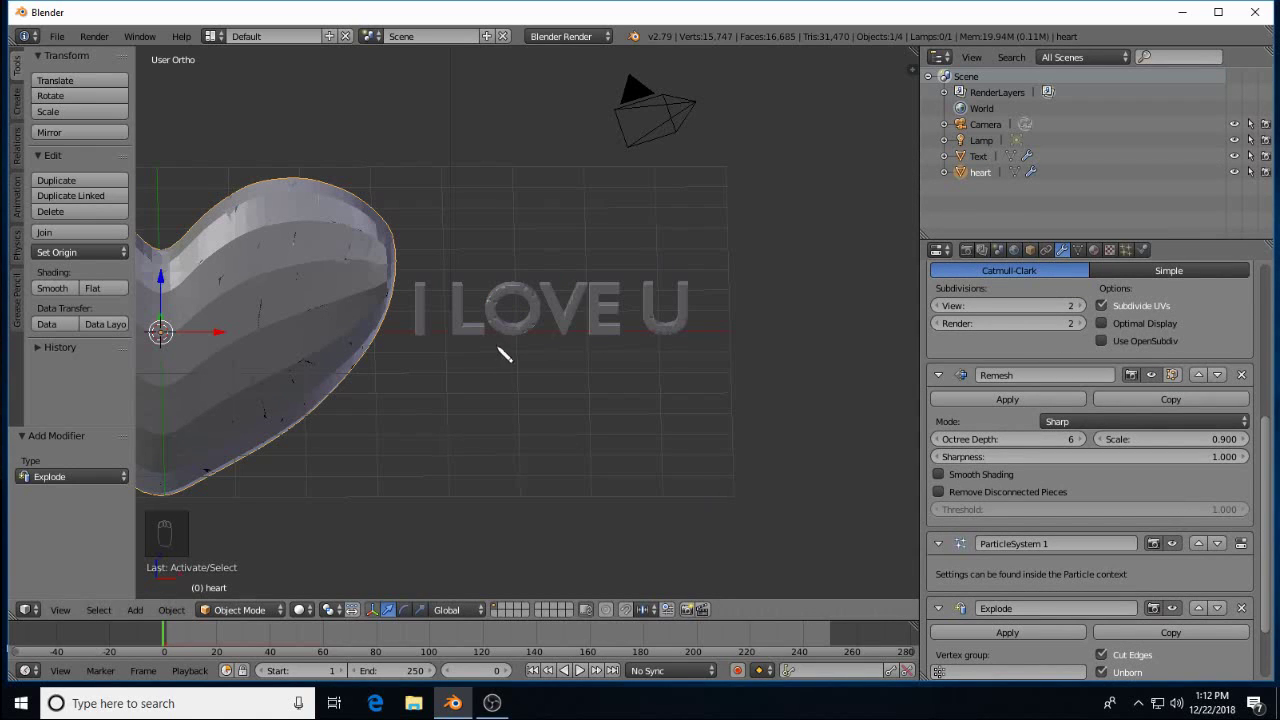
Give the I LOVE U text its own particle system
{"action": "left_click_drag", "start_coordinate": [514, 315], "coordinate": [1056, 277]}
{"action": "left_click_drag", "start_coordinate": [1056, 277], "coordinate": [1141, 256]}
{"action": "left_click_drag", "start_coordinate": [1141, 256], "coordinate": [1024, 455]}
{"action": "left_click_drag", "start_coordinate": [1024, 455], "coordinate": [1050, 453]}
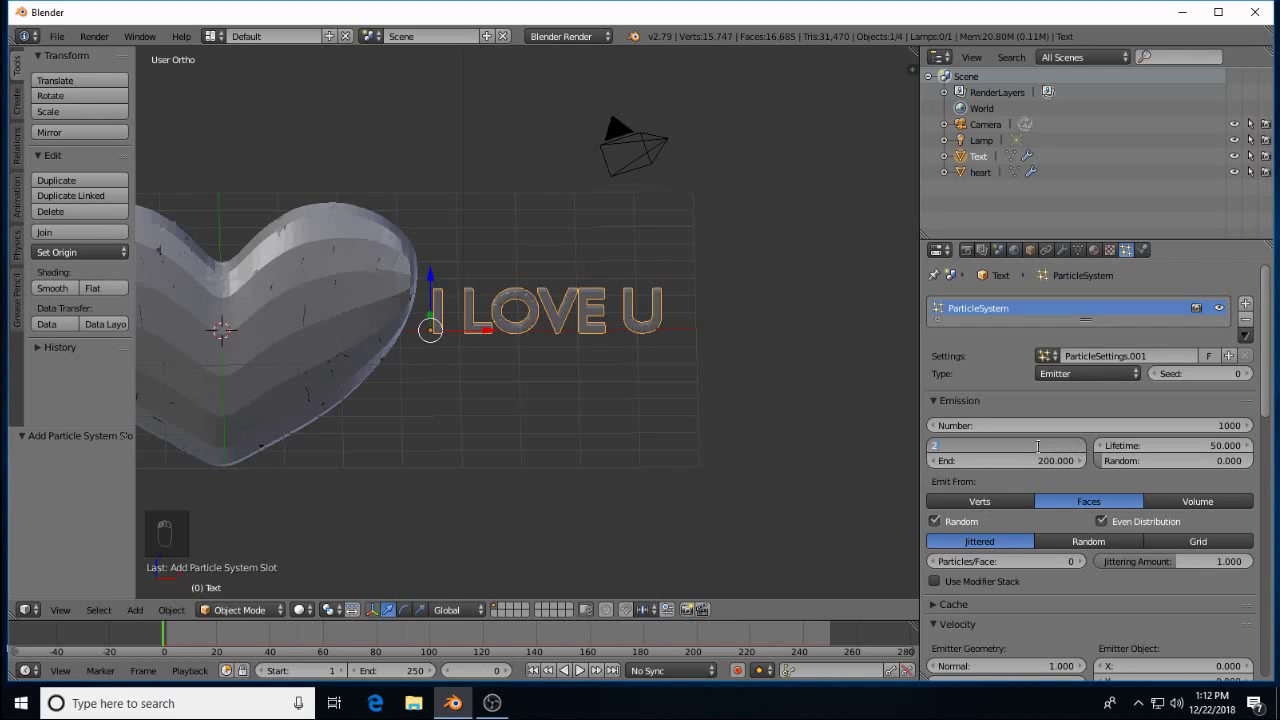
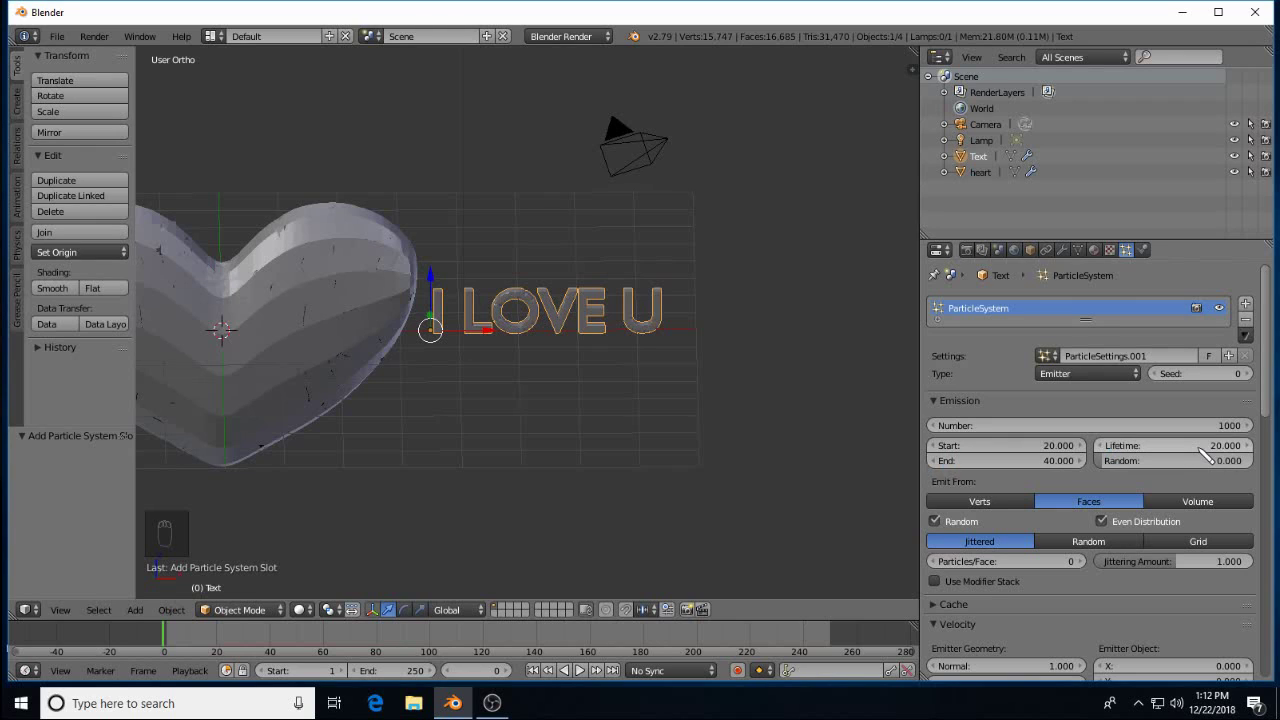
{"action": "middle_click", "coordinate": [418, 355]}
{"action": "left_click_drag", "start_coordinate": [311, 306], "coordinate": [640, 454]}
{"action": "middle_click", "coordinate": [640, 454]}
Copy the heart's remesh and explode modifiers to the text and set its particle physics to Keyed
{"action": "left_click_drag", "start_coordinate": [548, 314], "coordinate": [942, 429]}
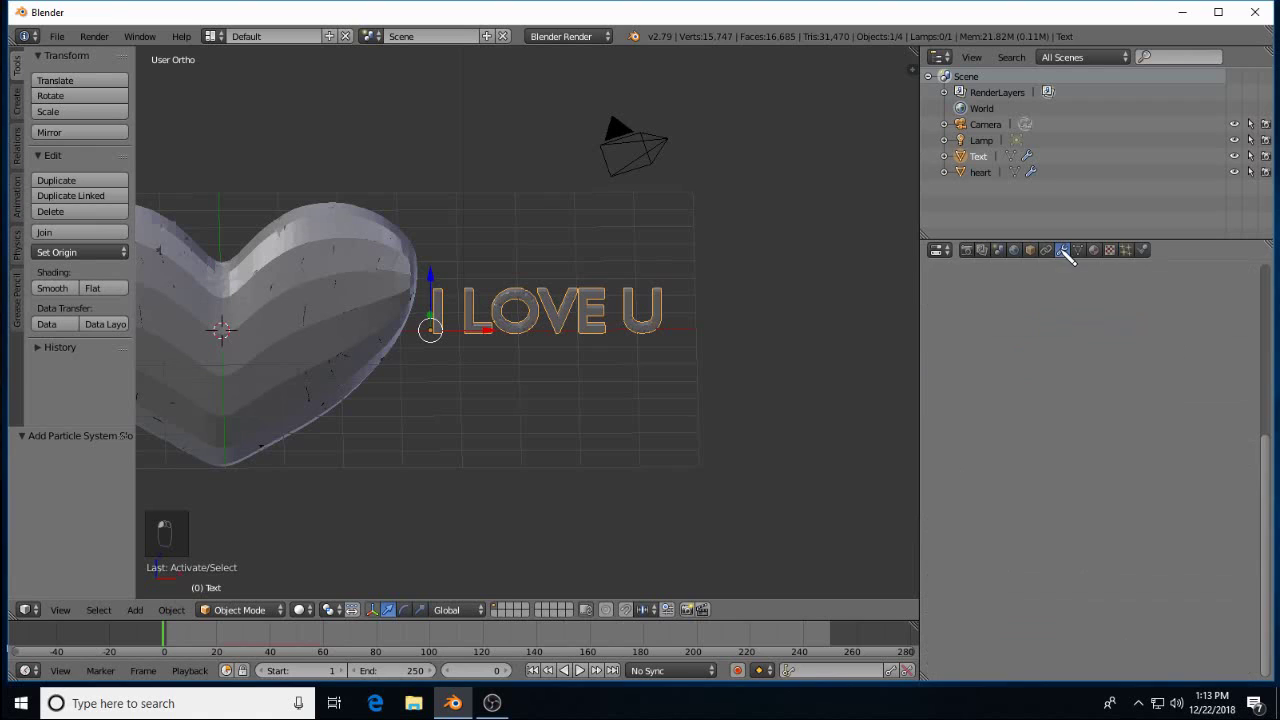
{"action": "left_click_drag", "start_coordinate": [1044, 307], "coordinate": [1202, 401]}
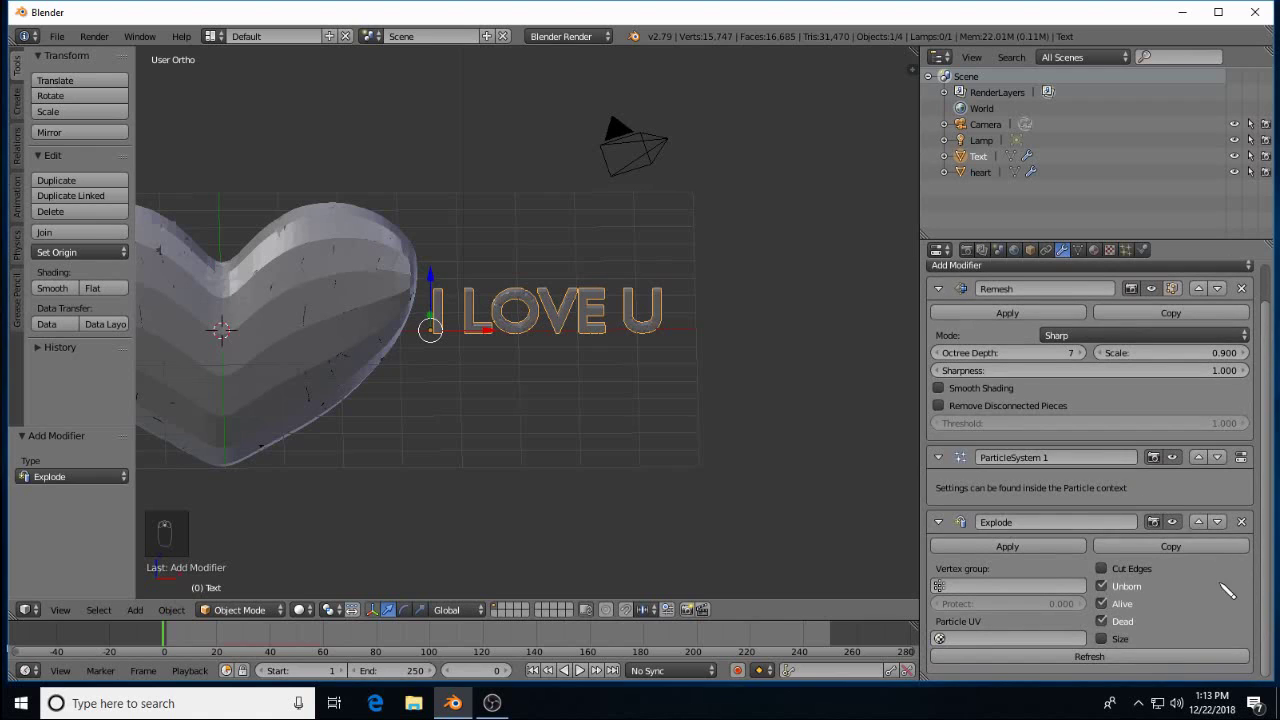
{"action": "left_click_drag", "start_coordinate": [1108, 579], "coordinate": [1105, 396]}
{"action": "left_click_drag", "start_coordinate": [1105, 396], "coordinate": [980, 412]}
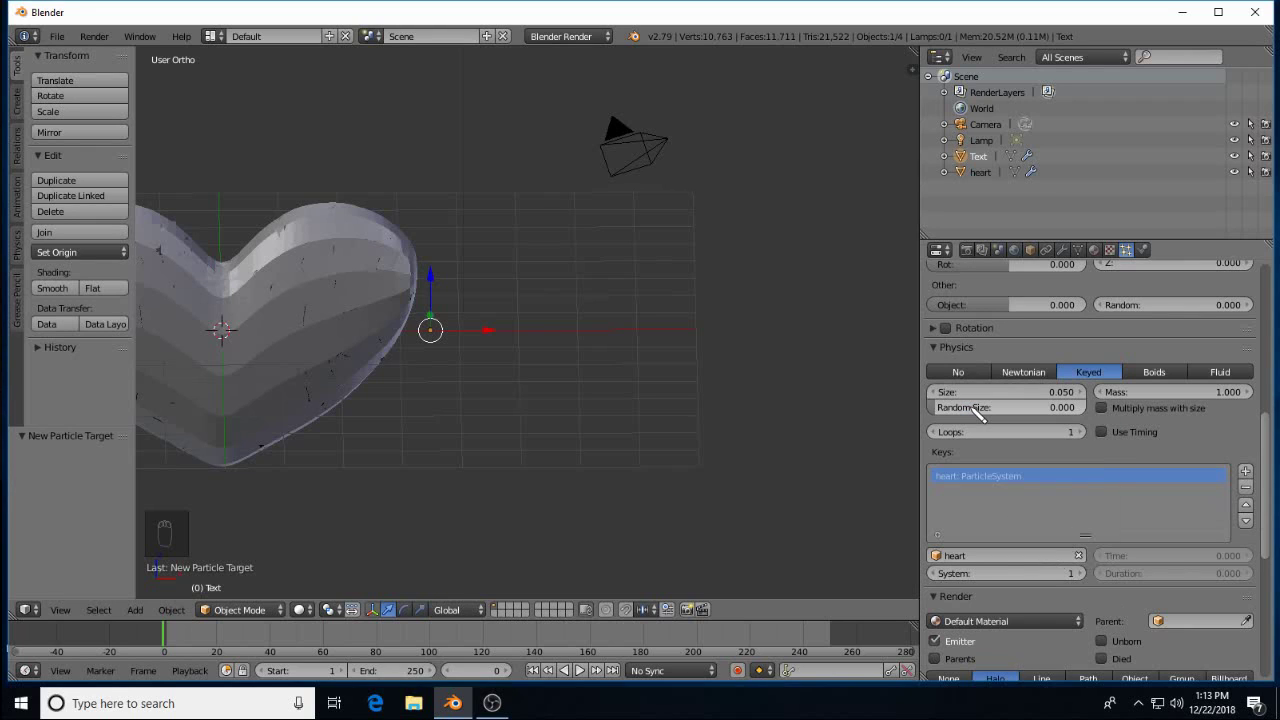
Add a second keyed target and play back the heart shattering into the I LOVE U text
{"action": "left_click_drag", "start_coordinate": [1255, 477], "coordinate": [960, 443]}
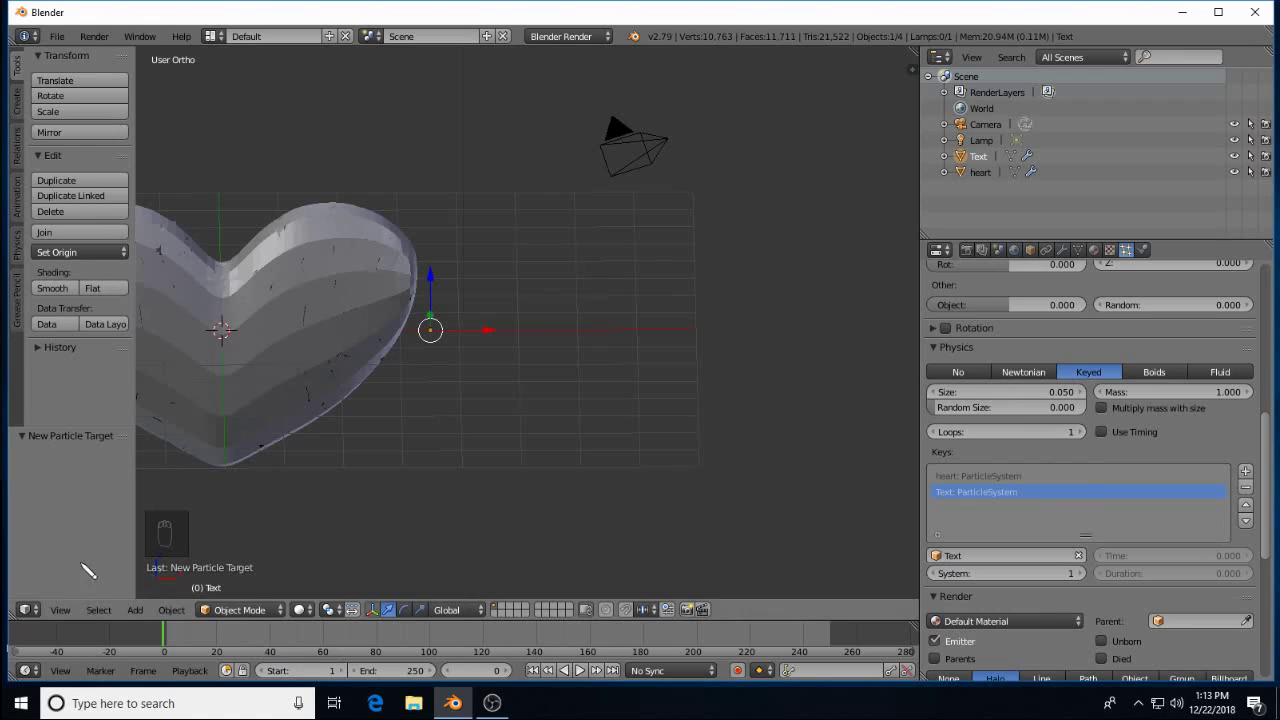
{"action": "left_click_drag", "start_coordinate": [589, 676], "coordinate": [589, 677]}
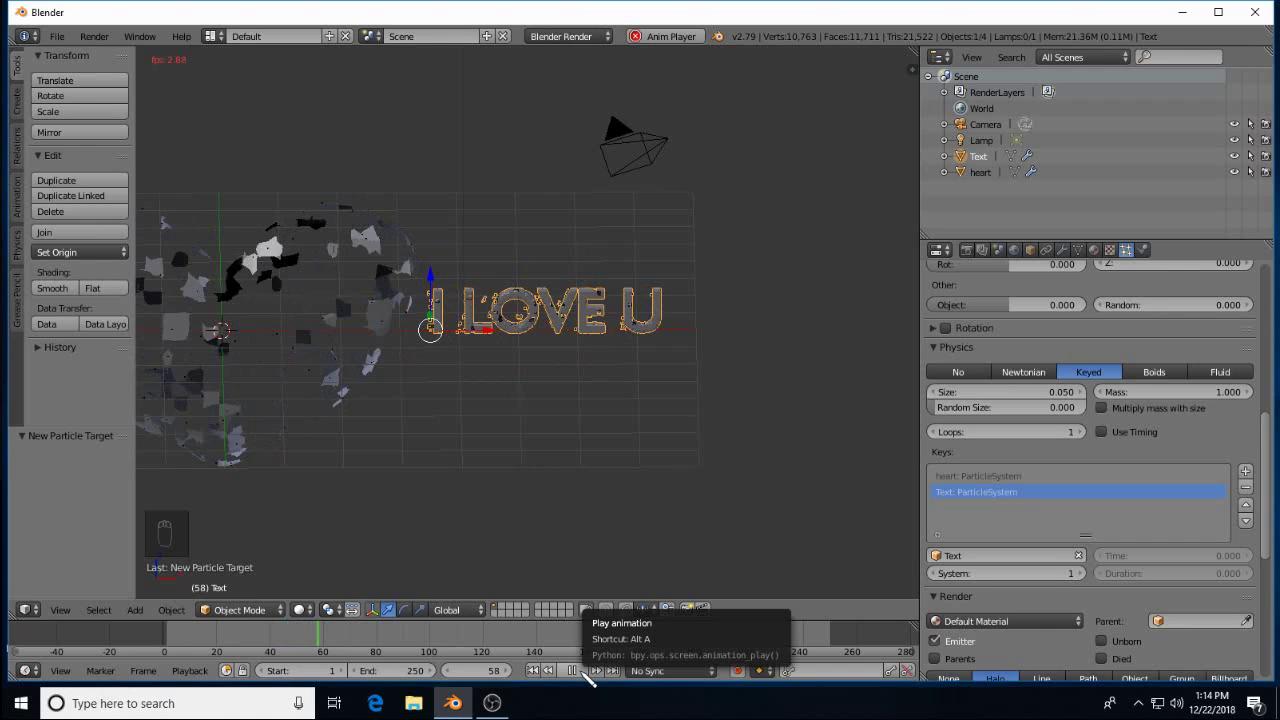
{"action": "left_click_drag", "start_coordinate": [571, 676], "coordinate": [257, 661]}
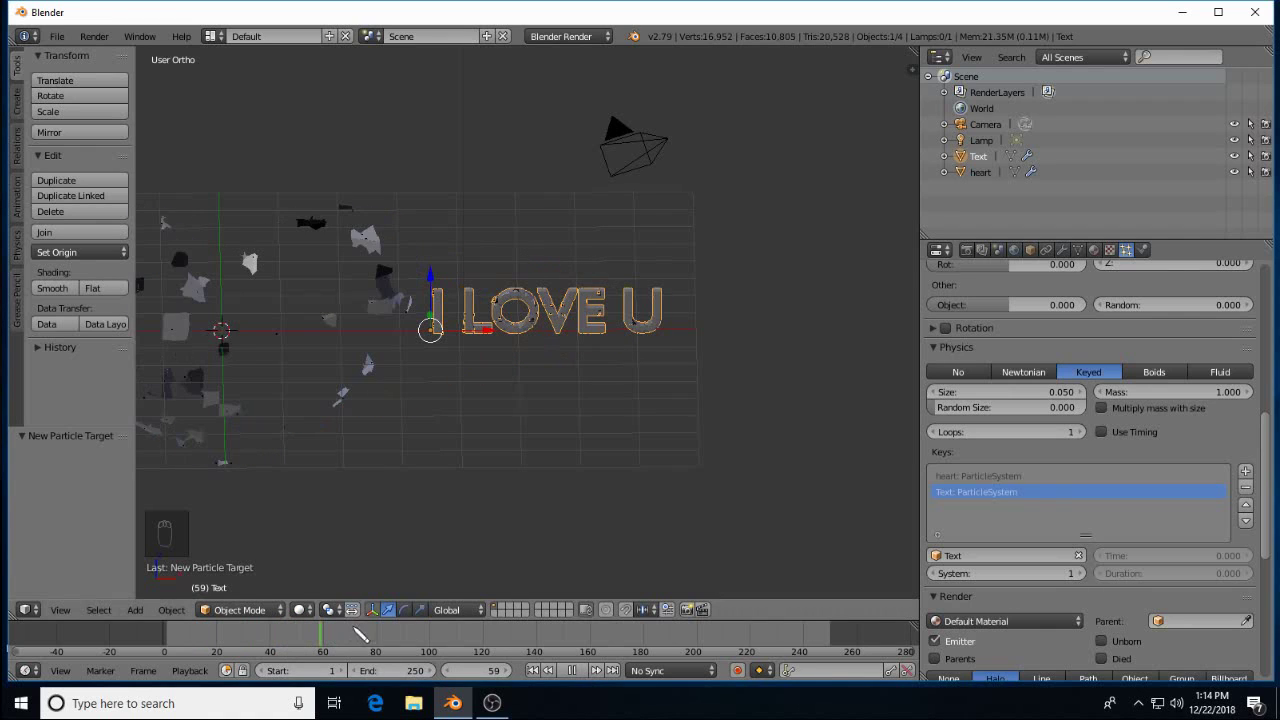
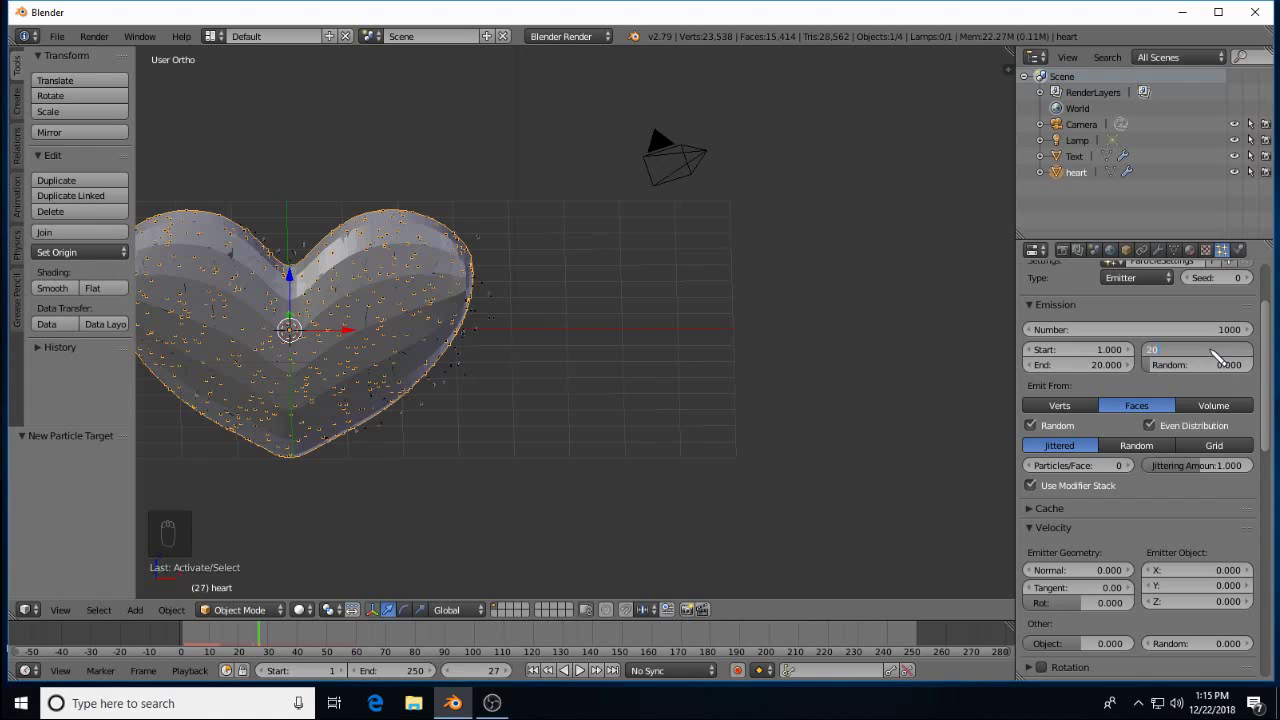
Check the burst with heart particle lifetime 20 and switch the render engine to Cycles
{"action": "left_click_drag", "start_coordinate": [224, 634], "coordinate": [228, 633]}
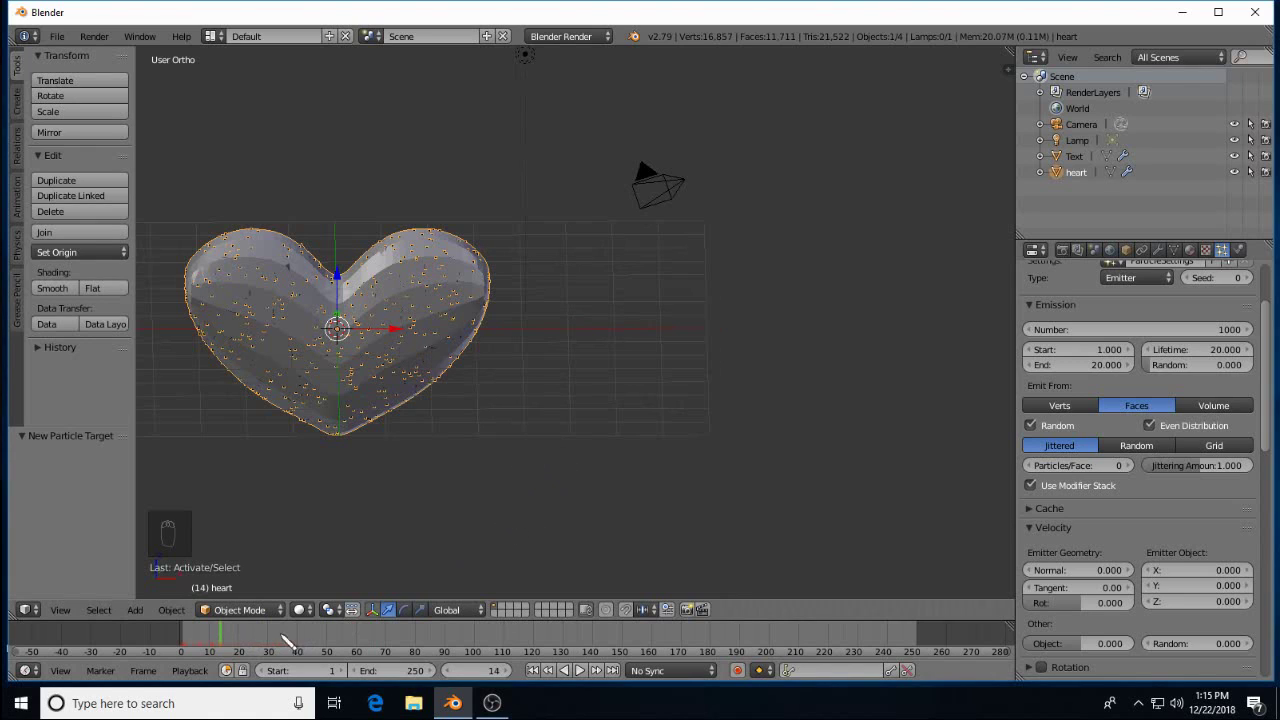
{"action": "left_click_drag", "start_coordinate": [240, 635], "coordinate": [346, 655]}
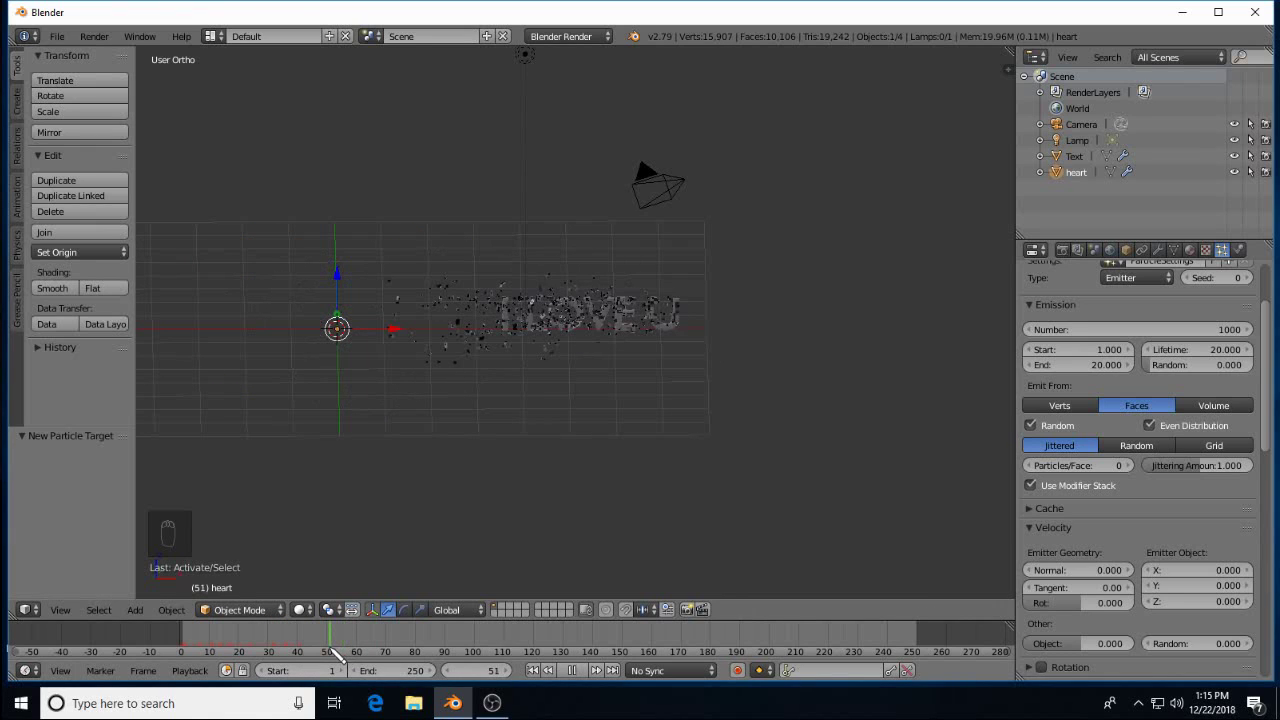
{"action": "left_click_drag", "start_coordinate": [577, 46], "coordinate": [337, 653]}
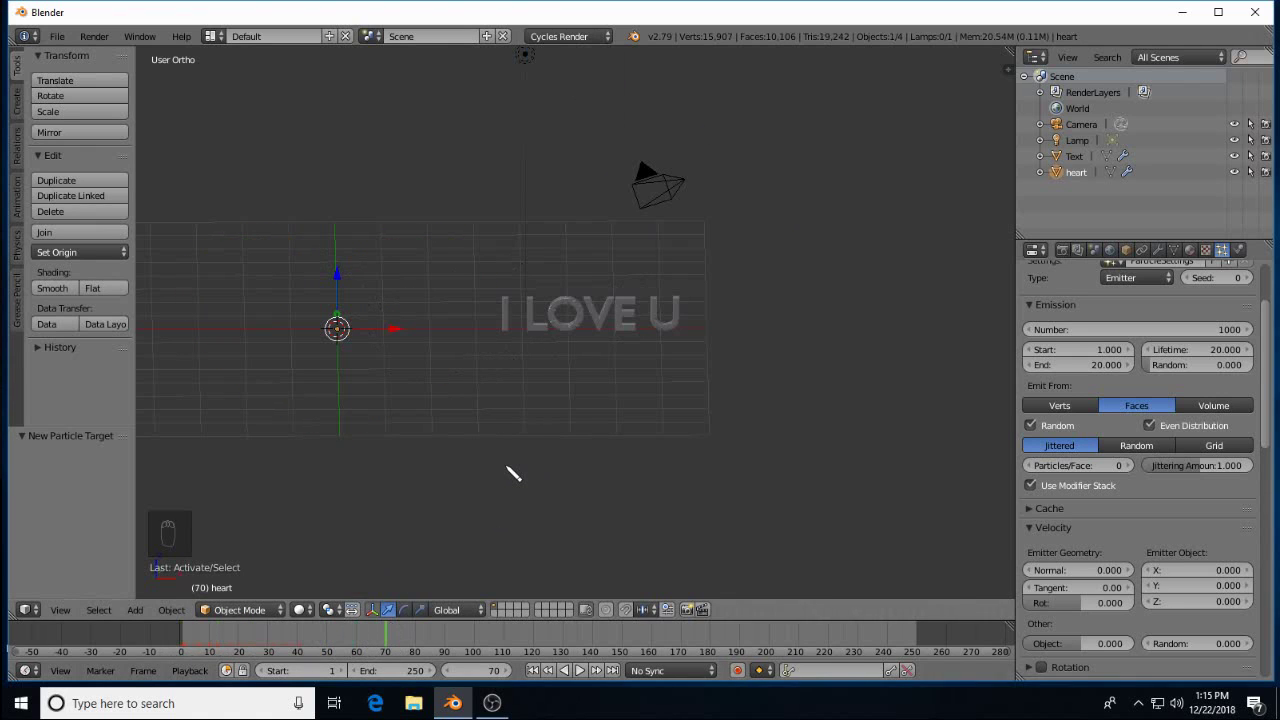
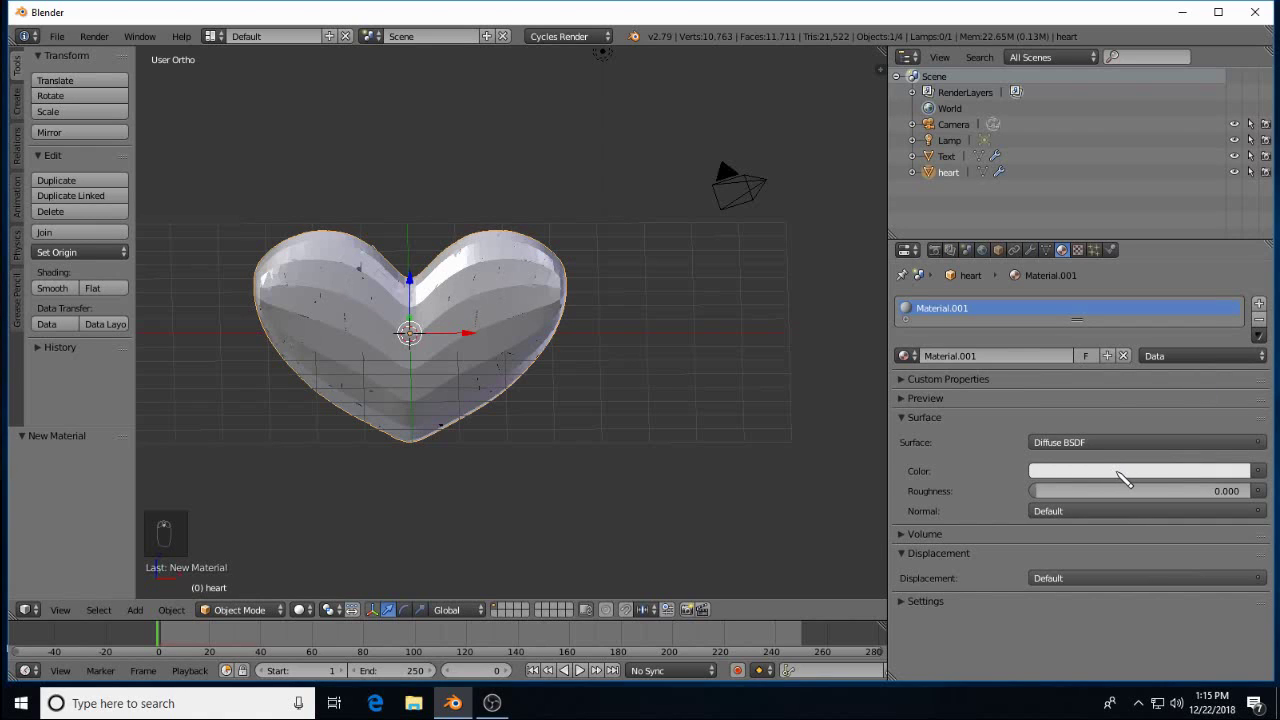
Make the heart's material a Mix Shader of red Diffuse and Glossy BSDF at 0.5
{"action": "left_click_drag", "start_coordinate": [1126, 477], "coordinate": [1176, 361]}
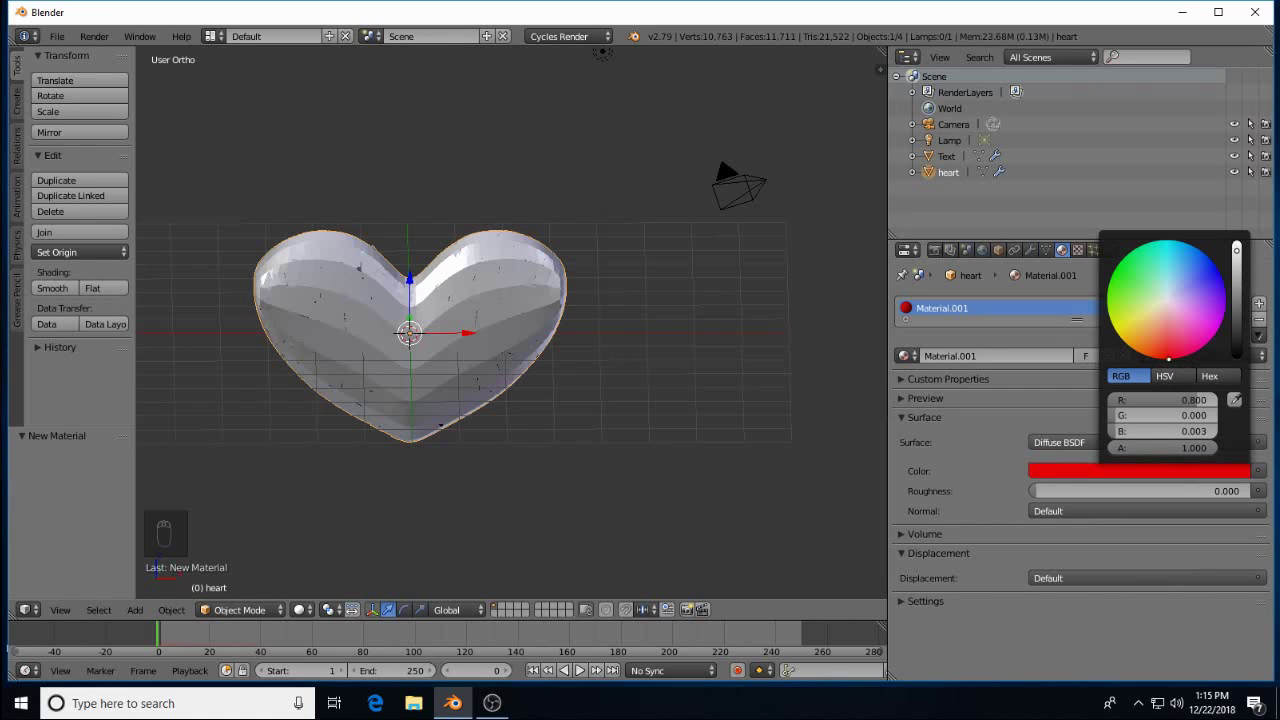
{"action": "left_click_drag", "start_coordinate": [1048, 421], "coordinate": [1187, 523]}
{"action": "middle_click", "coordinate": [1187, 523]}
{"action": "left_click_drag", "start_coordinate": [1184, 523], "coordinate": [1064, 298]}
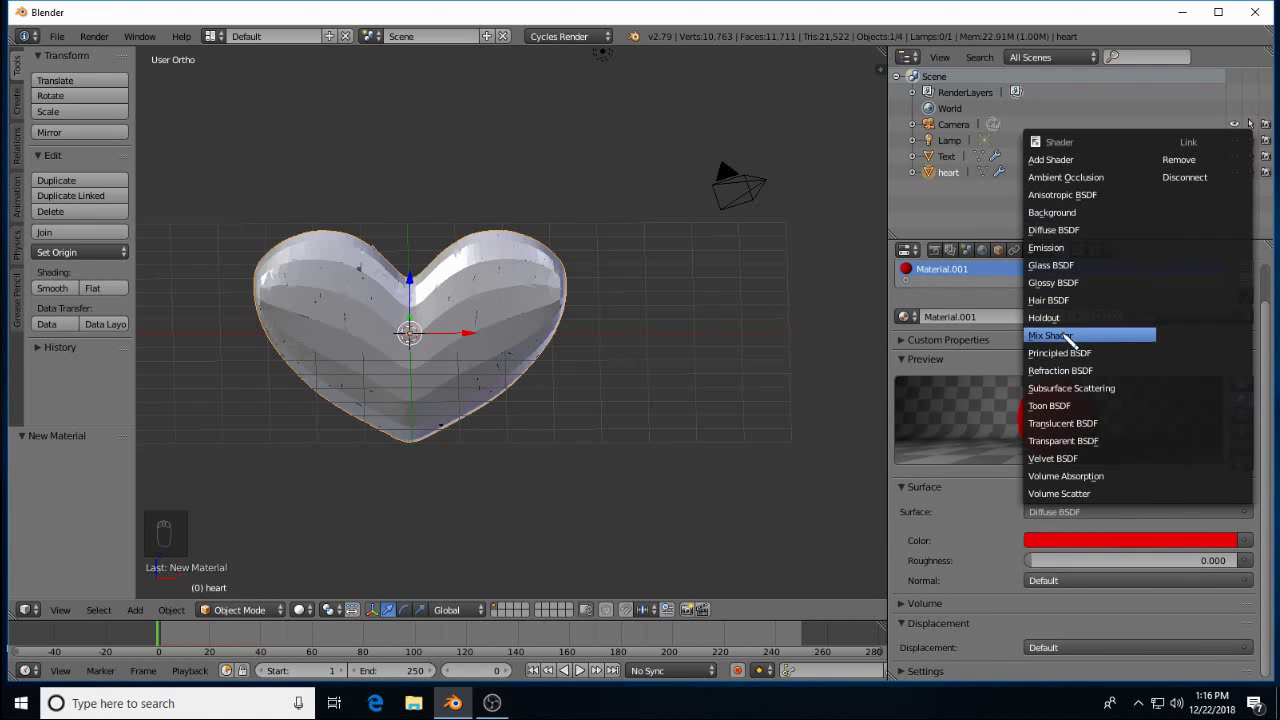
{"action": "left_click_drag", "start_coordinate": [1102, 570], "coordinate": [1065, 417]}
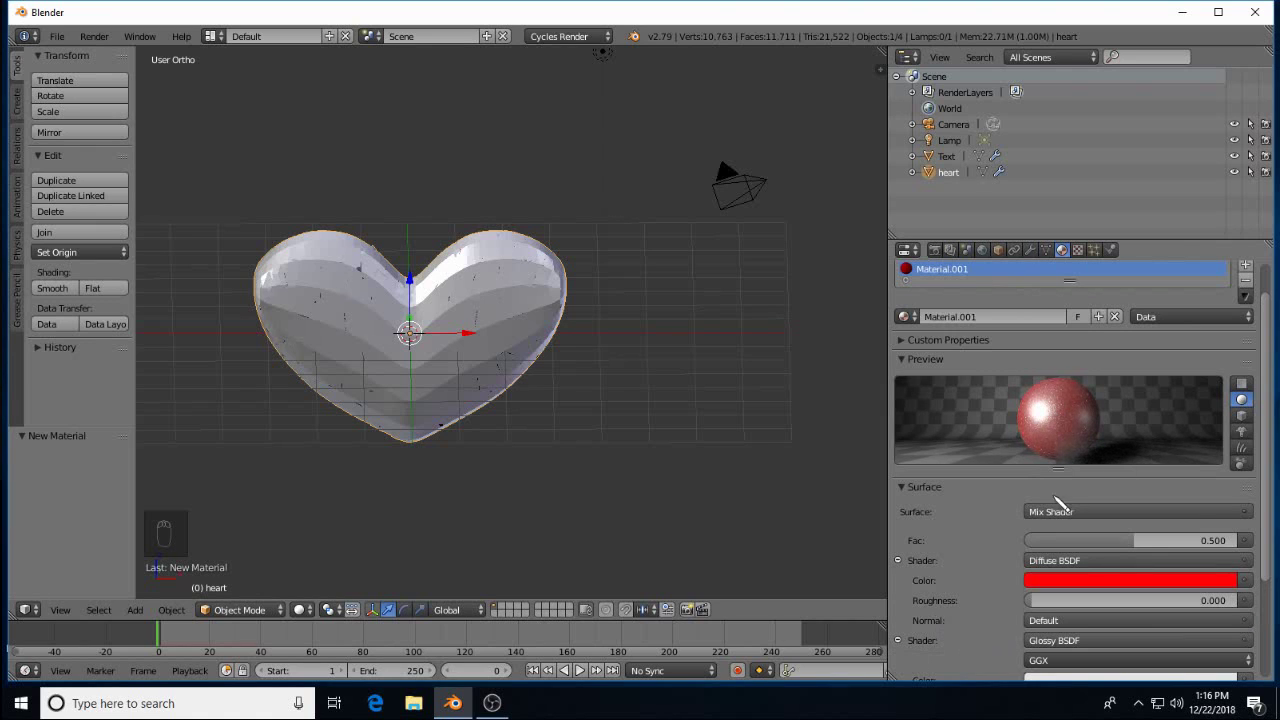
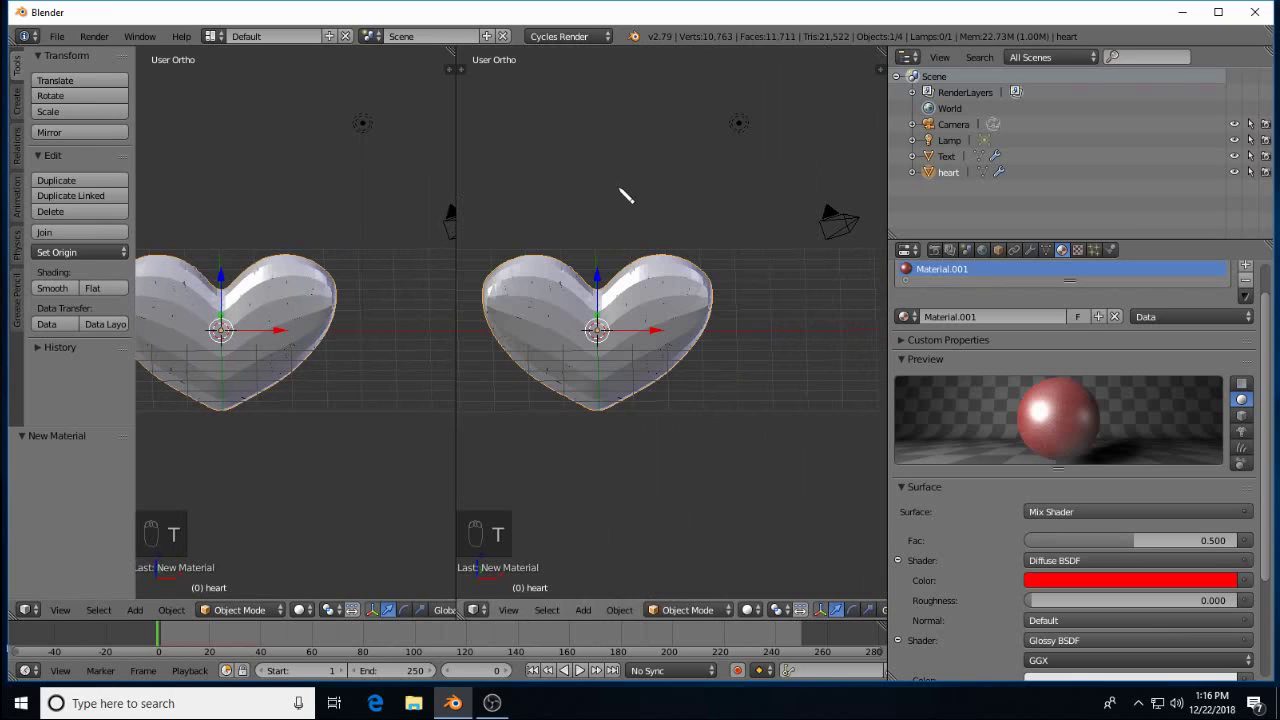
Hide the tool shelf and set the left viewport to live Rendered shading
{"action": "key", "text": "t"}
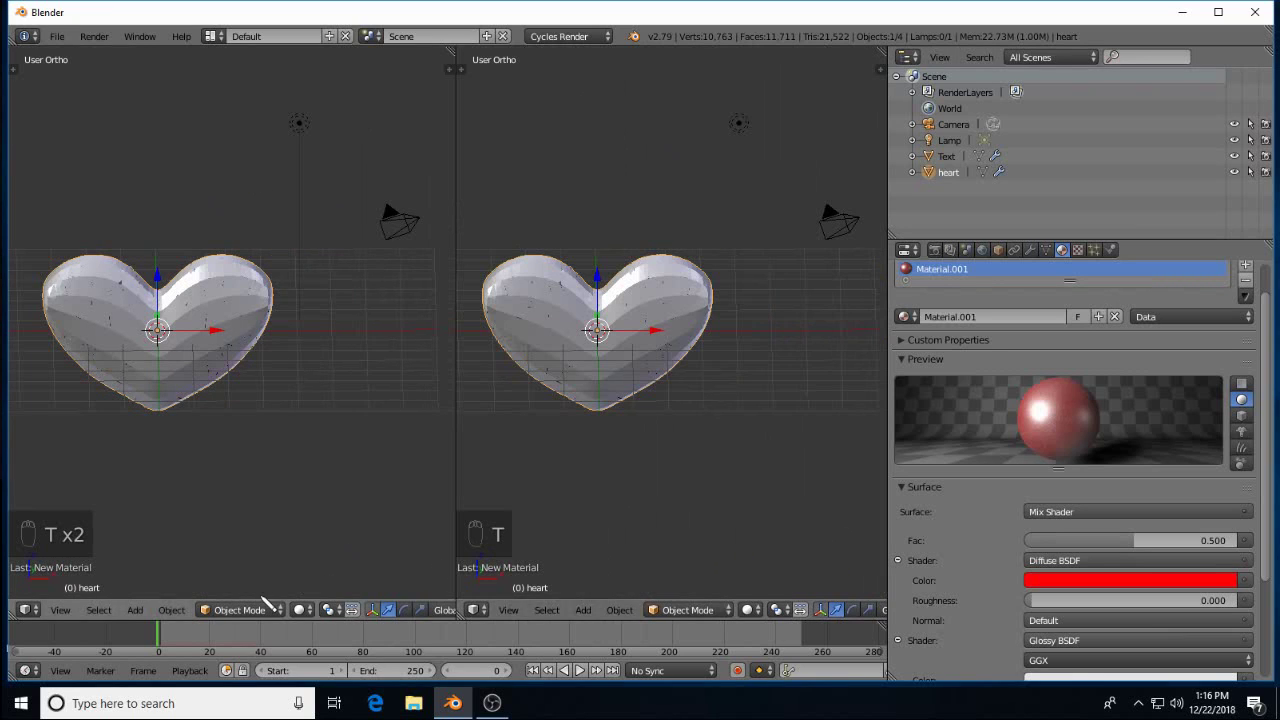
{"action": "left_click", "coordinate": [313, 617]}
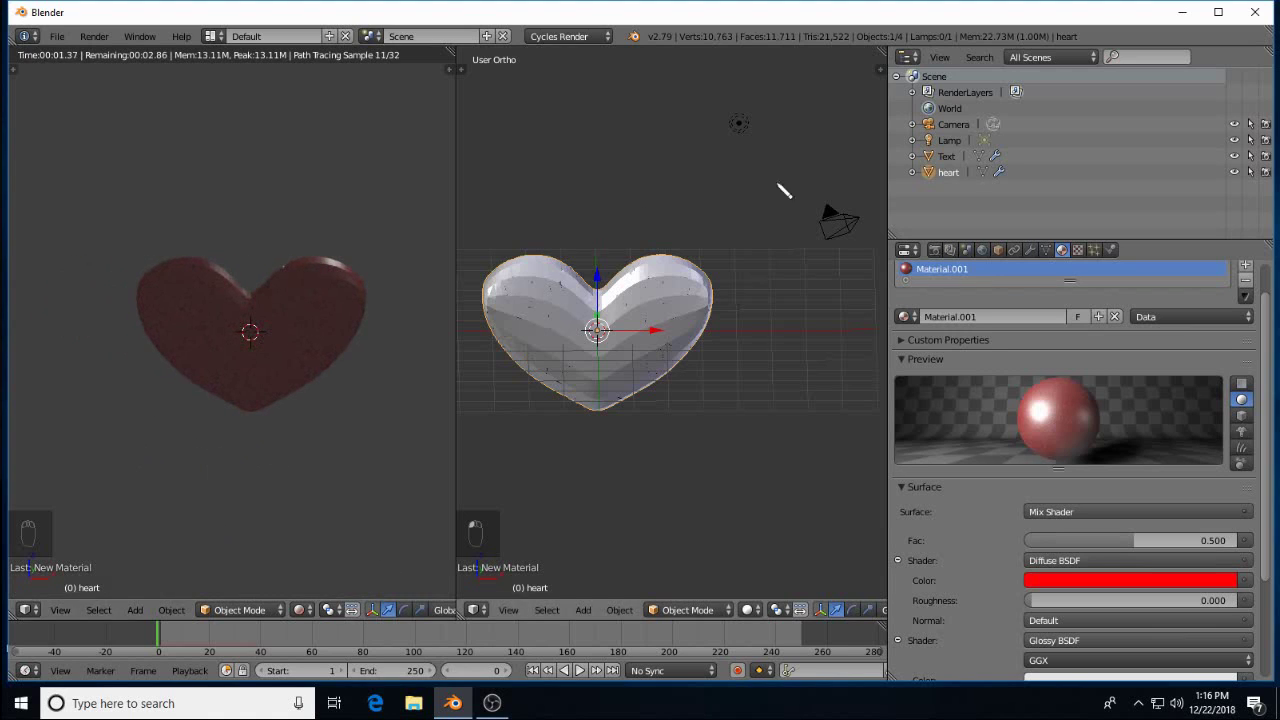
{"action": "left_click_drag", "start_coordinate": [746, 135], "coordinate": [603, 245]}
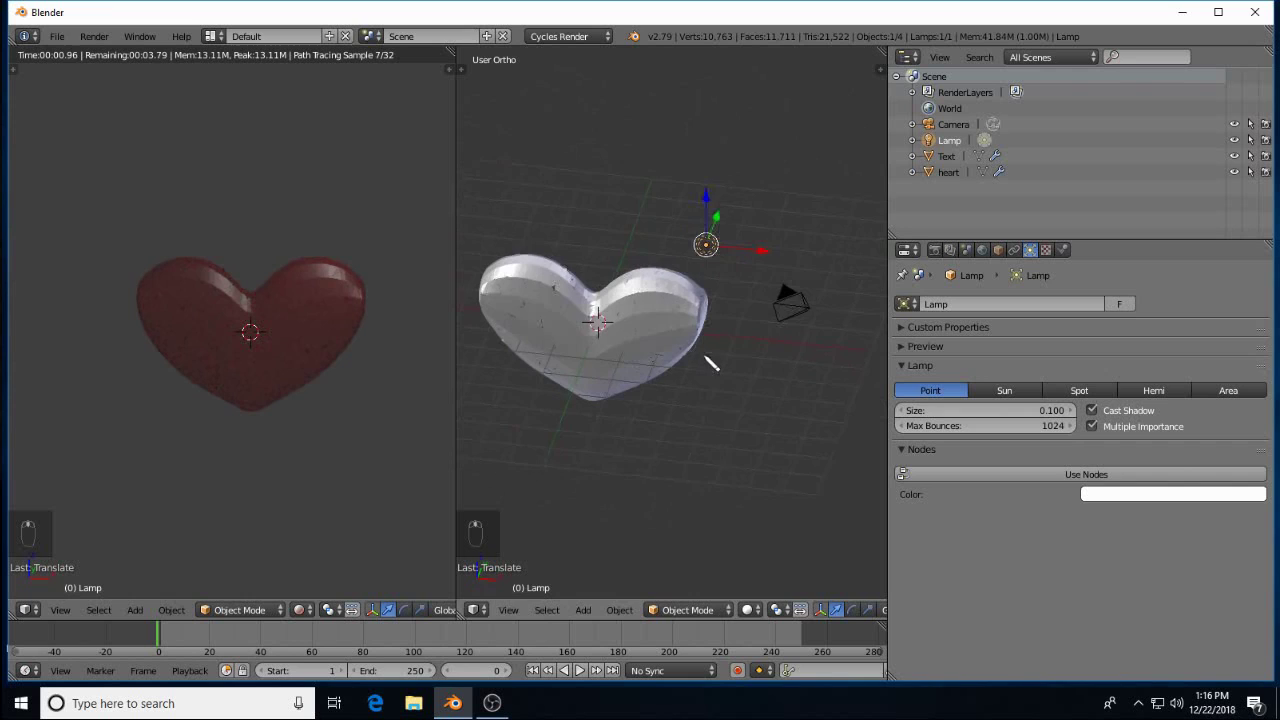
Set the lamp to size 1 with node emission strength 2000, then bring up the Add menu
{"action": "left_click_drag", "start_coordinate": [780, 253], "coordinate": [1041, 418]}
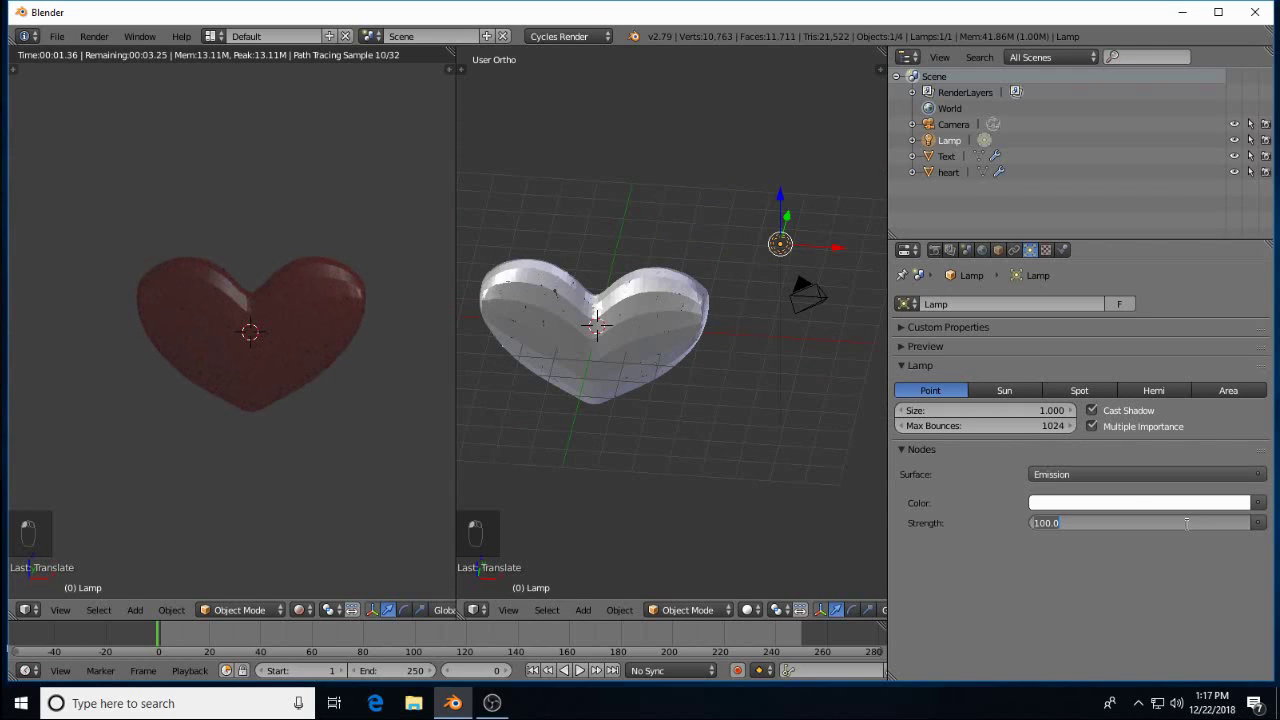
{"action": "key", "text": "KP_0"}
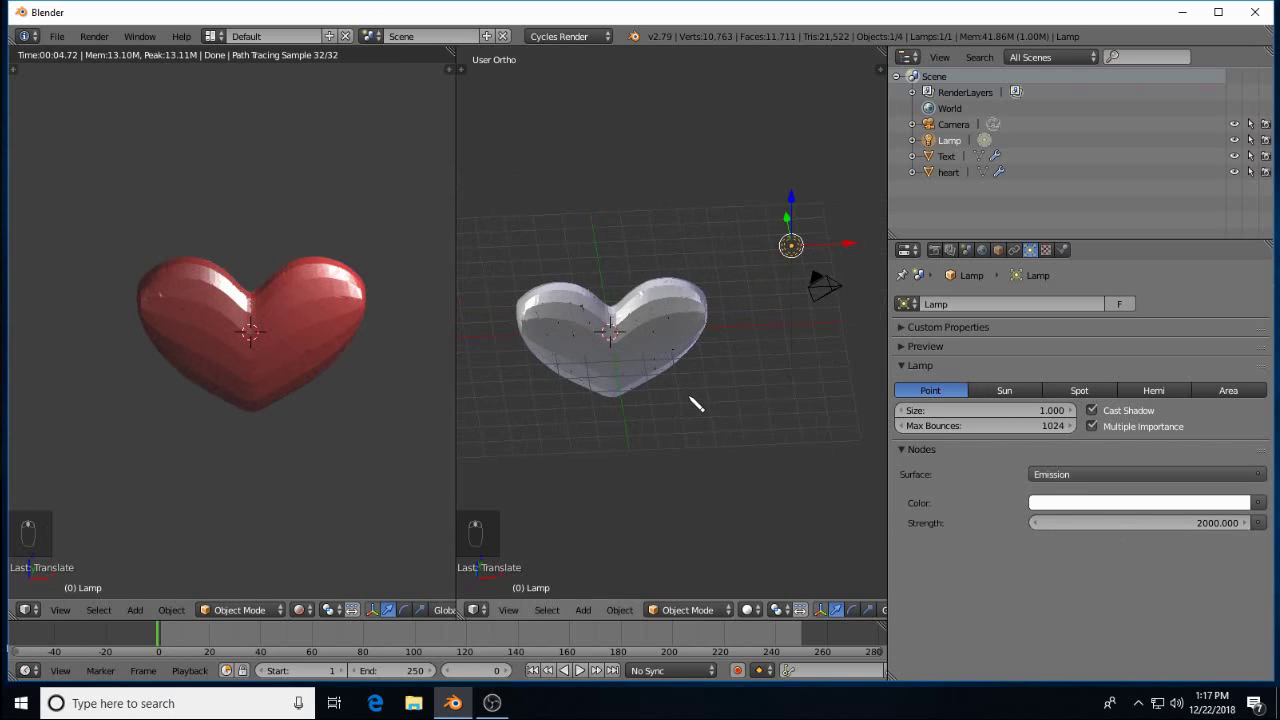
{"action": "key", "text": "shift+a"}
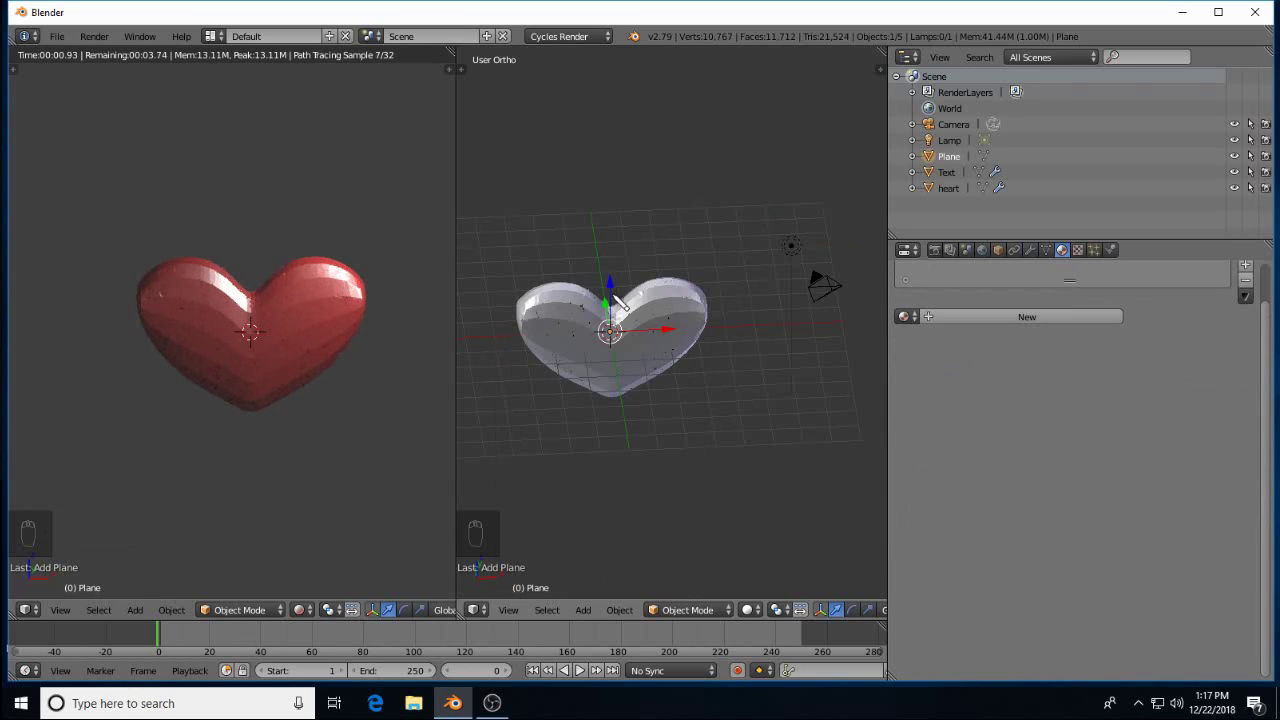
In front ortho view, remove the heart reference image from the side panel
{"action": "key", "text": "KP_1"}
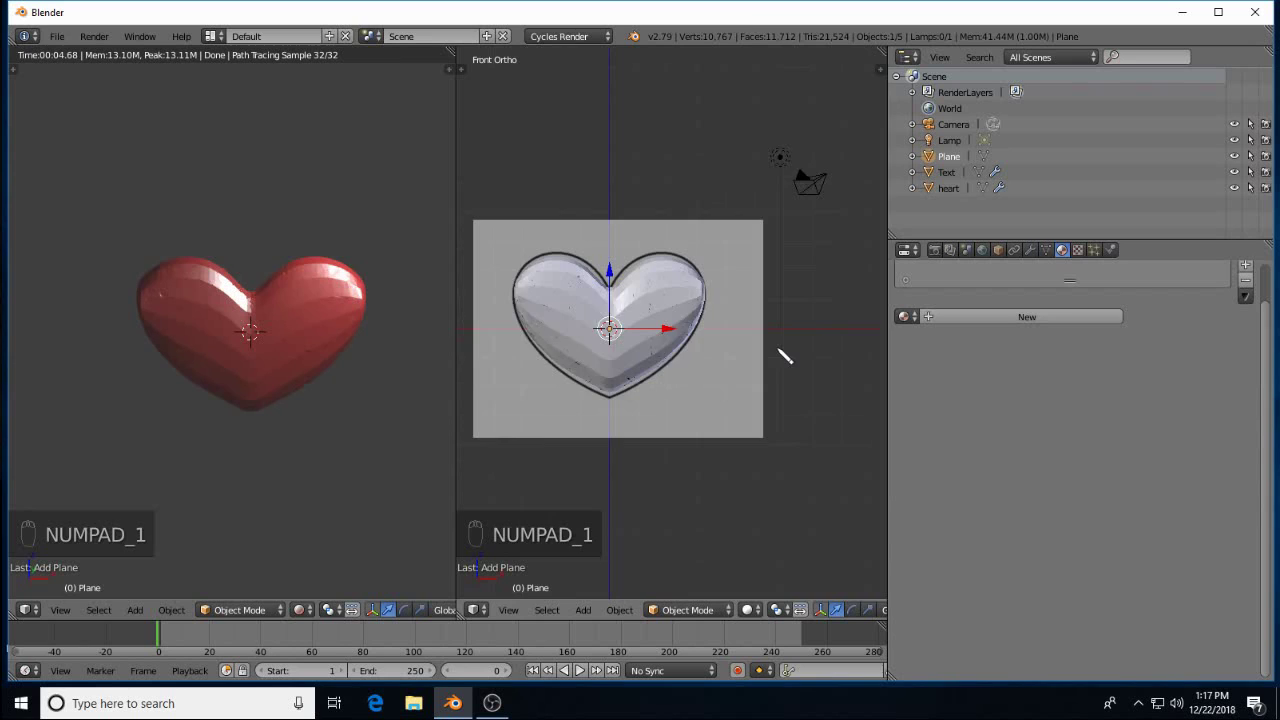
{"action": "key", "text": "n"}
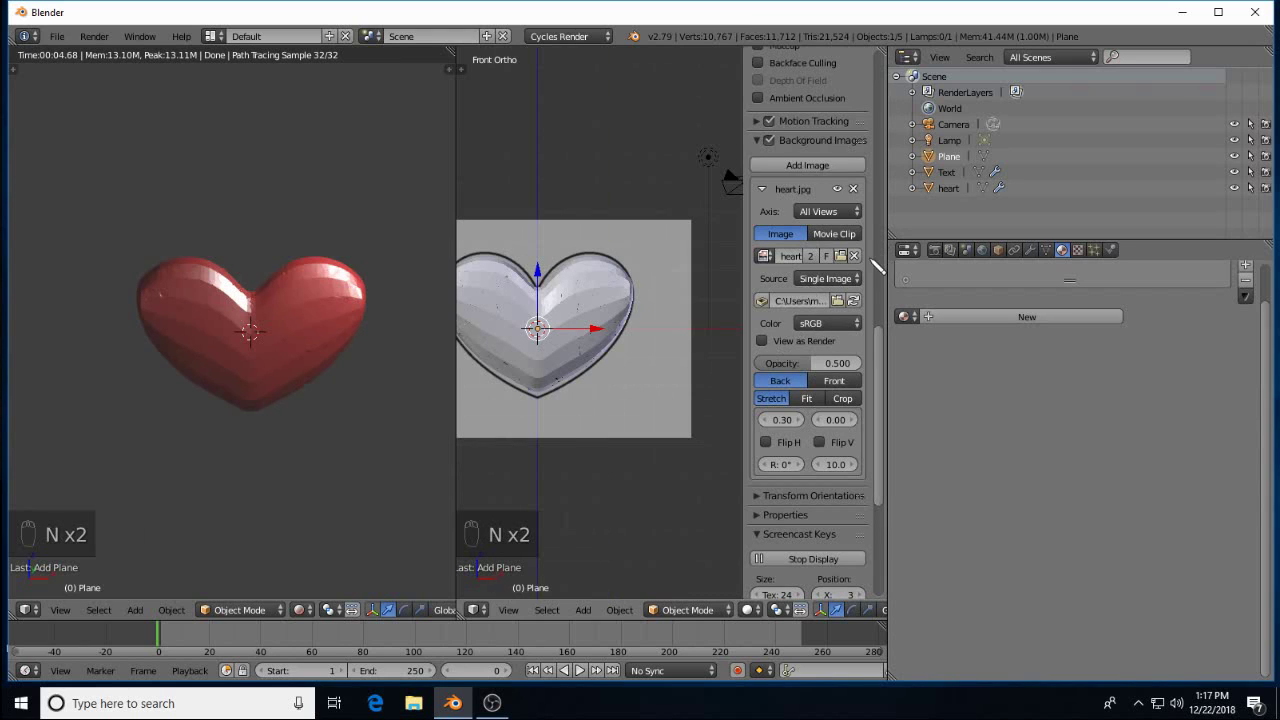
{"action": "left_click", "coordinate": [868, 262]}
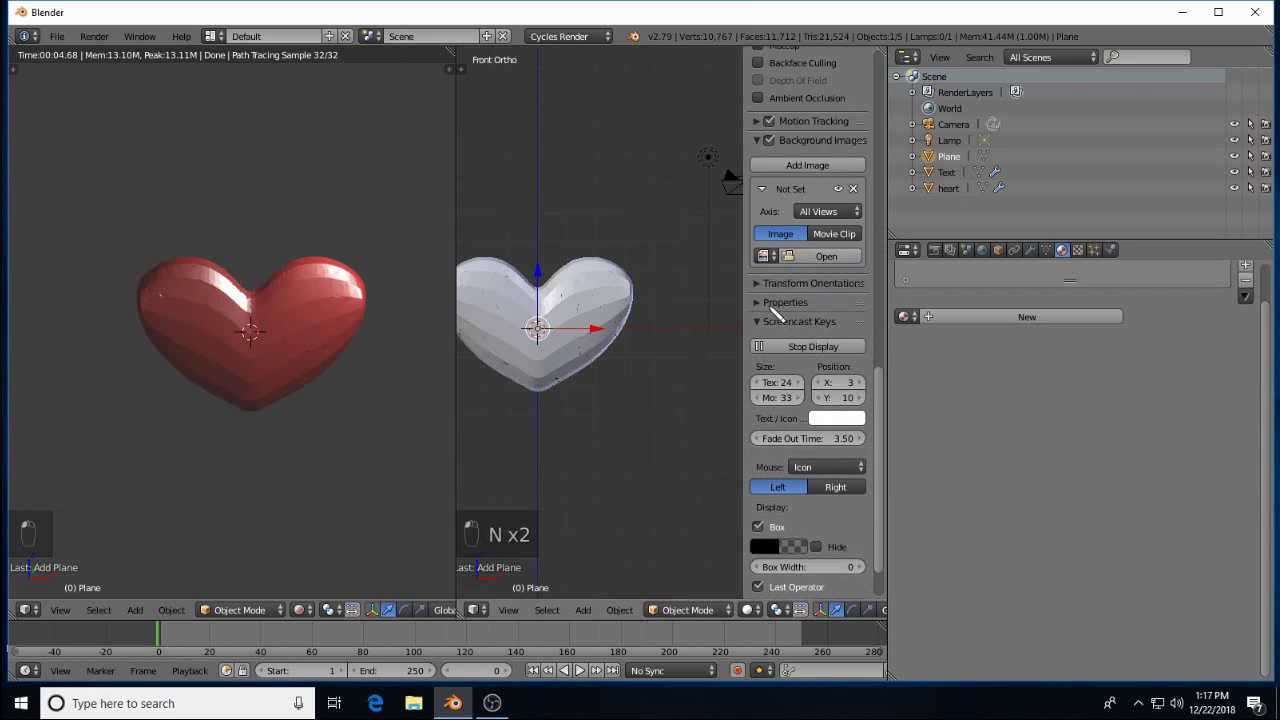
{"action": "key", "text": "n"}
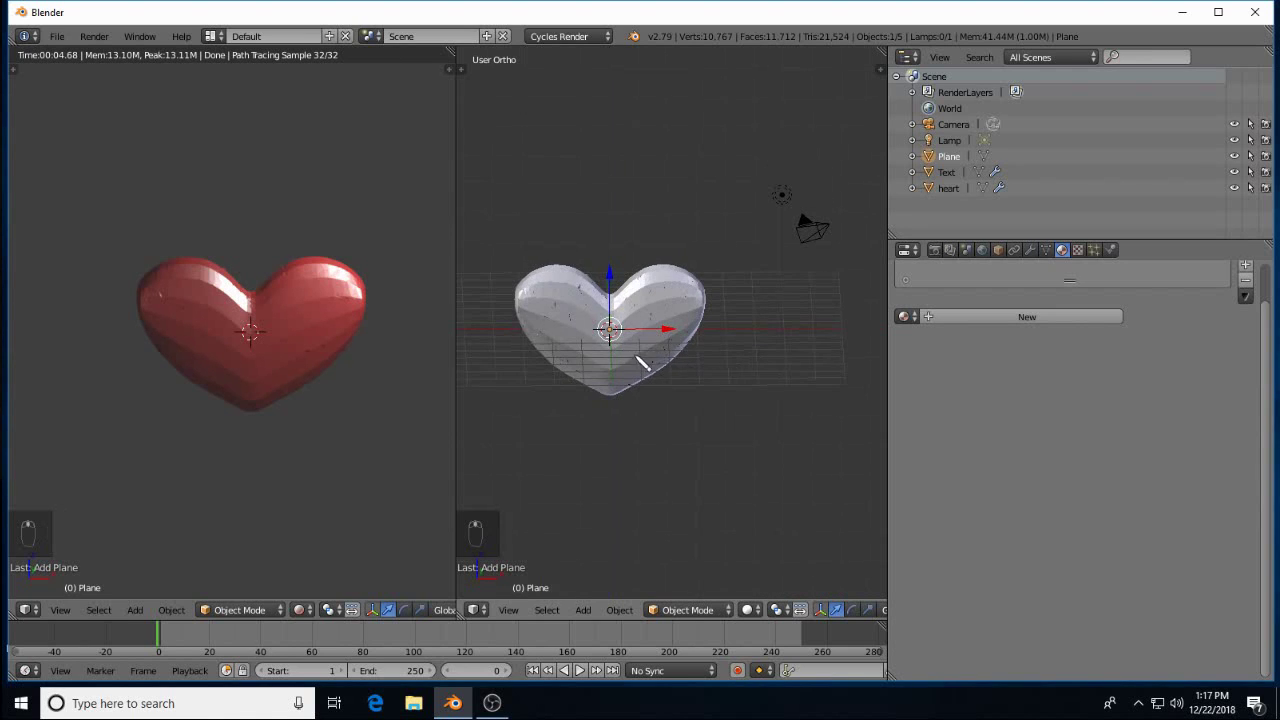
{"action": "key", "text": "r"}
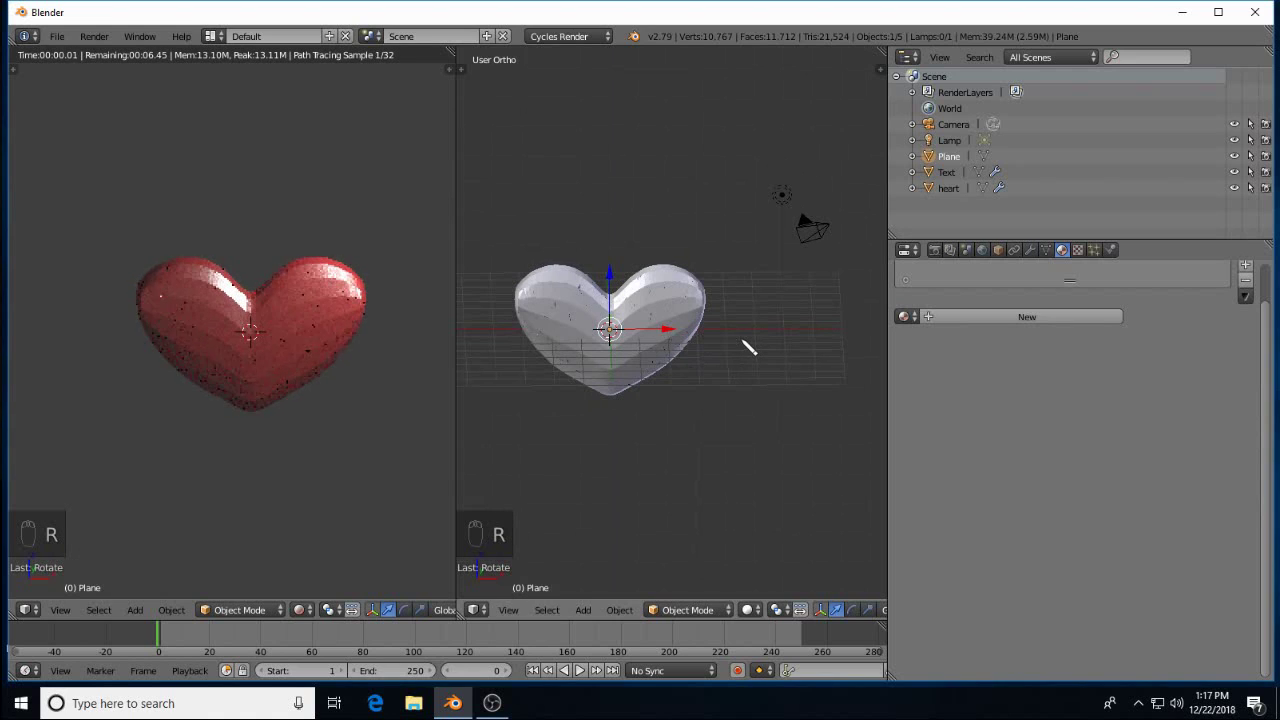
Position and scale the floor plane just beneath the heart so it casts a shadow
{"action": "key", "text": "KP_1"}
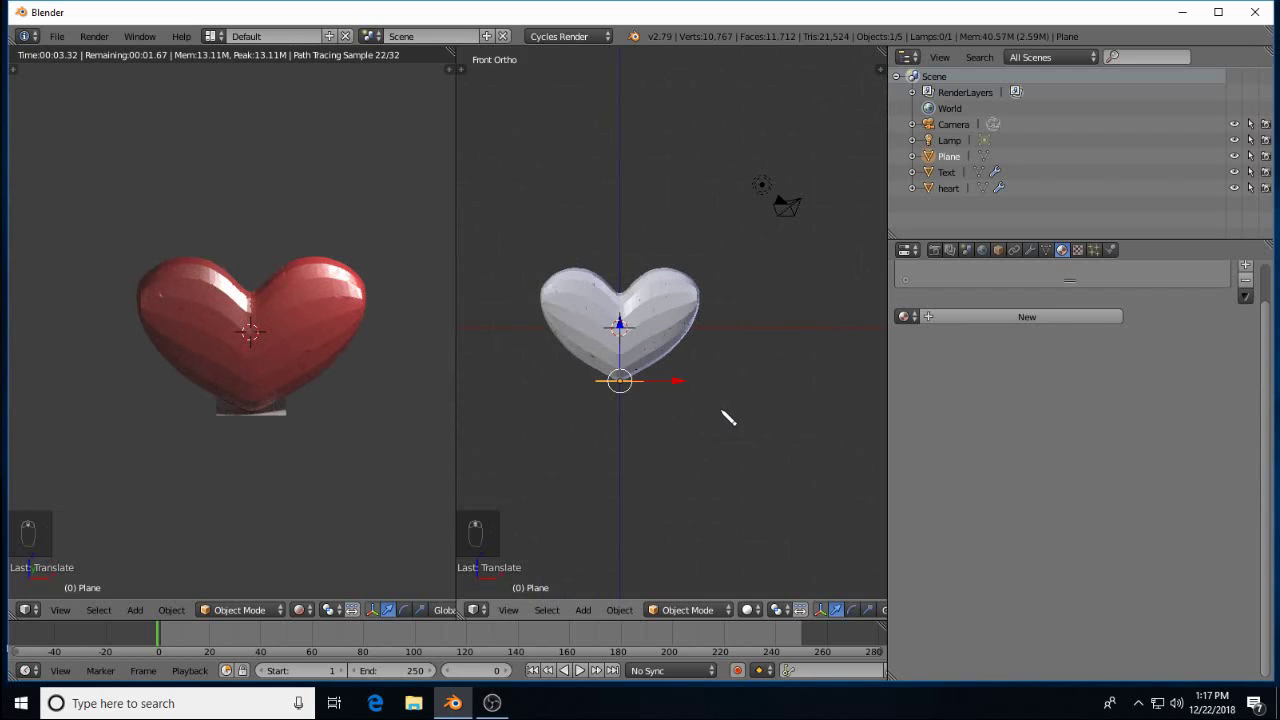
{"action": "key", "text": "s"}
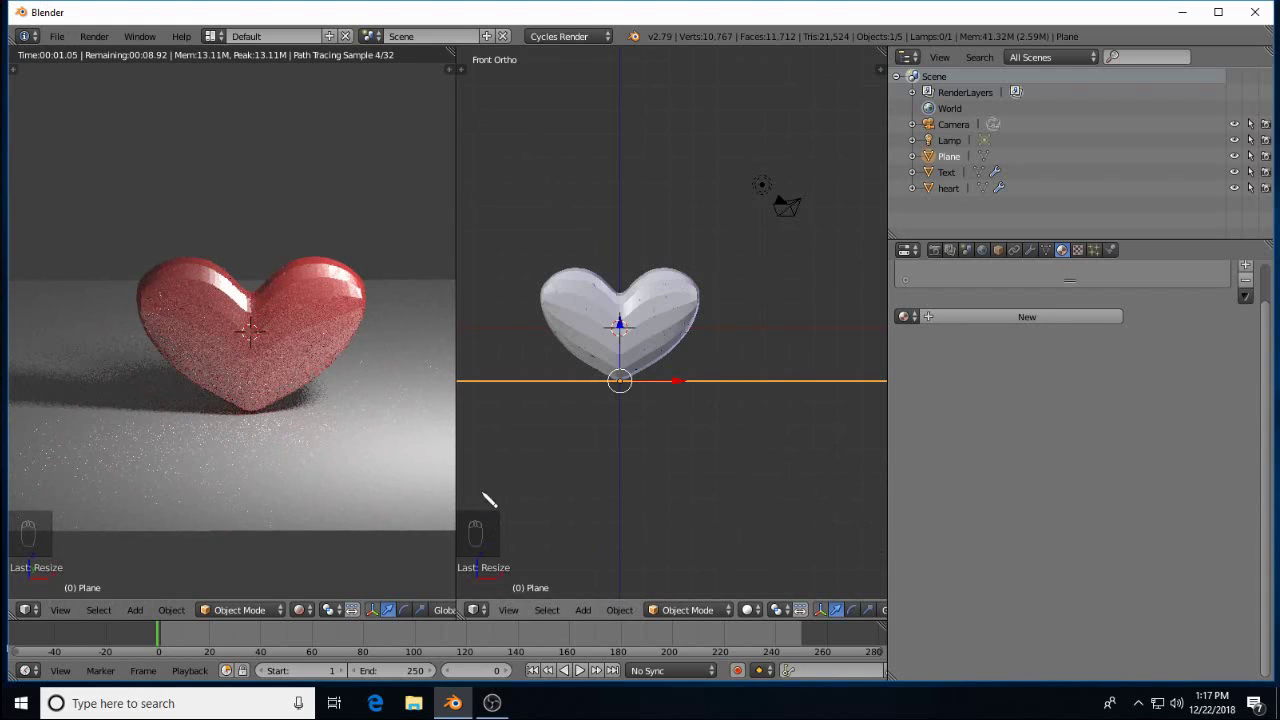
{"action": "key", "text": "s"}
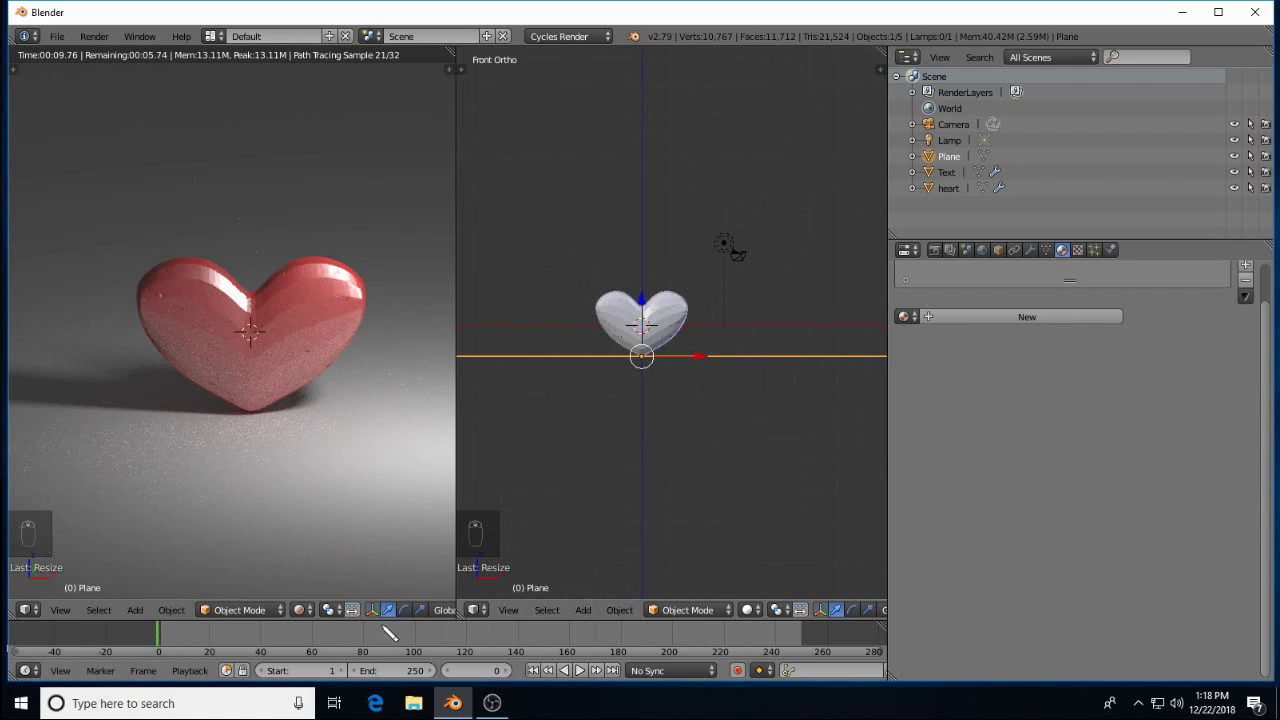
Scrub to frame 115 where particles form I LOVE U and show the text's Material.001
{"action": "left_click_drag", "start_coordinate": [423, 633], "coordinate": [463, 642]}
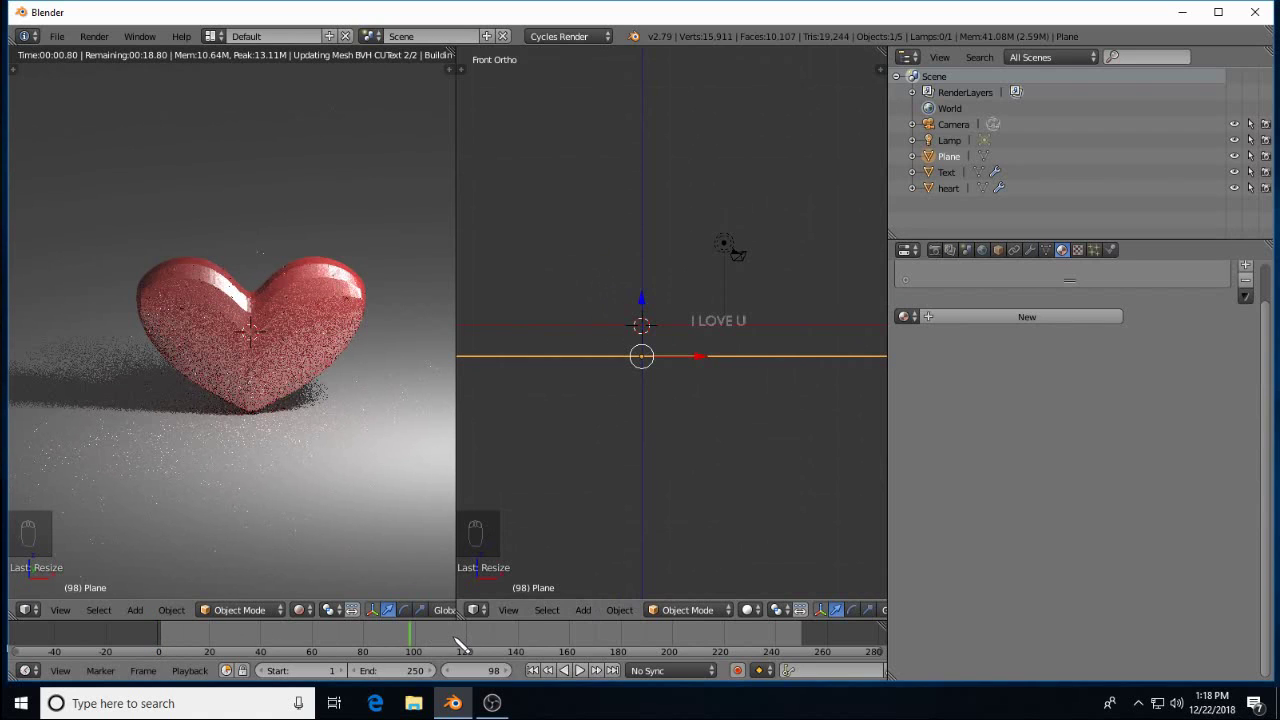
{"action": "left_click", "coordinate": [752, 343]}
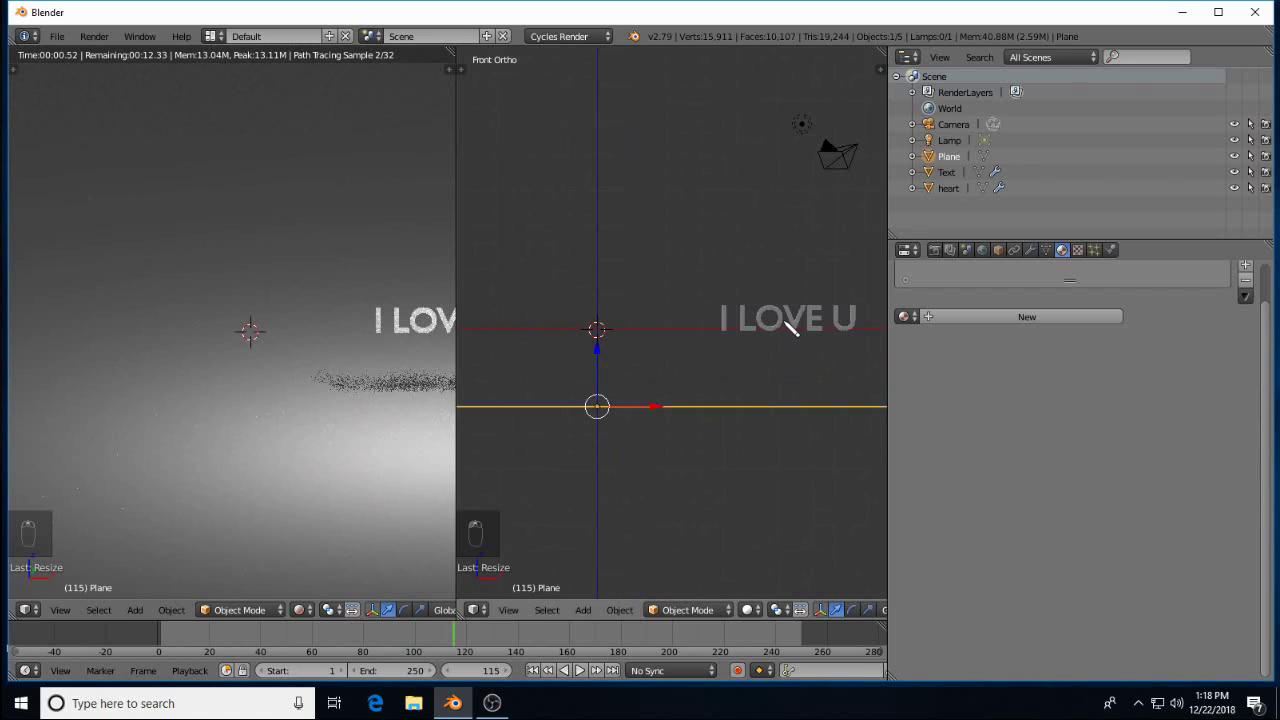
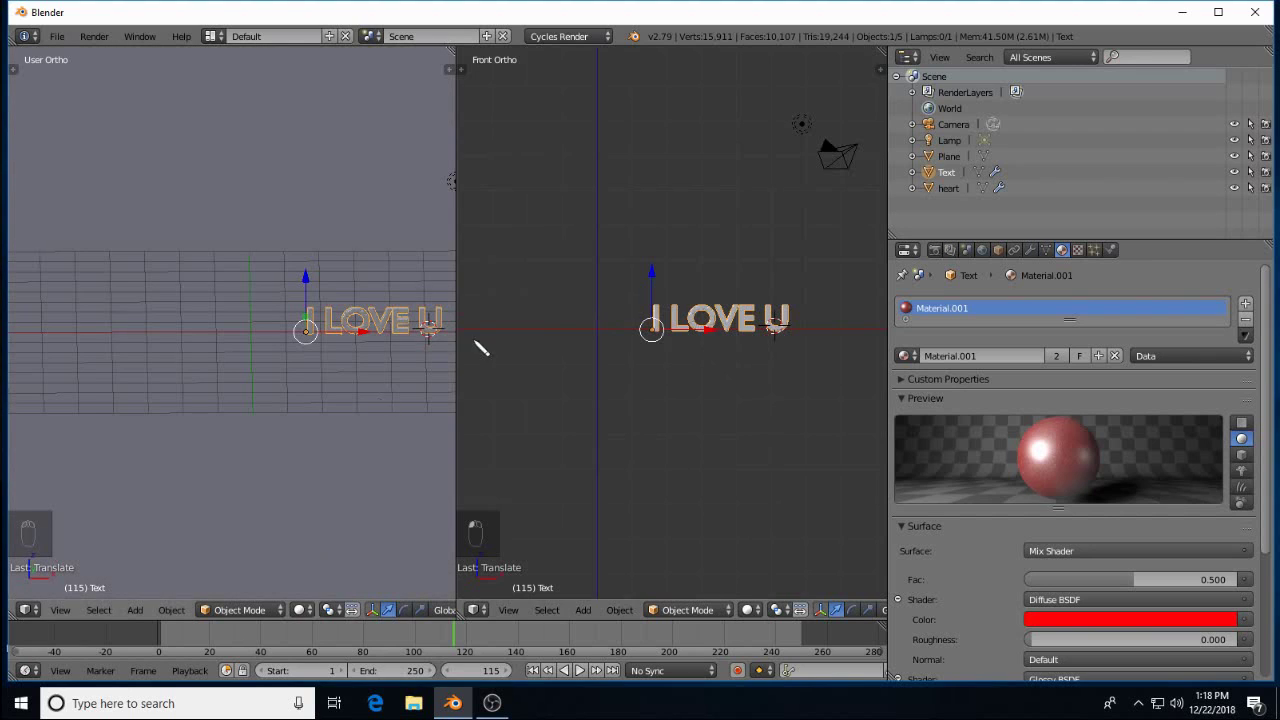
Scrub the timeline between the heart bursting and the text assembling, then widen the left viewport
{"action": "left_click_drag", "start_coordinate": [711, 337], "coordinate": [597, 332]}
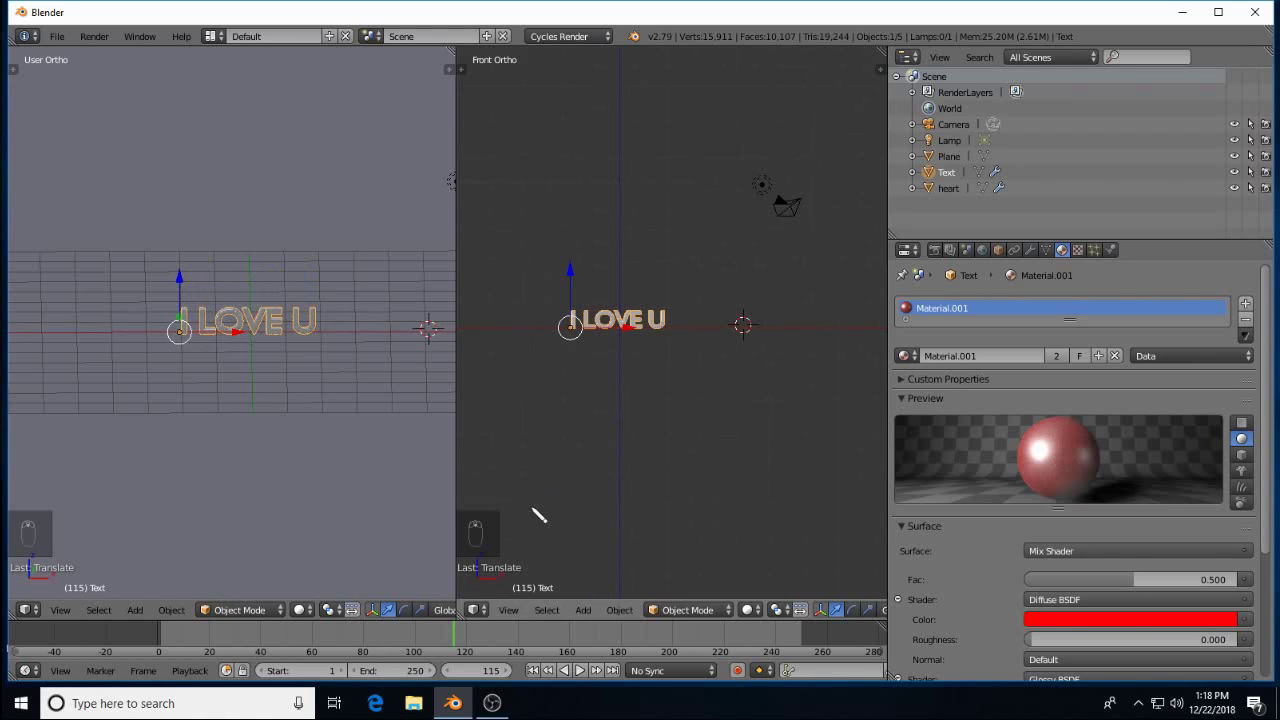
{"action": "left_click_drag", "start_coordinate": [385, 635], "coordinate": [288, 633]}
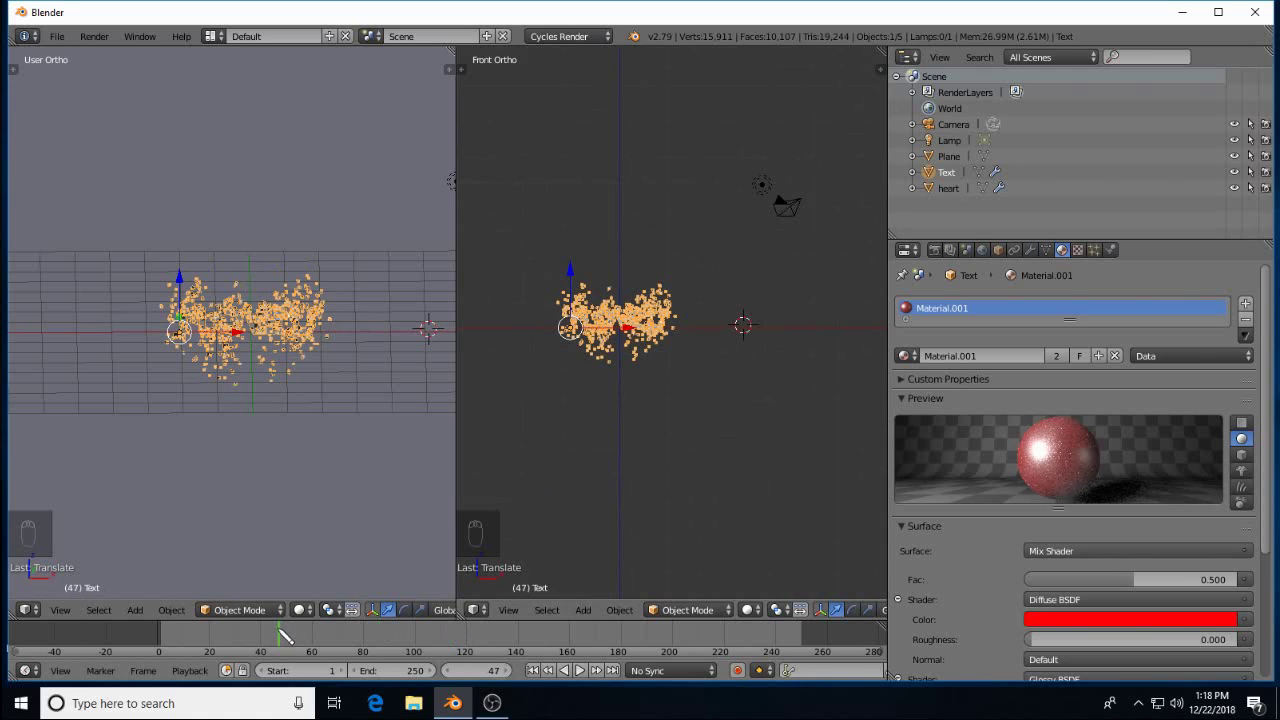
{"action": "left_click_drag", "start_coordinate": [247, 633], "coordinate": [248, 656]}
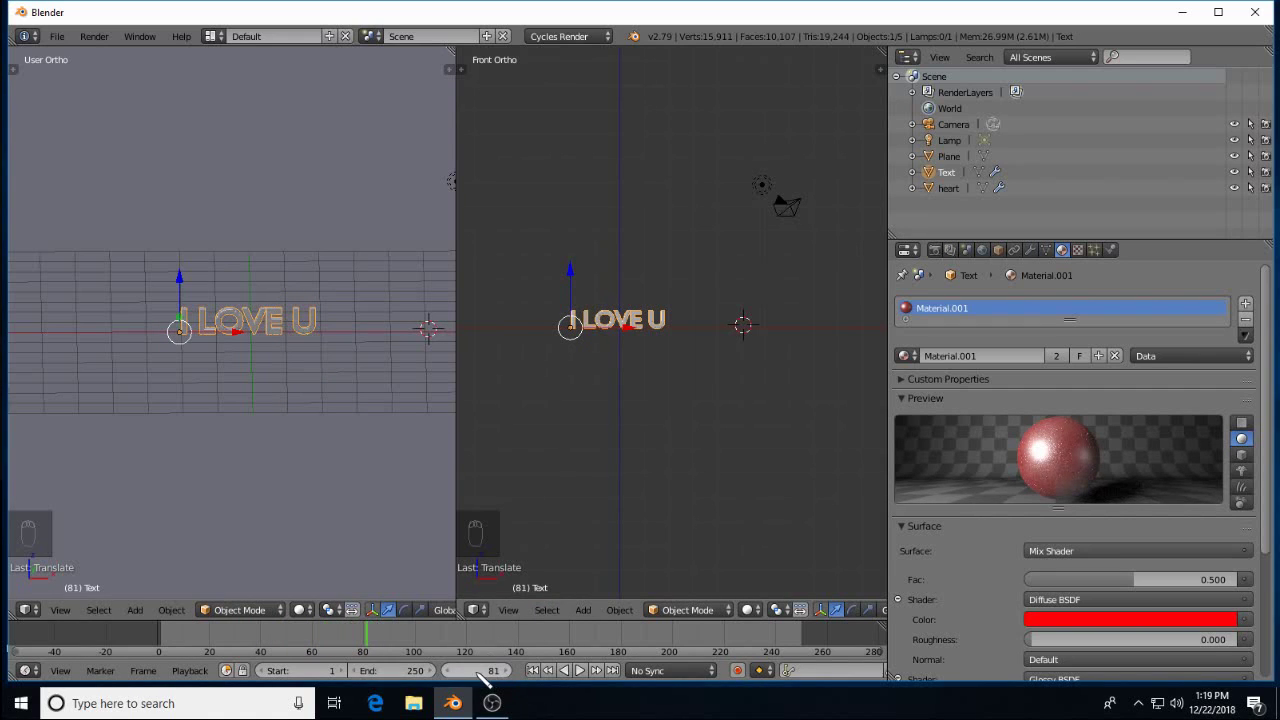
{"action": "left_click_drag", "start_coordinate": [403, 679], "coordinate": [401, 635]}
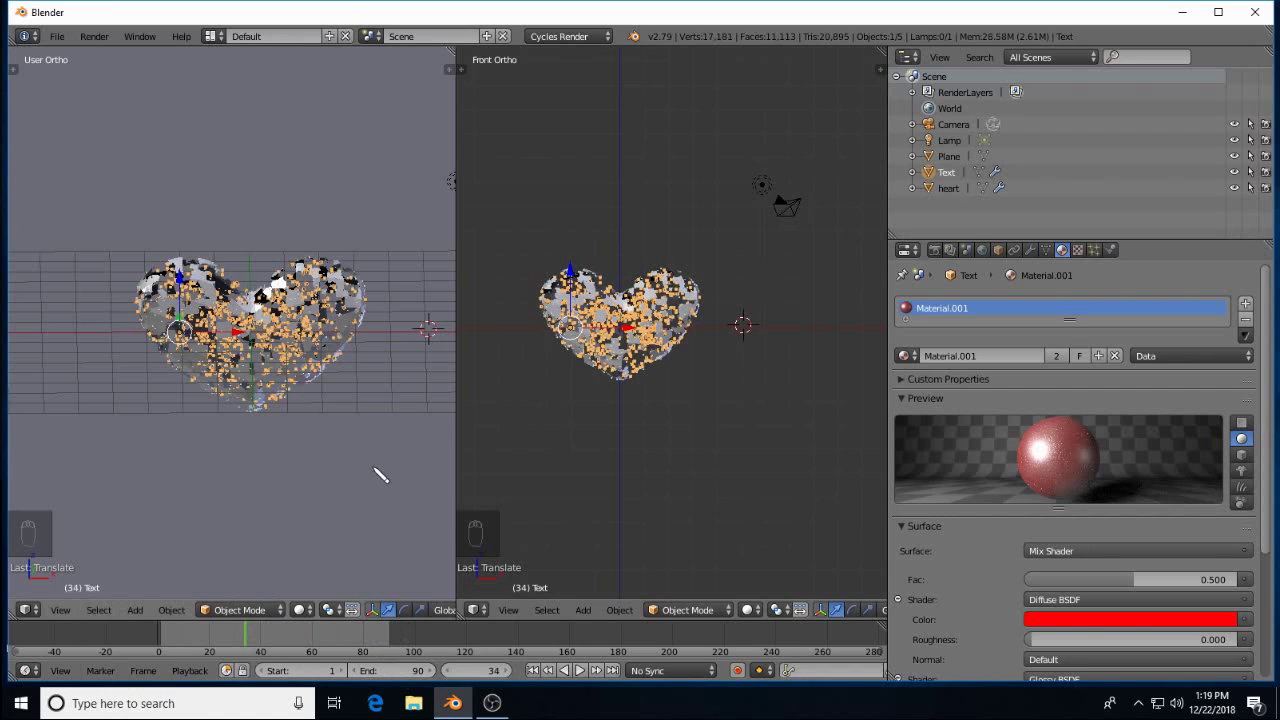
{"action": "left_click_drag", "start_coordinate": [468, 403], "coordinate": [581, 314]}
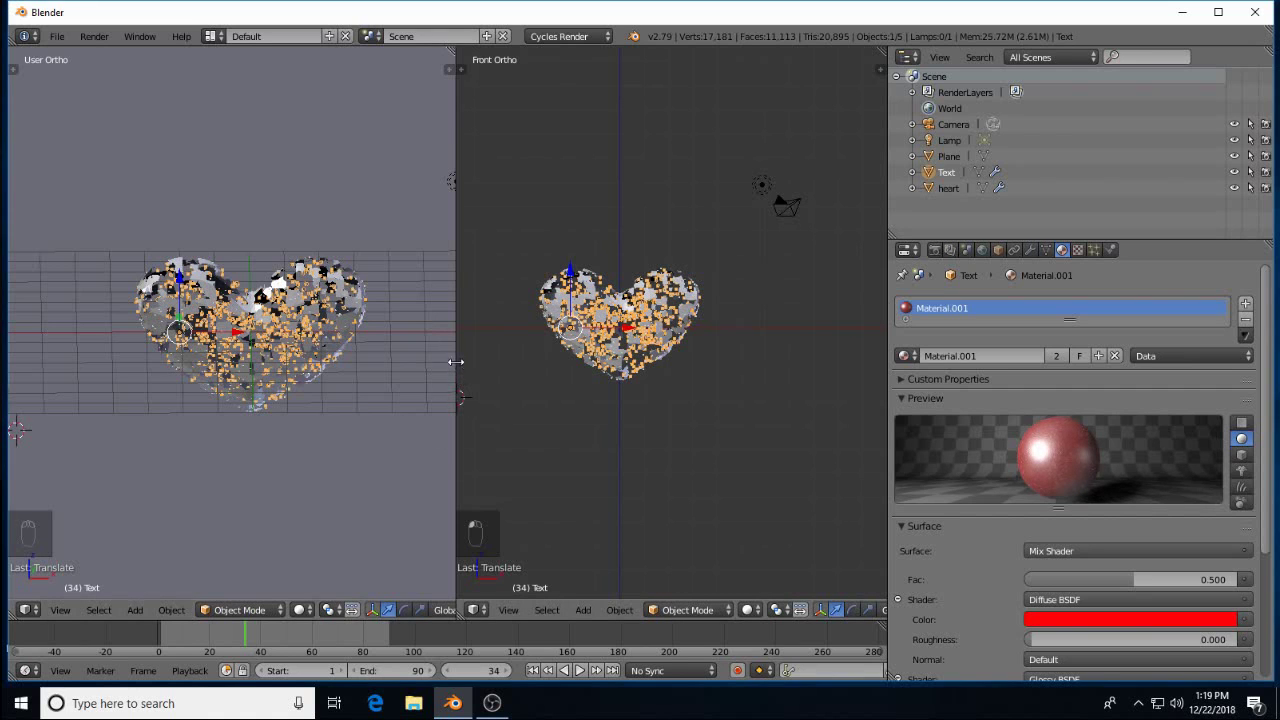
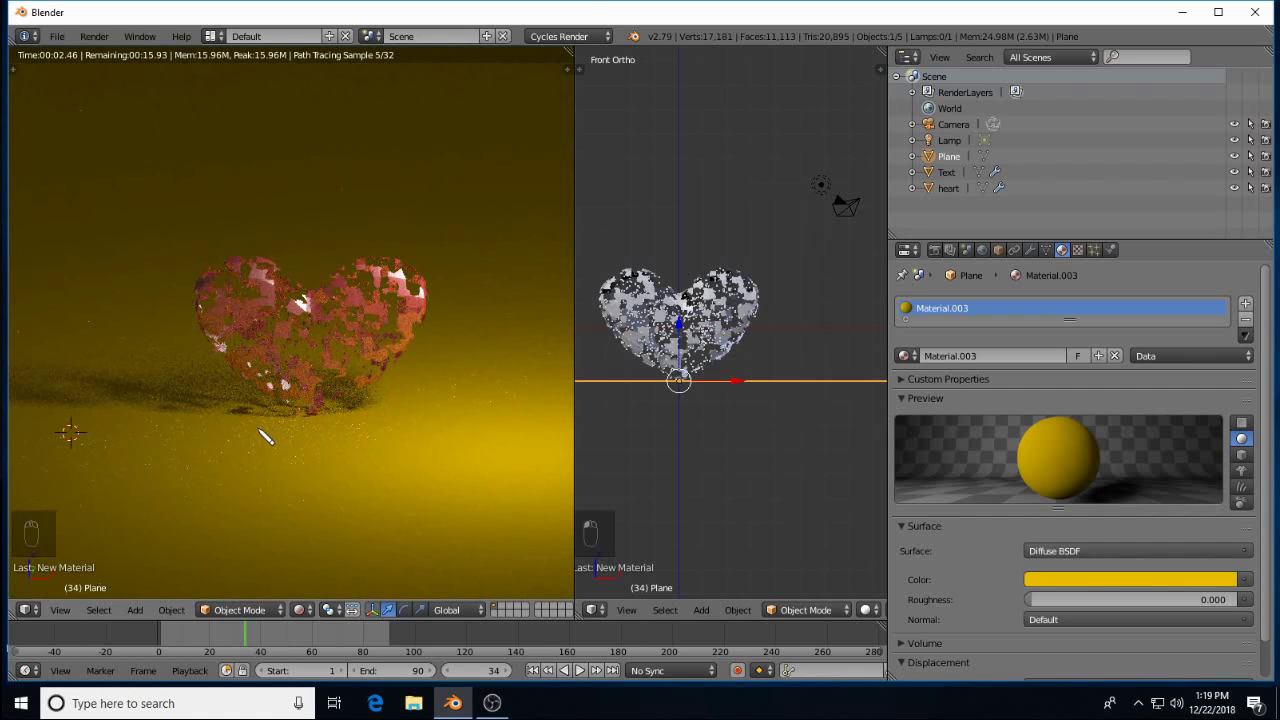
Scrub forward to preview the I LOVE U text forming above the yellow floor
{"action": "left_click_drag", "start_coordinate": [267, 436], "coordinate": [295, 643]}
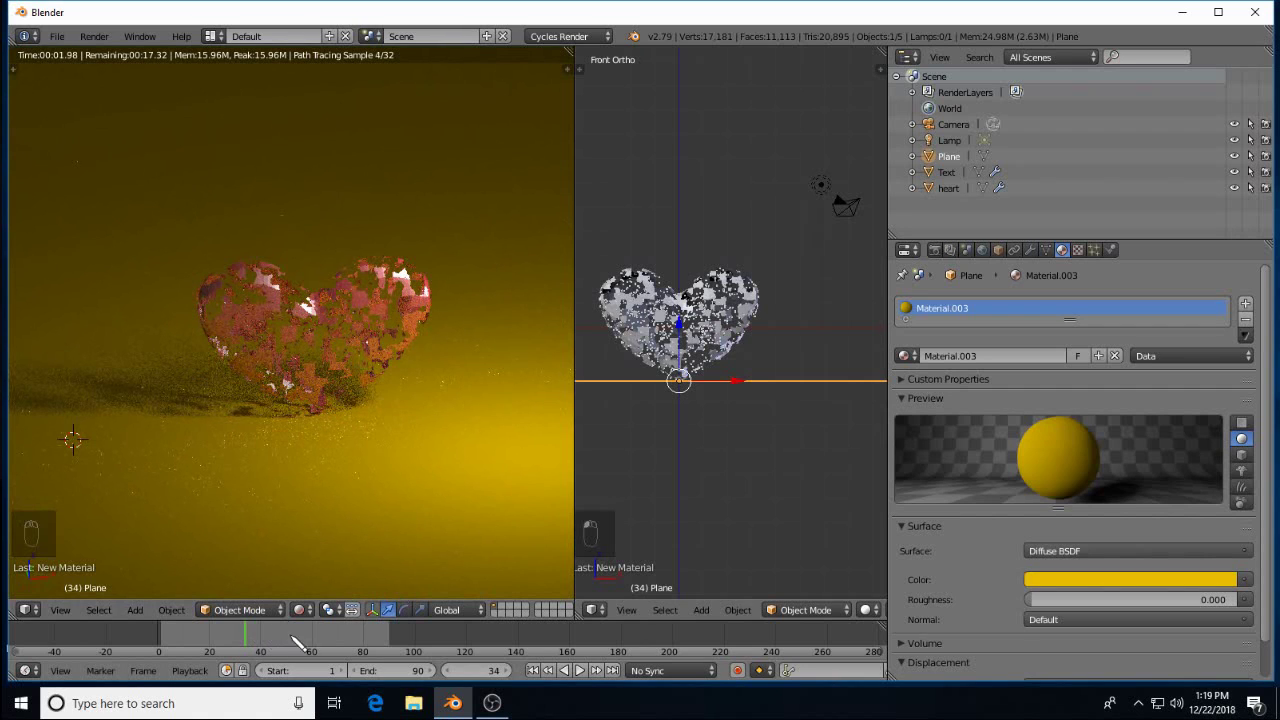
{"action": "left_click_drag", "start_coordinate": [333, 635], "coordinate": [364, 639]}
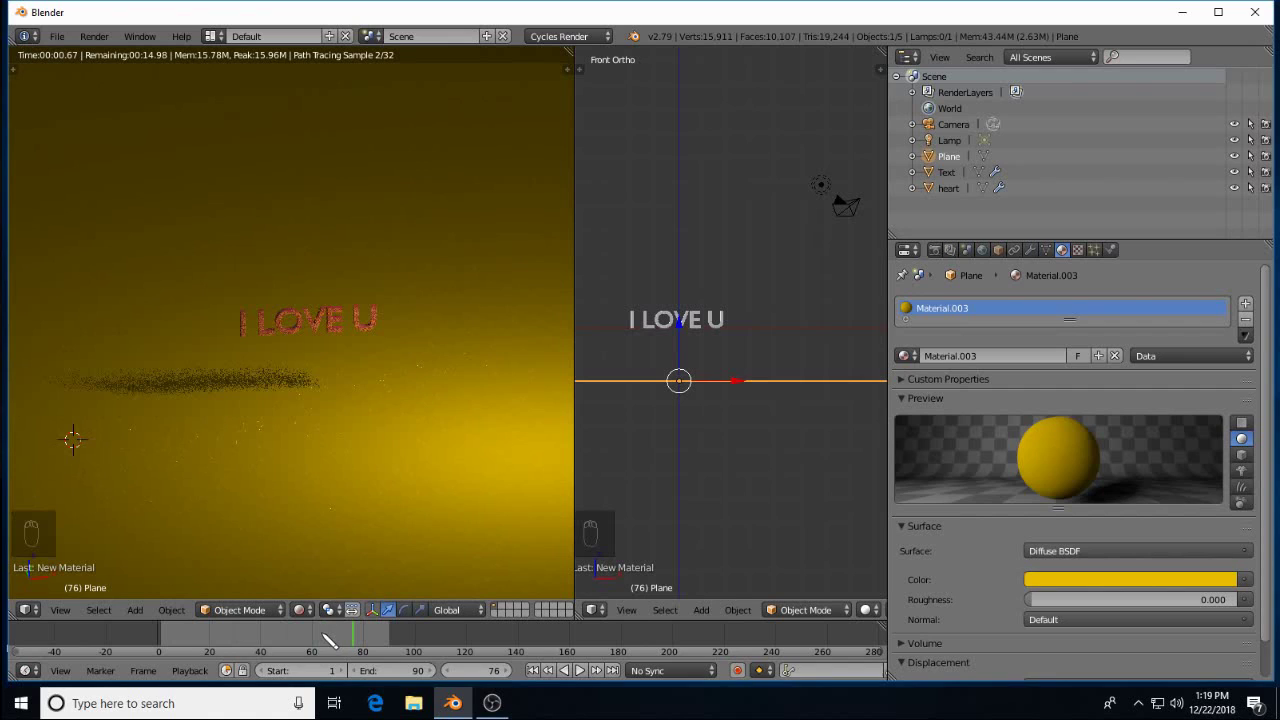
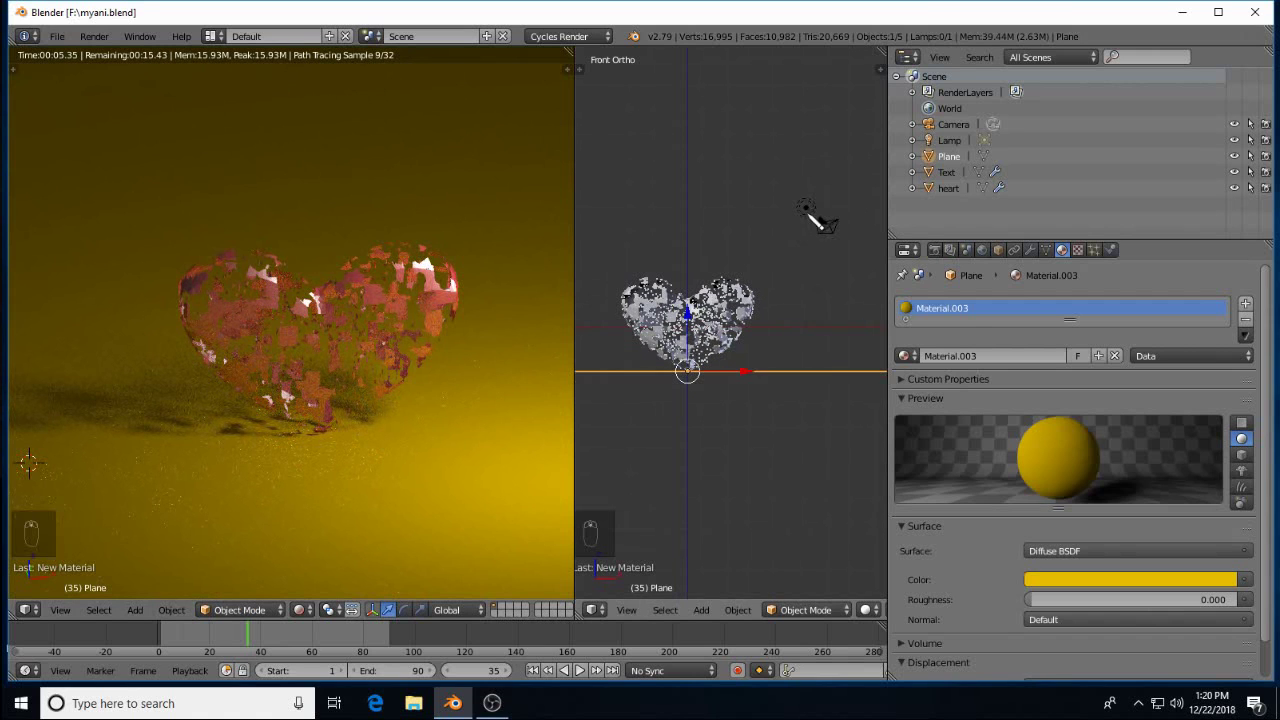
Duplicate the selected lamp with Shift+D for extra light and switch to the camera view
{"action": "right_click", "coordinate": [817, 218]}
{"action": "middle_click", "coordinate": [871, 213]}
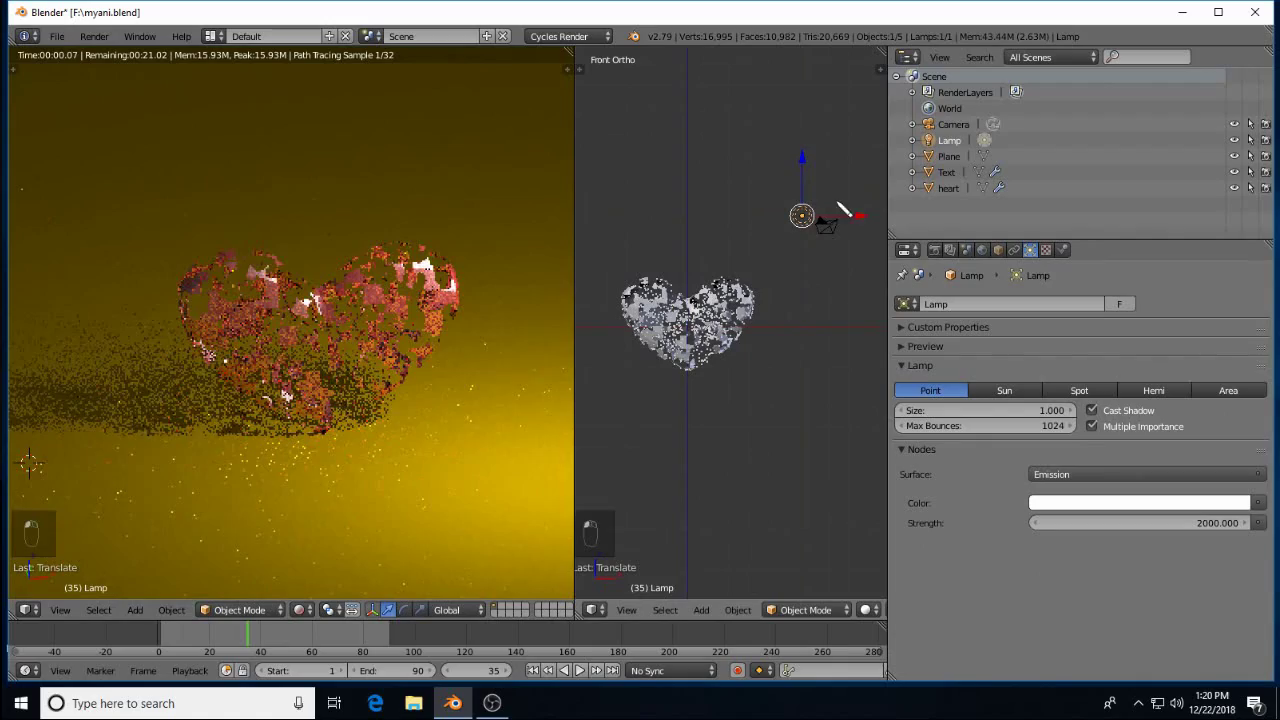
{"action": "key", "text": "shift+d"}
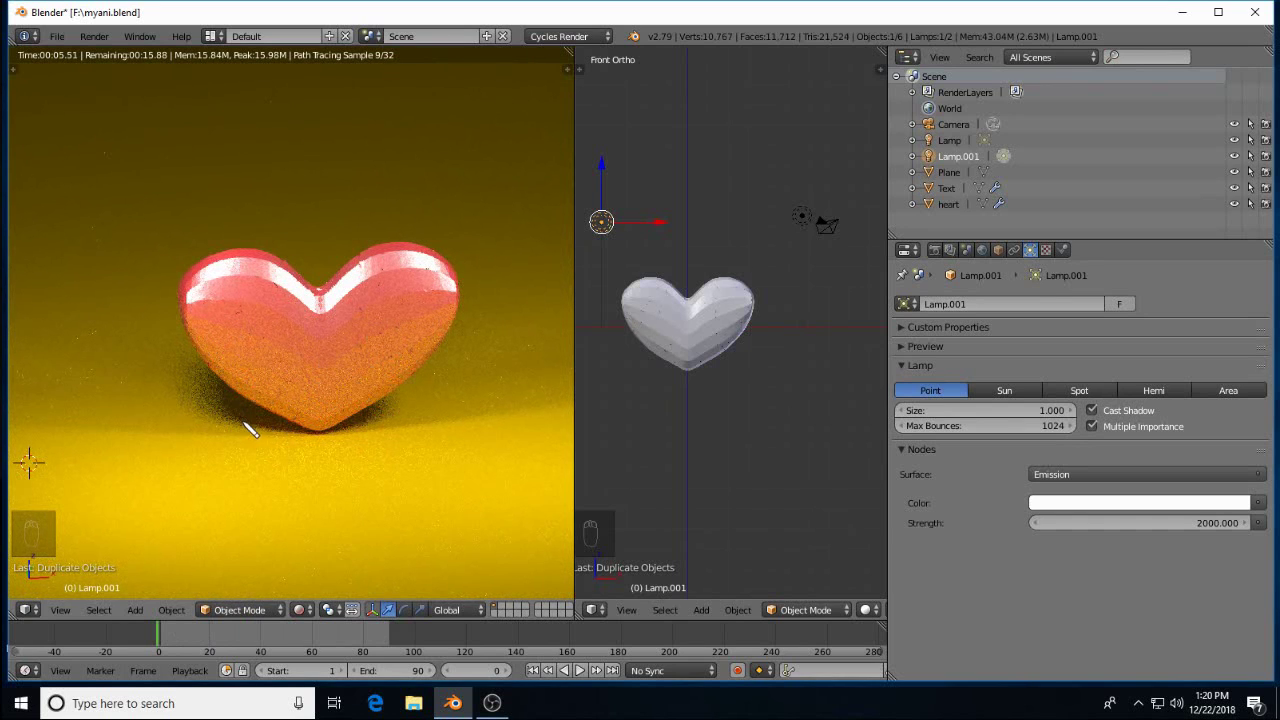
{"action": "key", "text": "KP_0"}
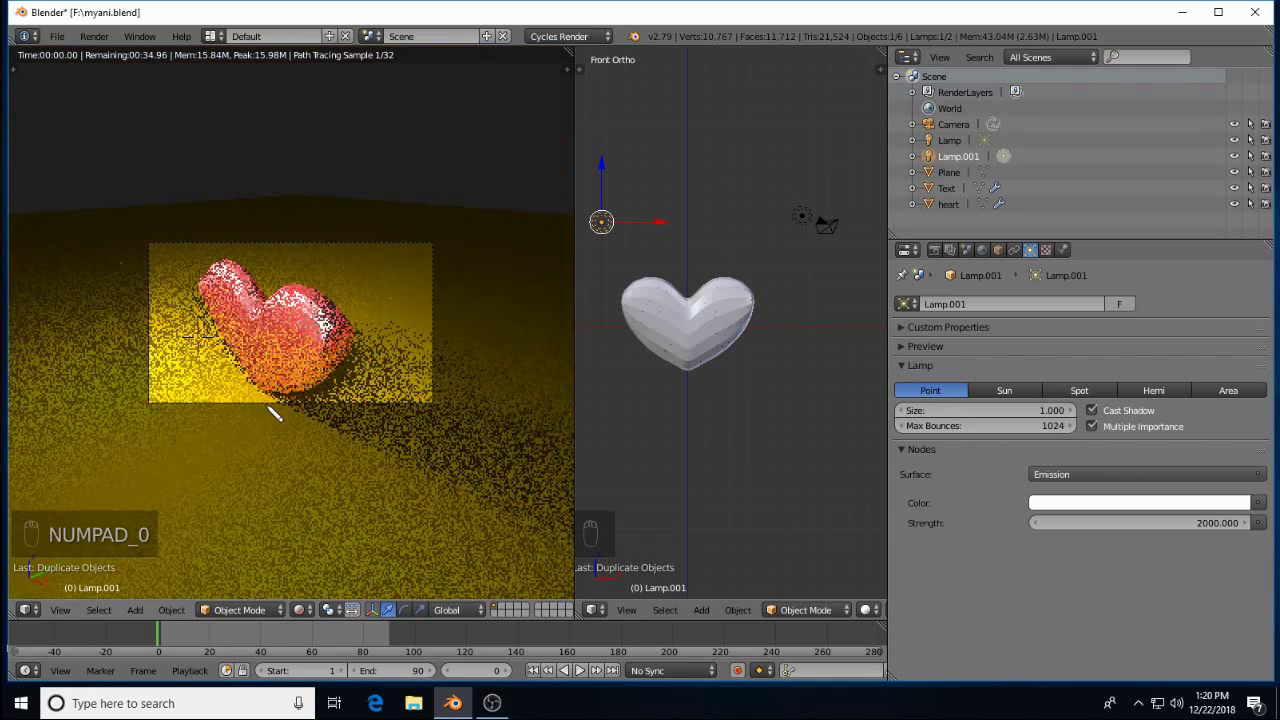
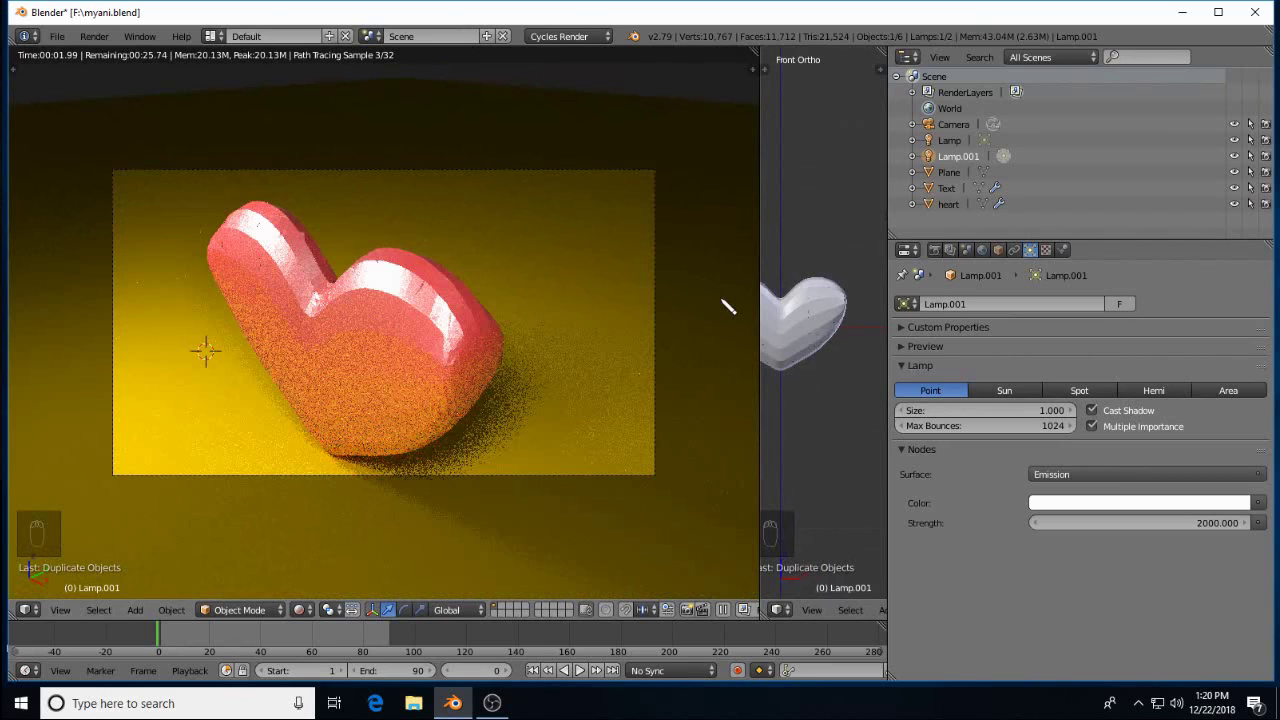
With Lock Camera to View, reframe the camera to face the heart and text head-on
{"action": "key", "text": "n"}
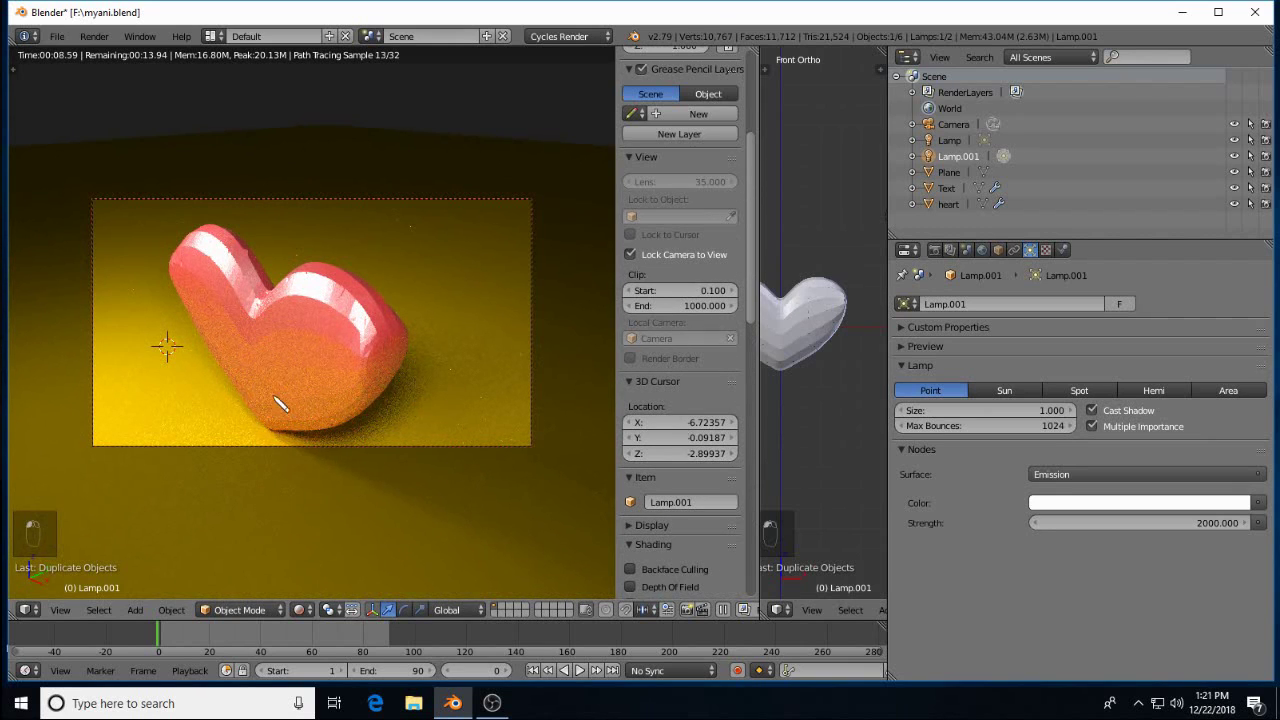
{"action": "middle_click", "coordinate": [185, 411]}
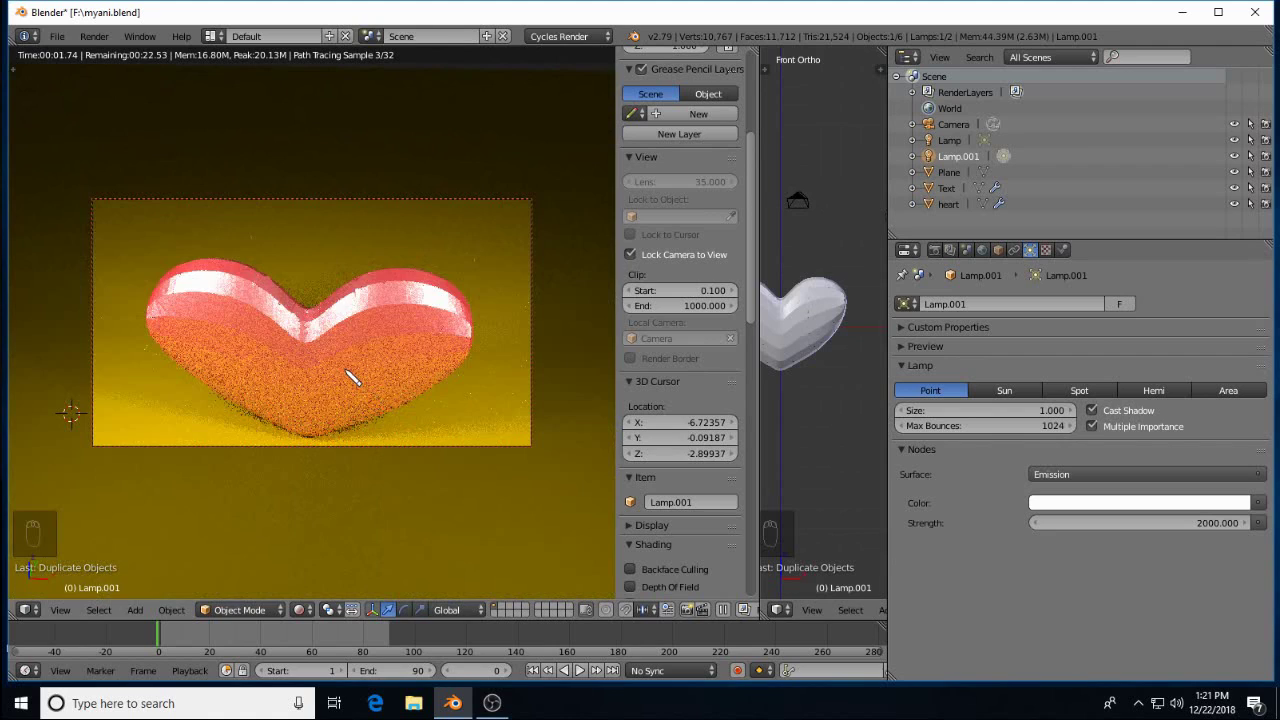
{"action": "middle_click", "coordinate": [358, 373]}
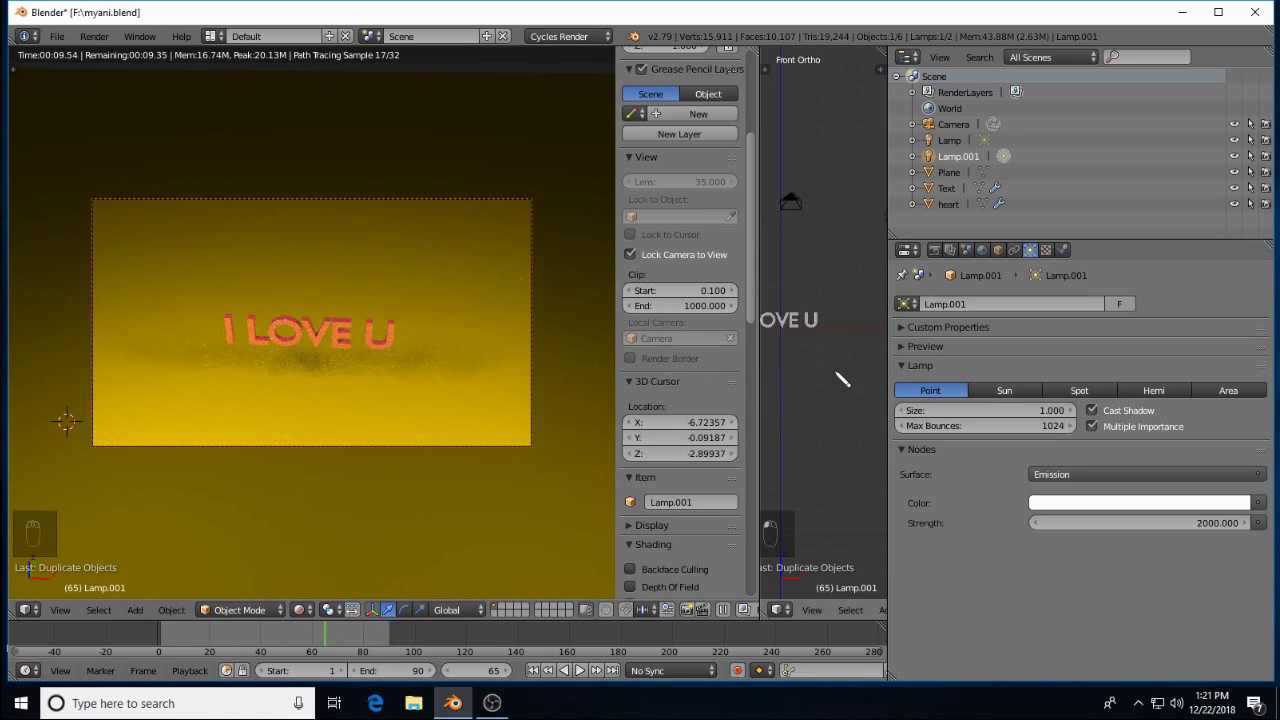
{"action": "left_click_drag", "start_coordinate": [757, 403], "coordinate": [116, 48]}
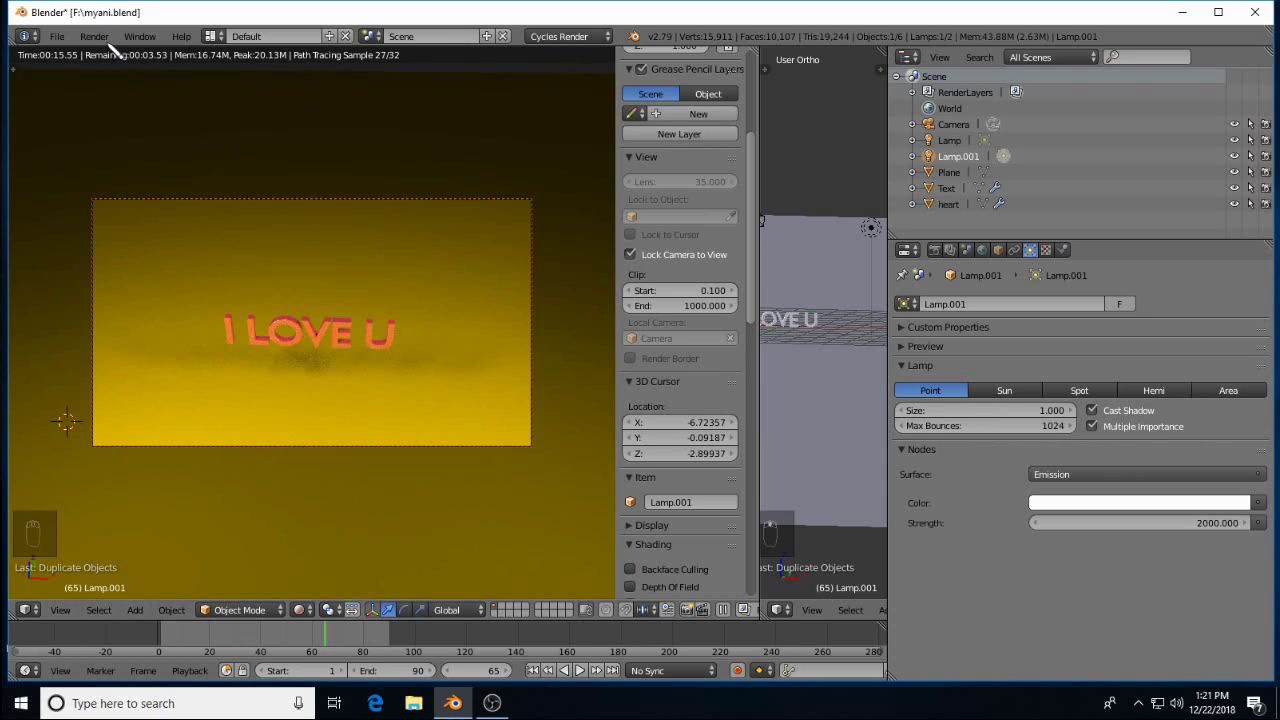
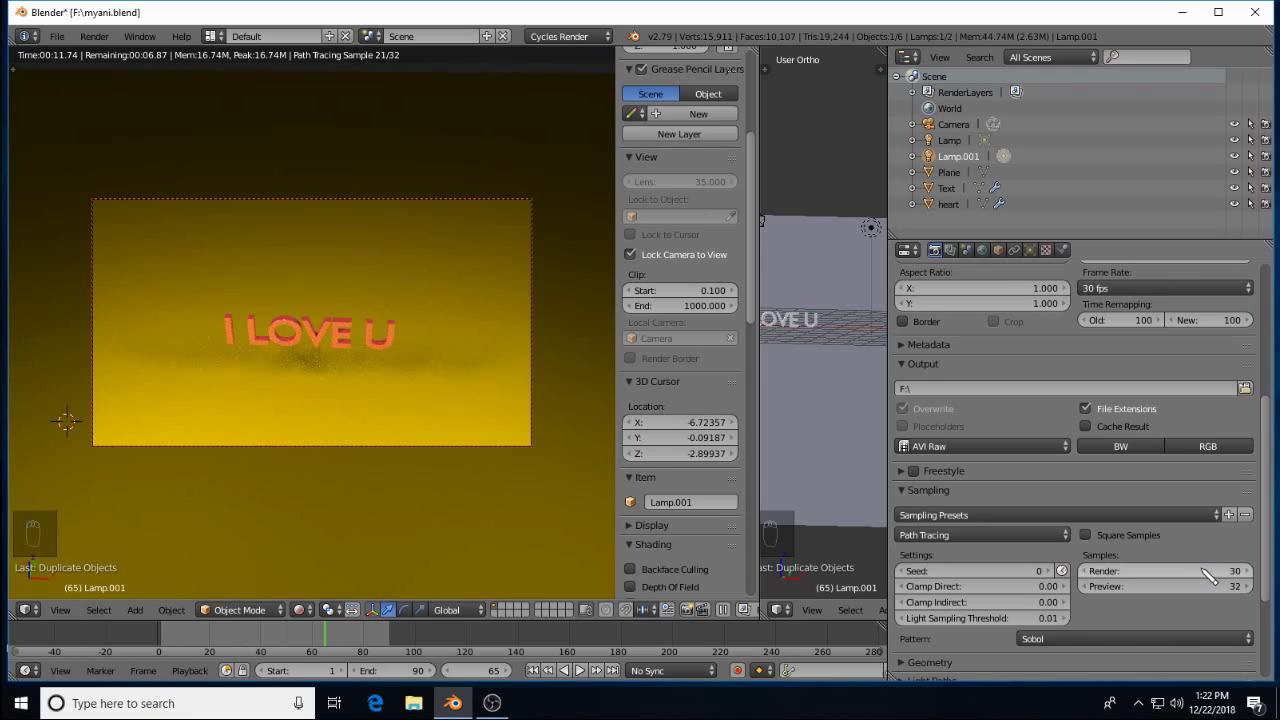
Start rendering the whole animation via Render > Render Animation
{"action": "left_click_drag", "start_coordinate": [664, 527], "coordinate": [102, 44]}
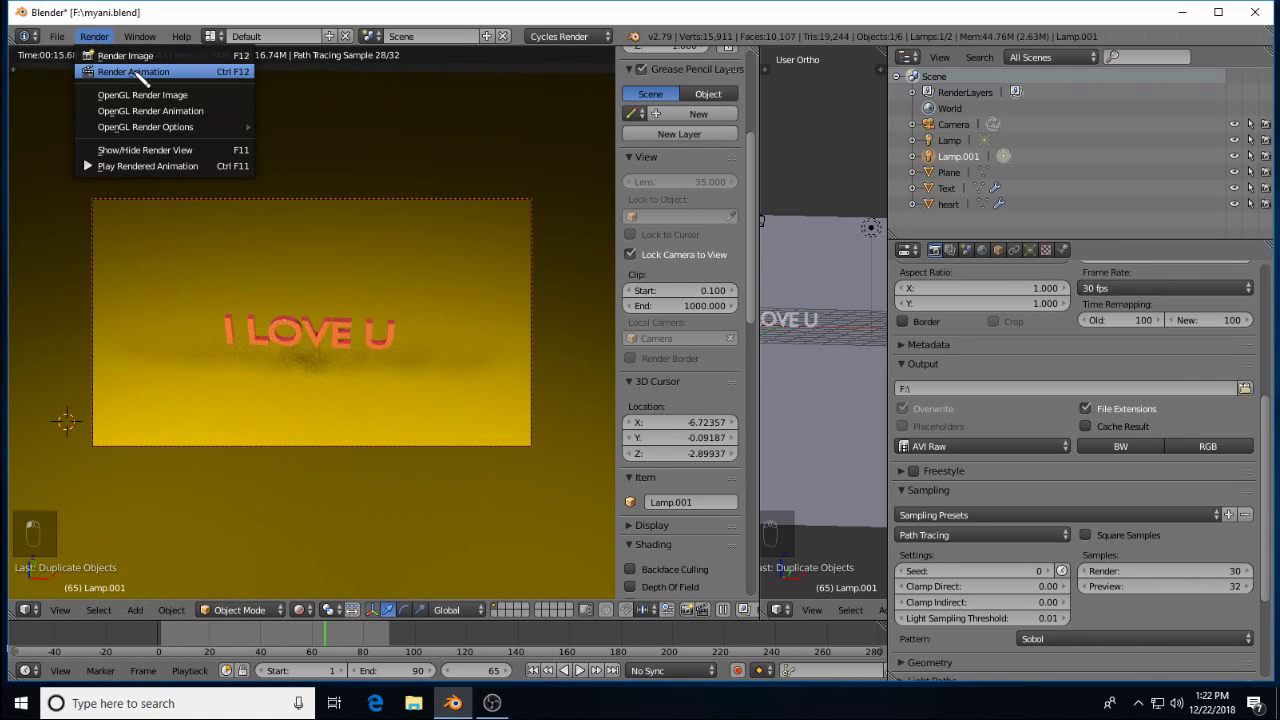